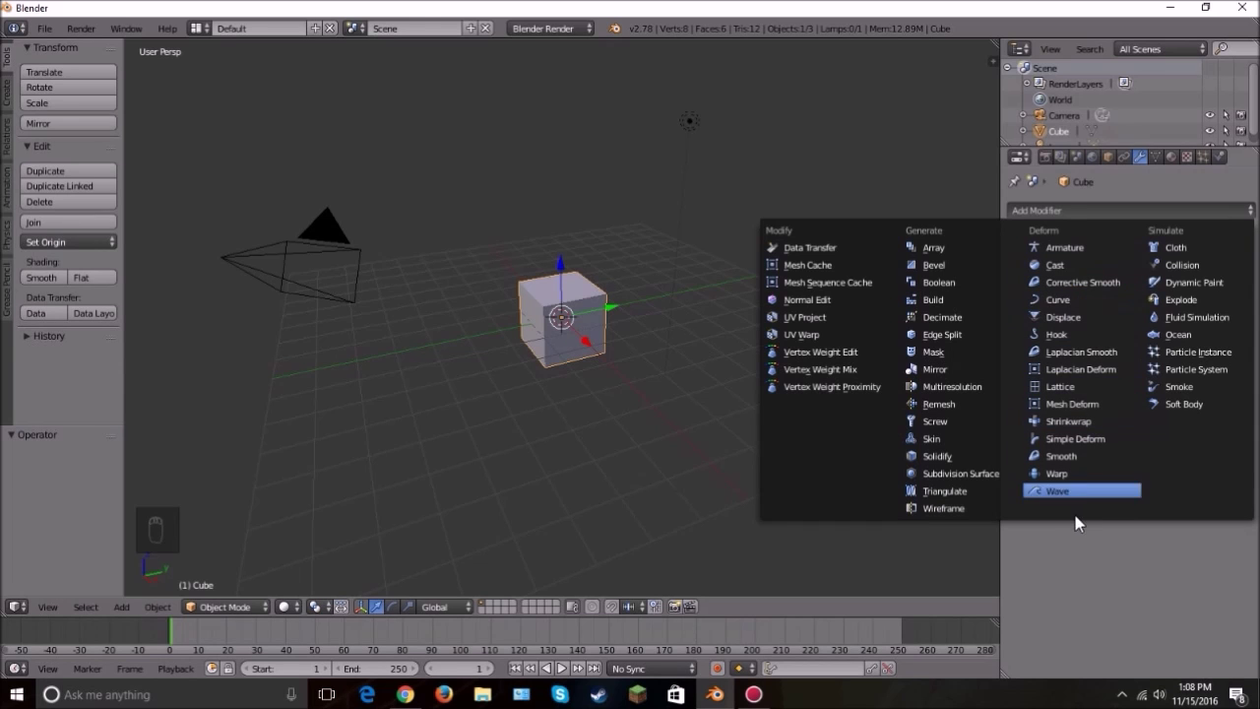
Step: Orbit the view around the default cube before adding the Array modifier
{"action": "left_click_drag", "start_coordinate": [509, 390], "coordinate": [542, 343]}
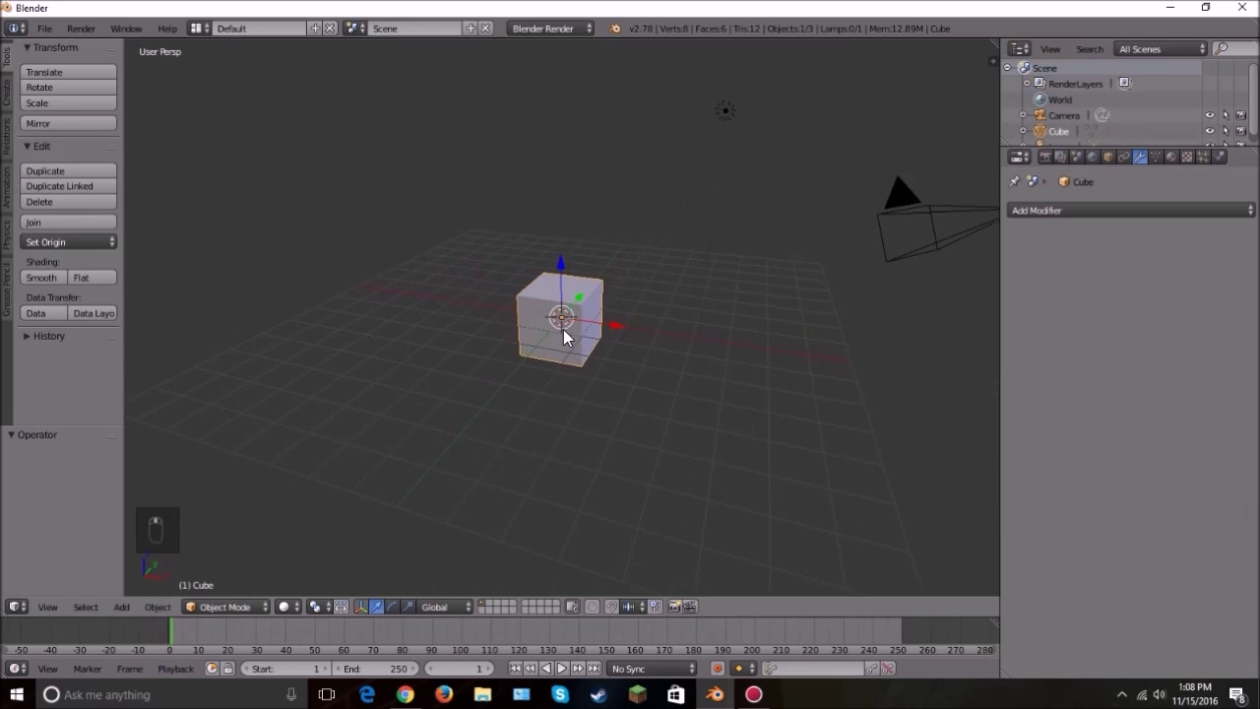
{"action": "left_click_drag", "start_coordinate": [1109, 205], "coordinate": [772, 290]}
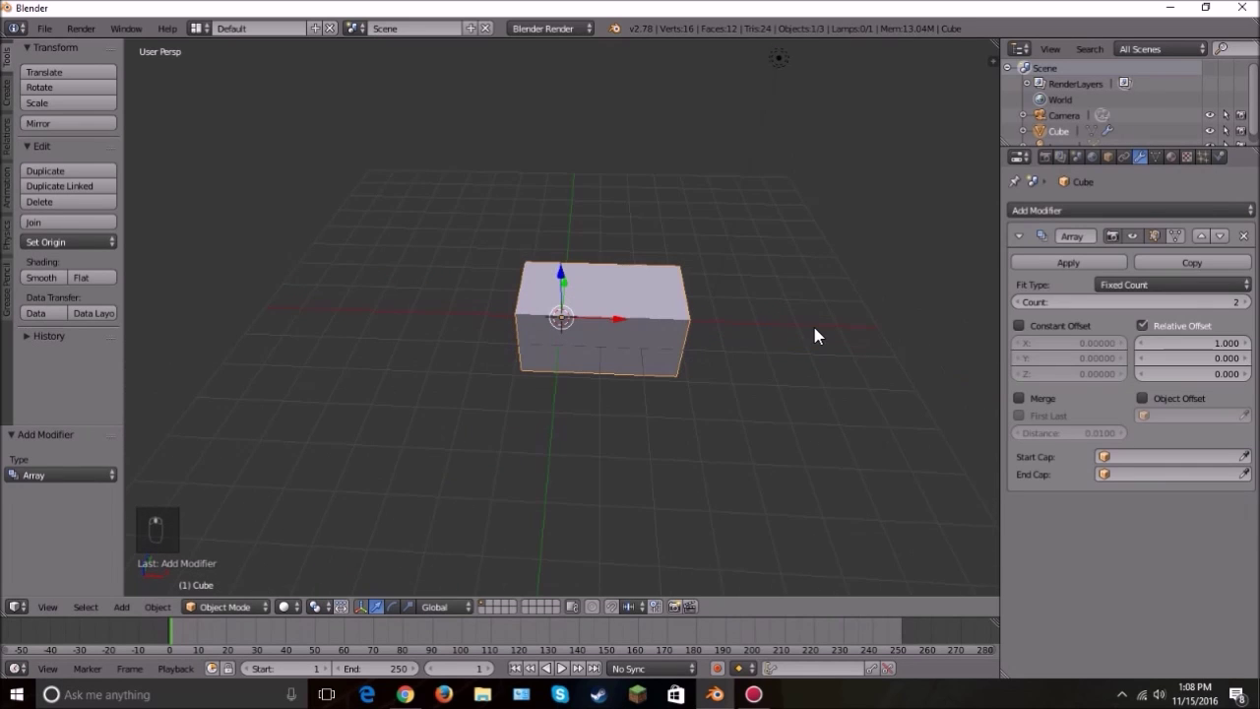
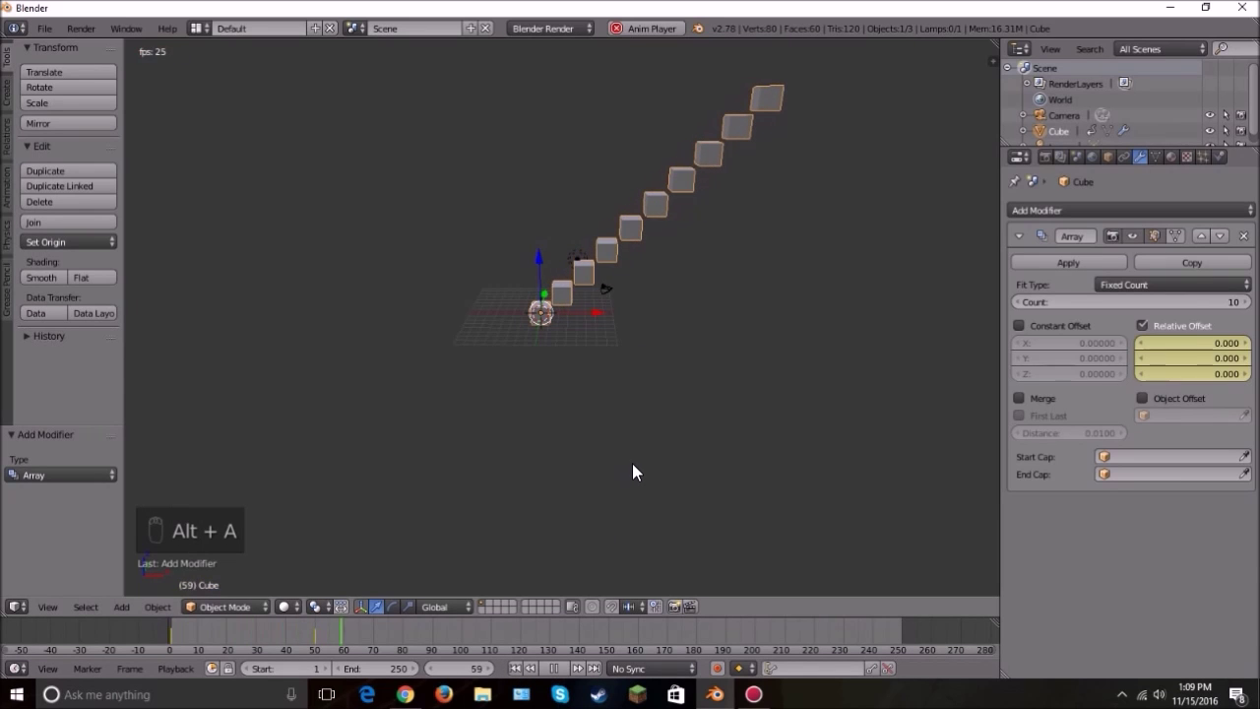
Step: Stop the array playback and zoom the view in on the cube
{"action": "key", "text": "alt+a"}
{"action": "left_click_drag", "start_coordinate": [529, 672], "coordinate": [459, 278]}
{"action": "left_click_drag", "start_coordinate": [459, 279], "coordinate": [753, 180]}
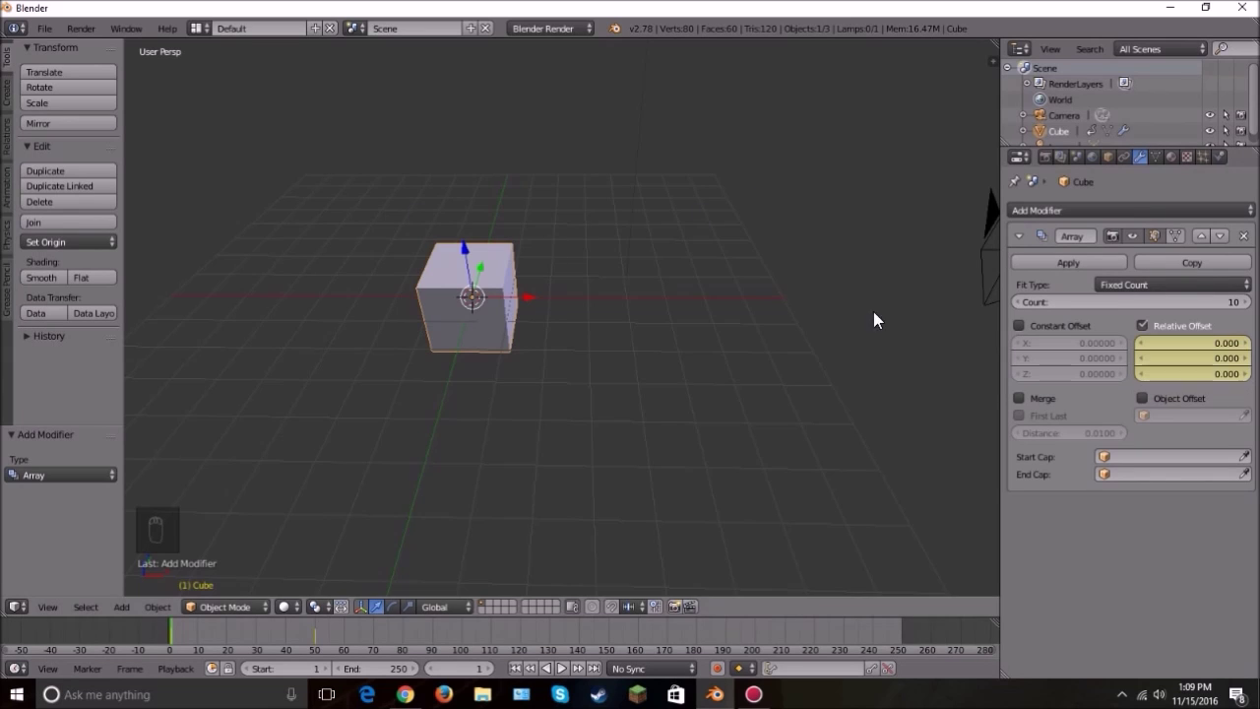
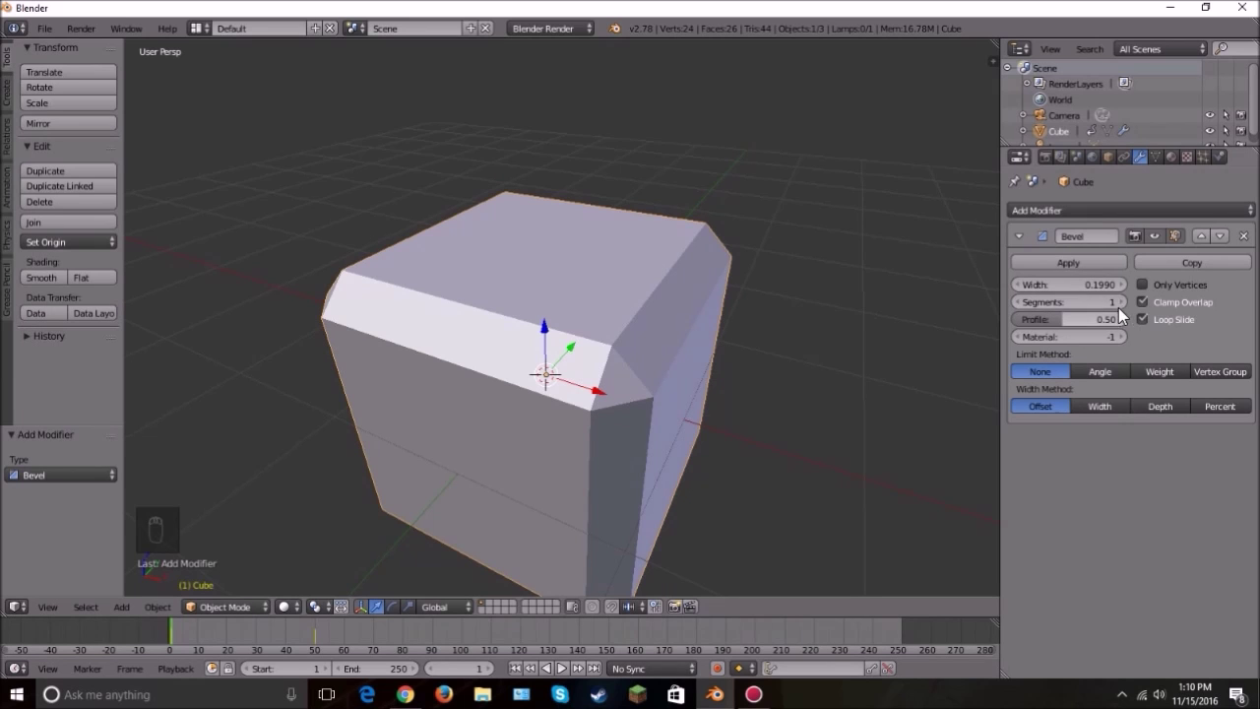
Step: Raise the Bevel modifier to 4 segments and set its Profile to about 0.72
{"action": "left_click_drag", "start_coordinate": [1128, 305], "coordinate": [640, 326]}
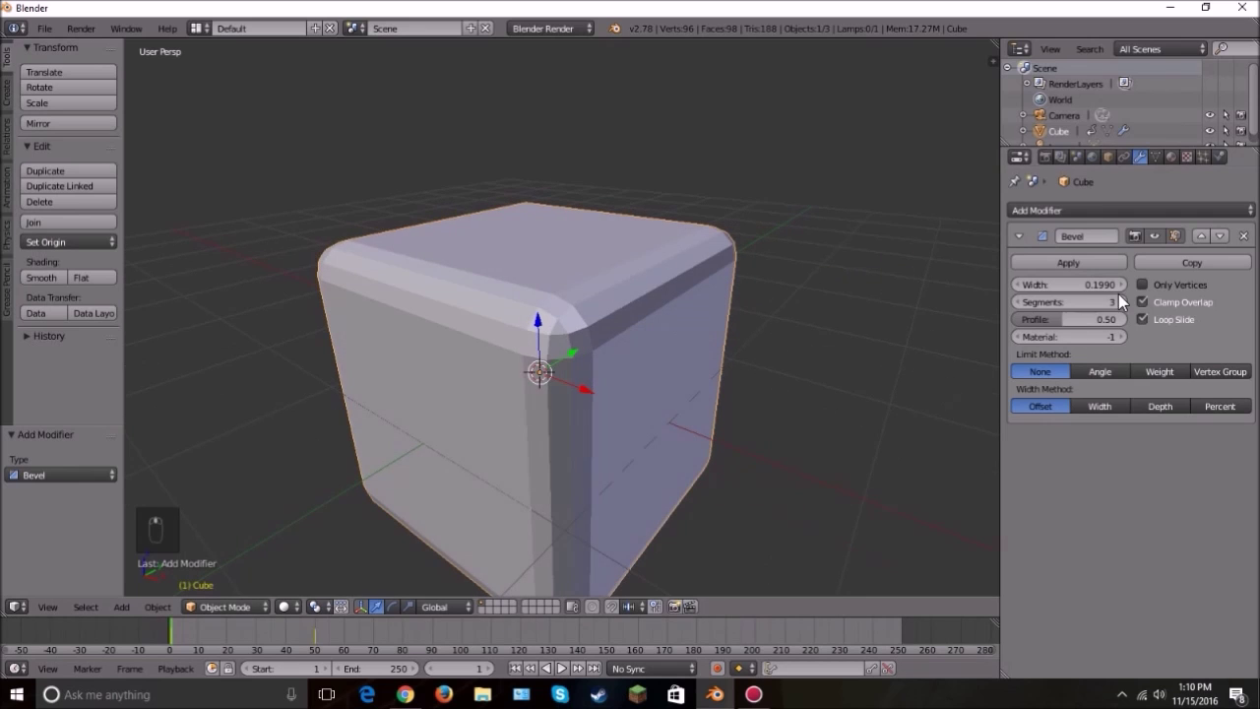
{"action": "left_click_drag", "start_coordinate": [1118, 301], "coordinate": [747, 348]}
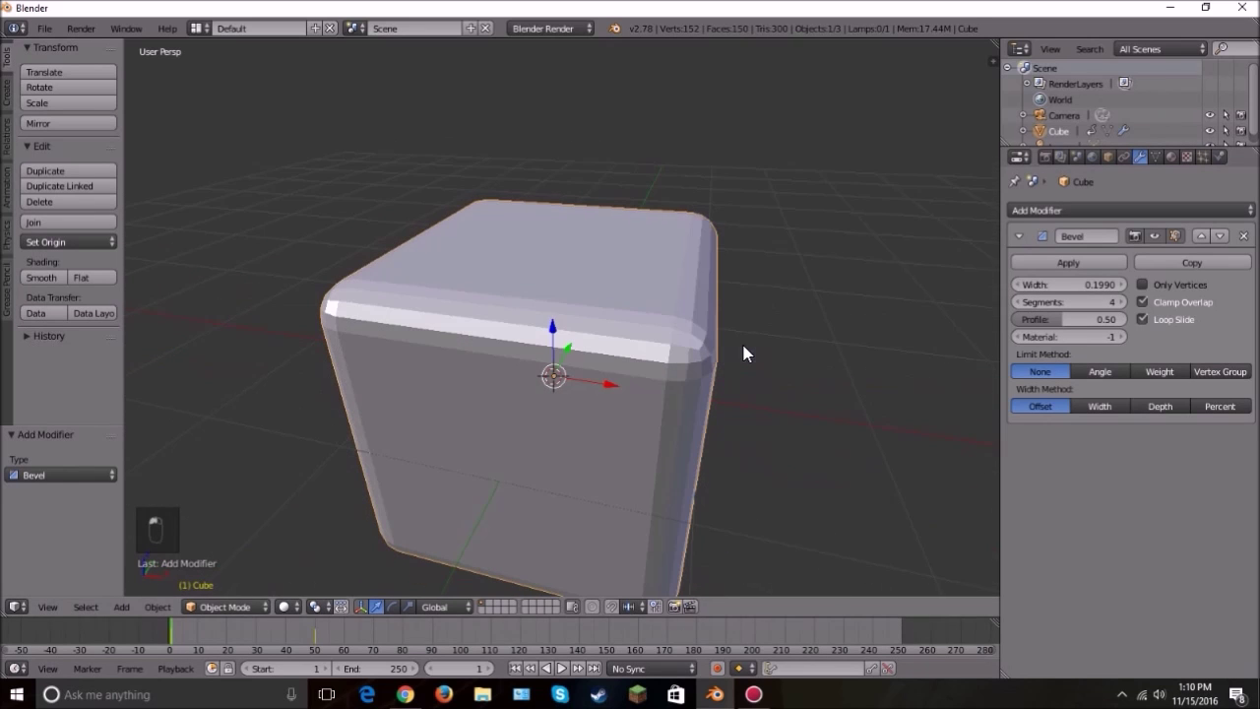
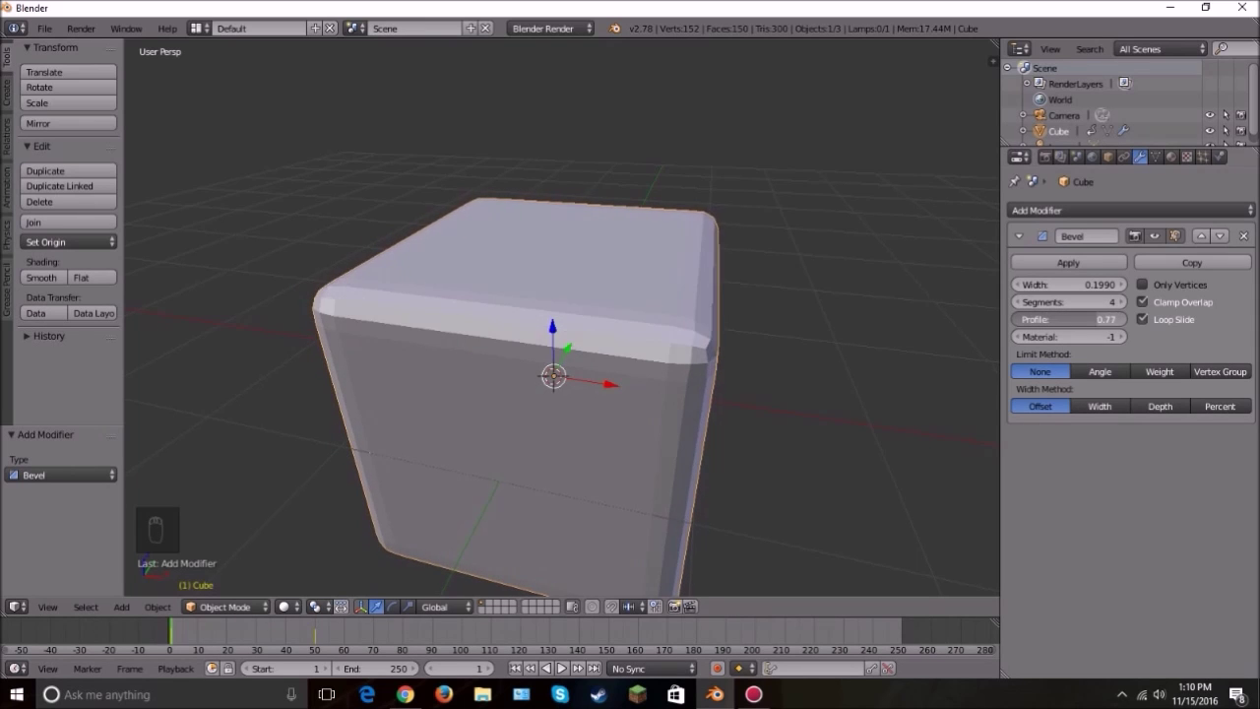
{"action": "left_click_drag", "start_coordinate": [825, 303], "coordinate": [666, 334]}
Step: Delete the bevelled cube and add a fresh mesh cube, scaled down in Edit Mode
{"action": "key", "text": "x"}
{"action": "key", "text": "shift+a"}
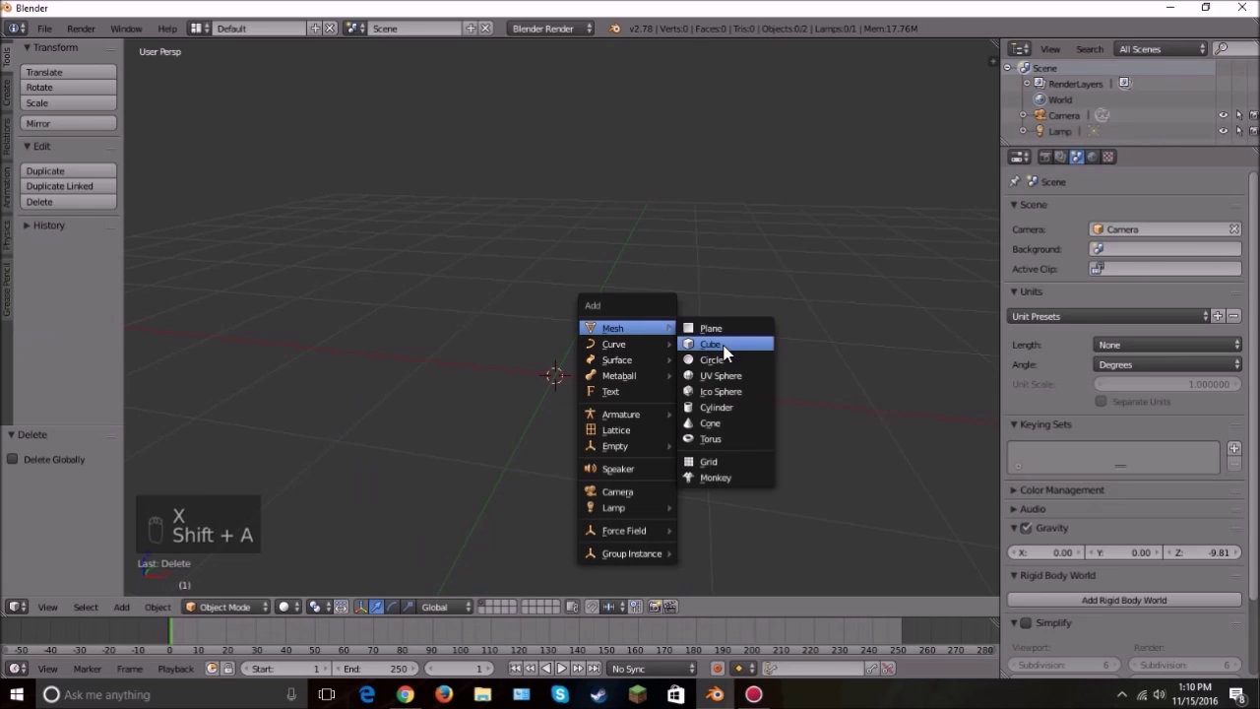
{"action": "left_click_drag", "start_coordinate": [609, 337], "coordinate": [658, 306]}
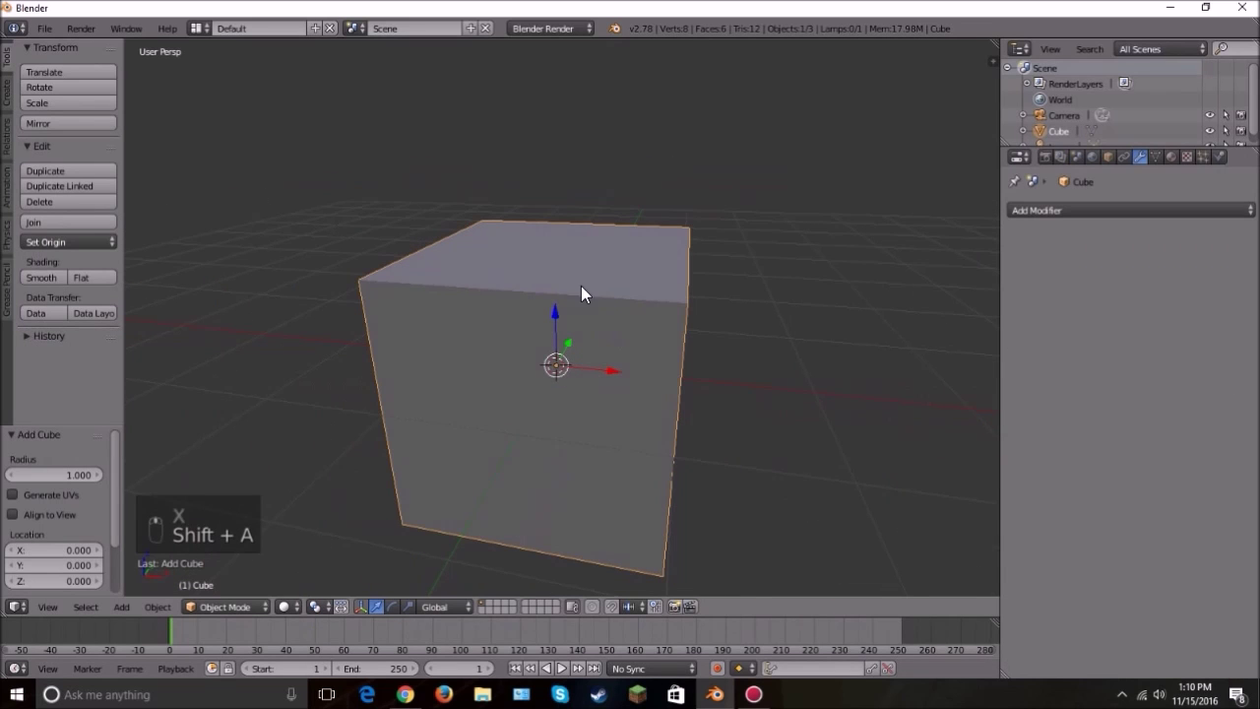
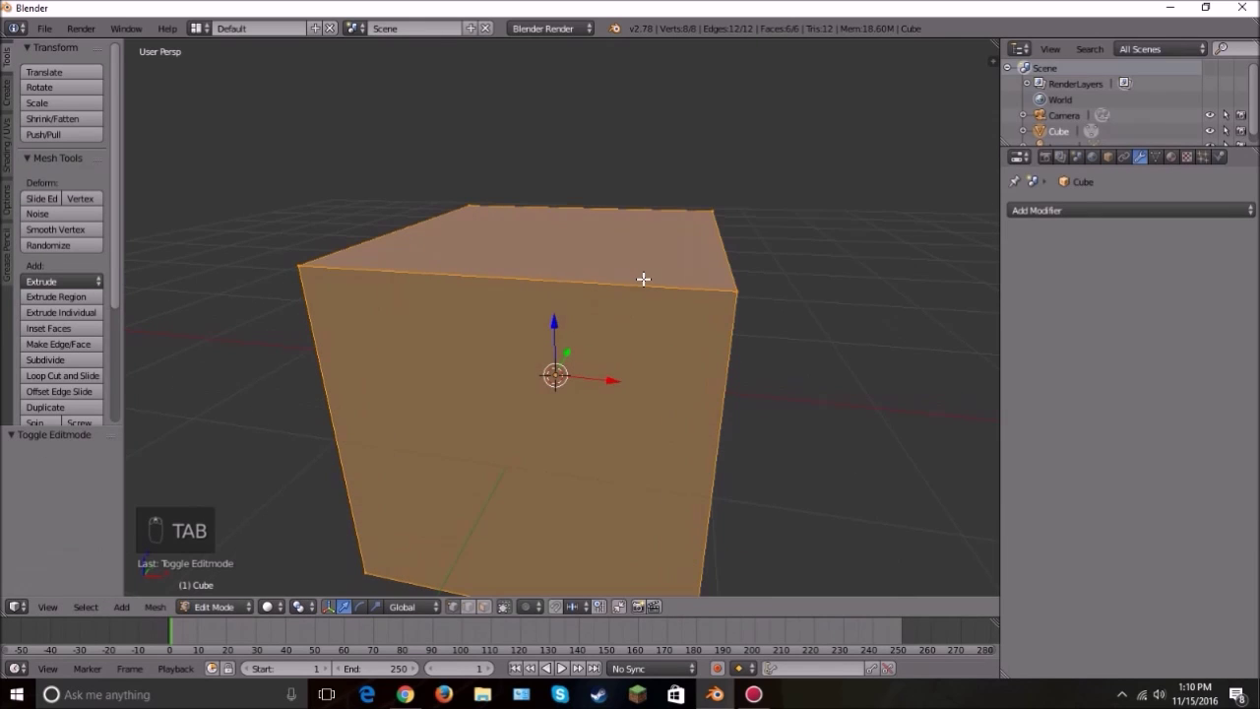
{"action": "key", "text": "w"}
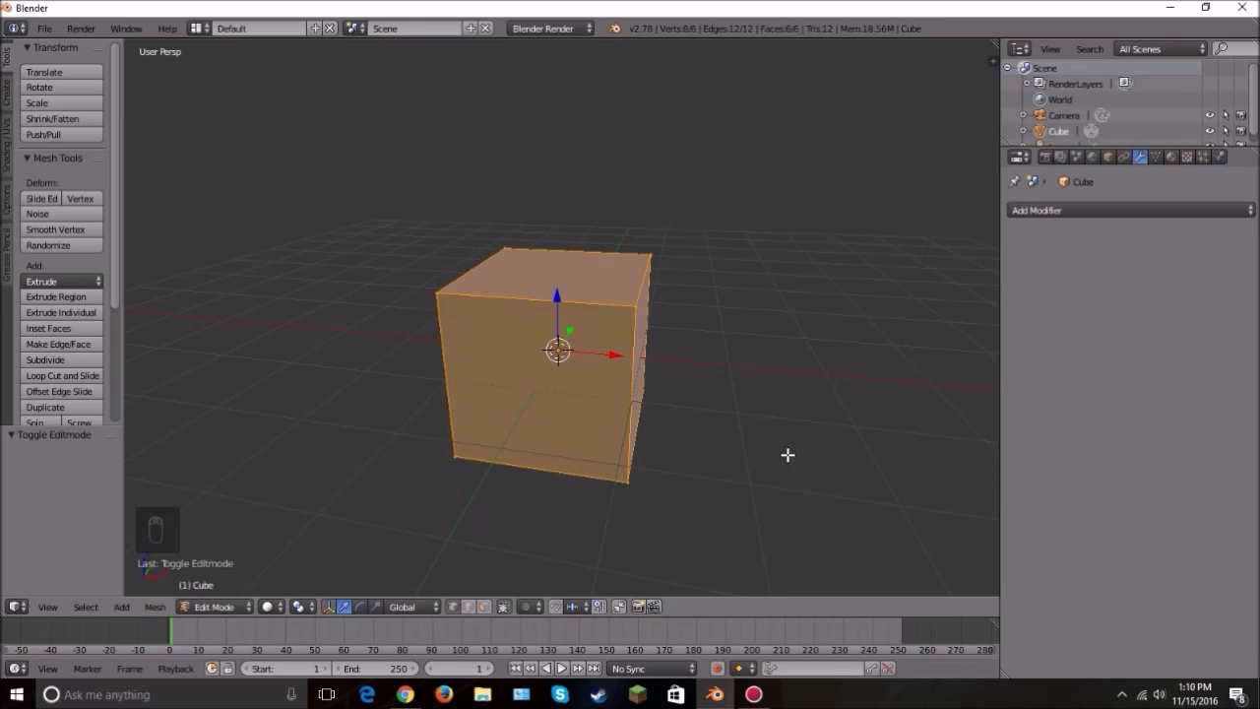
{"action": "key", "text": "Tab"}
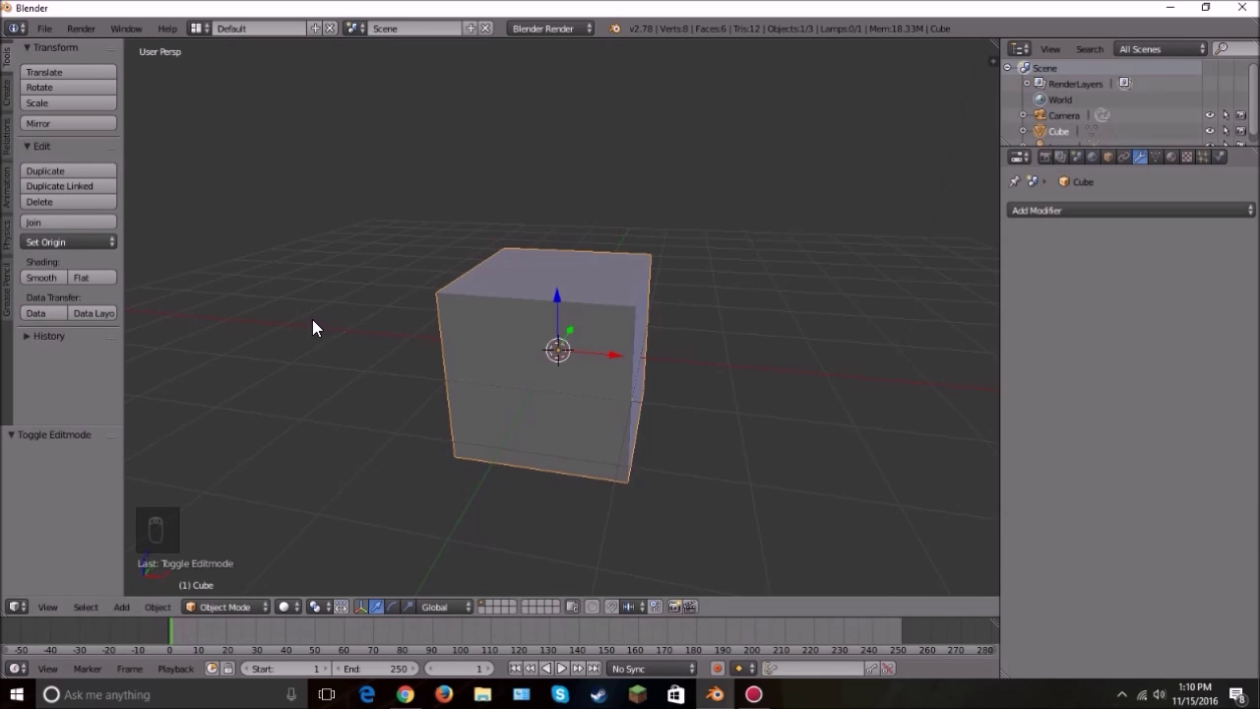
Step: Add a mesh cylinder overlapping the cube
{"action": "left_click_drag", "start_coordinate": [409, 348], "coordinate": [776, 387]}
{"action": "key", "text": "shift+a"}
{"action": "key", "text": "shift+a"}
{"action": "key", "text": "shift+a"}
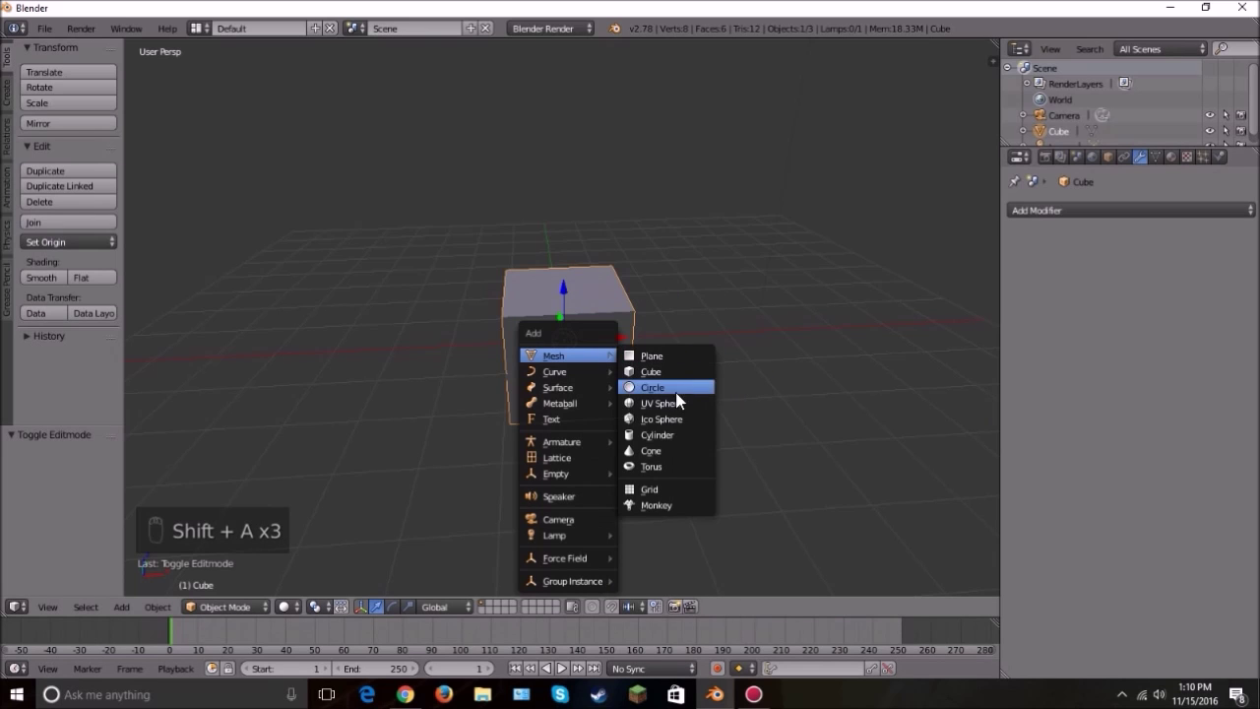
{"action": "key", "text": "s"}
{"action": "left_click", "coordinate": [635, 332]}
{"action": "key", "text": "s"}
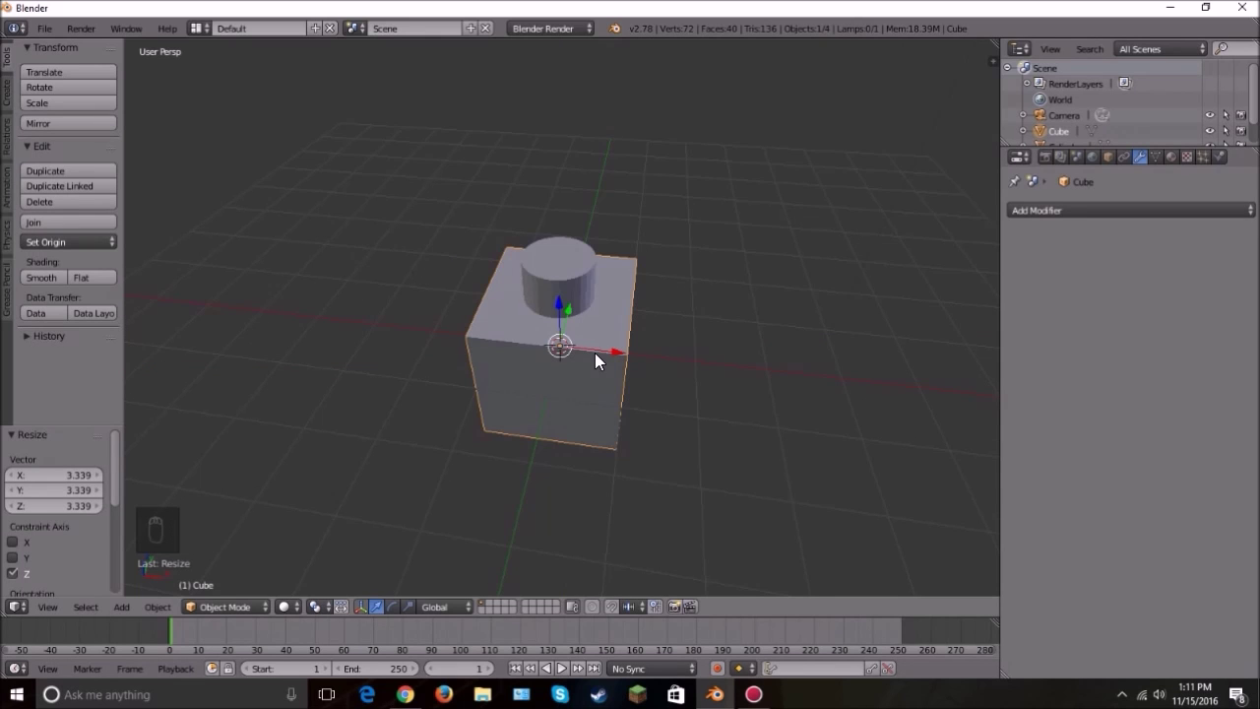
Step: Give the cube a Boolean Intersect modifier with the cylinder as its target object
{"action": "left_click_drag", "start_coordinate": [570, 372], "coordinate": [1025, 221]}
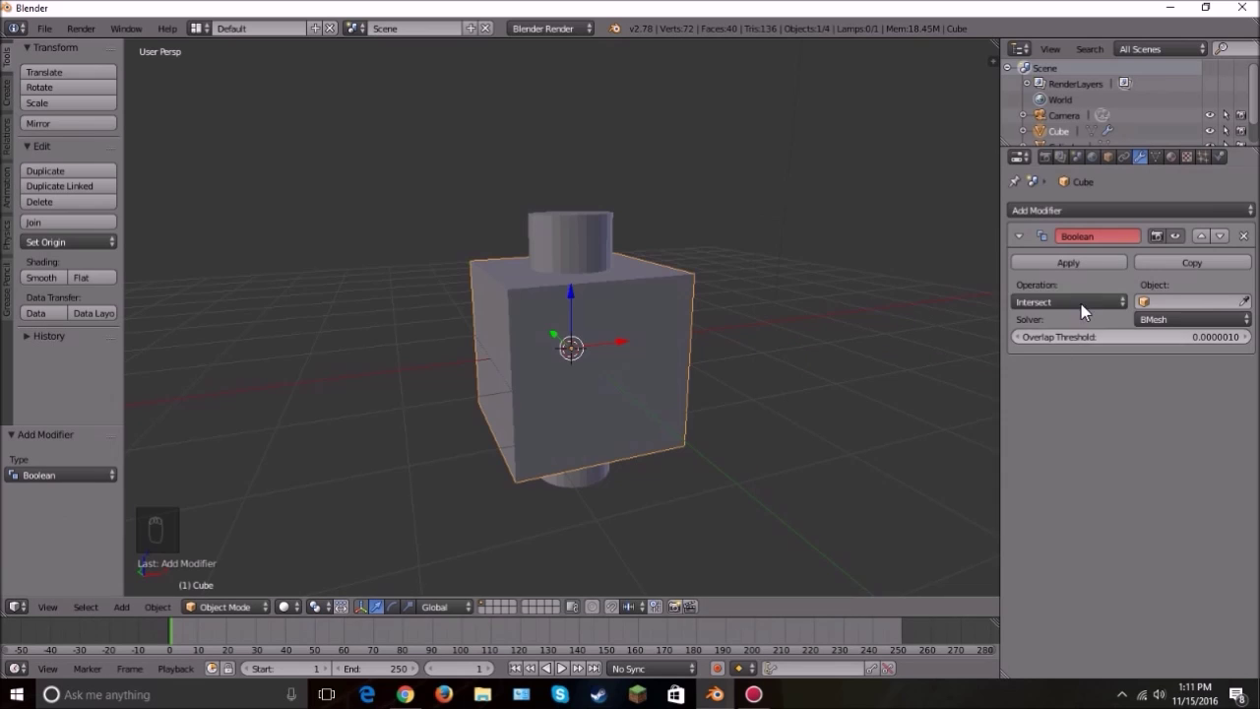
{"action": "left_click_drag", "start_coordinate": [1060, 313], "coordinate": [711, 311]}
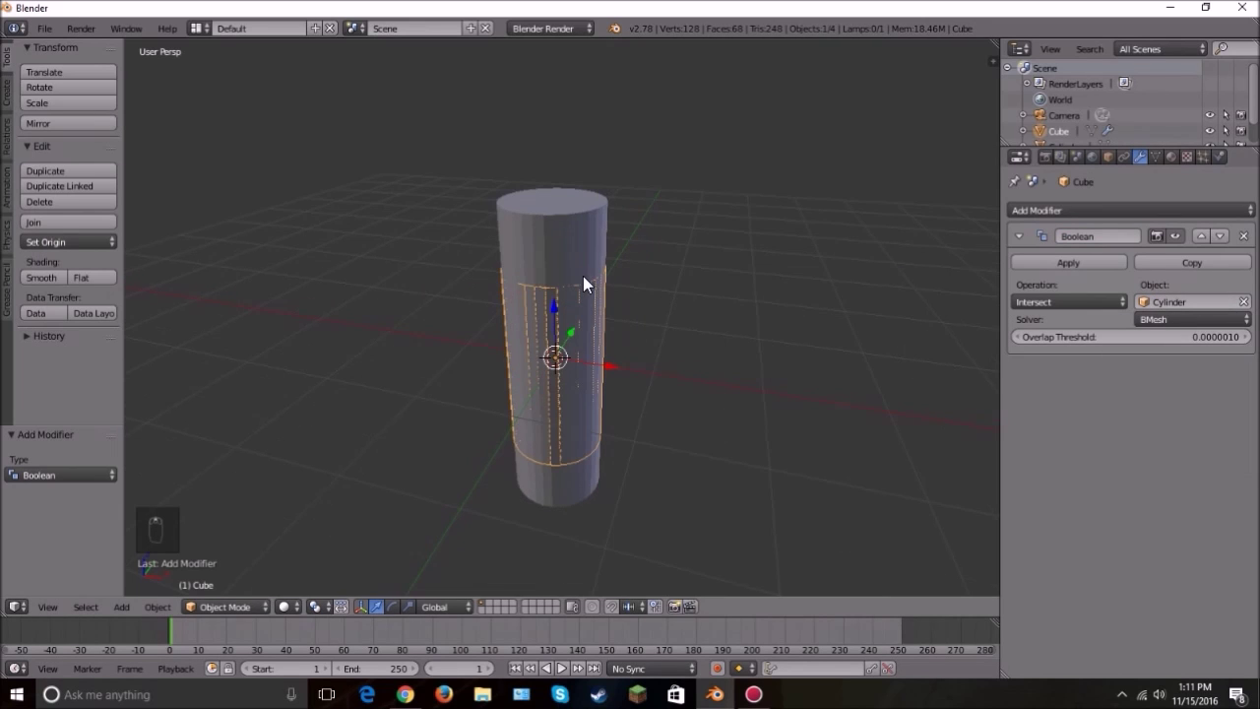
{"action": "left_click_drag", "start_coordinate": [582, 240], "coordinate": [1077, 272]}
Step: Try a change on the cylinder, then undo back to the Boolean setup
{"action": "left_click", "coordinate": [1076, 272]}
{"action": "key", "text": "x"}
{"action": "left_click_drag", "start_coordinate": [552, 346], "coordinate": [628, 349]}
{"action": "key", "text": "ctrl+z"}
{"action": "key", "text": "ctrl+z"}
{"action": "key", "text": "ctrl+z"}
{"action": "key", "text": "ctrl+z"}
Step: Scale and move the wireframe cylinder with S and G along Z toward the cube's side
{"action": "left_click_drag", "start_coordinate": [650, 337], "coordinate": [765, 287]}
{"action": "key", "text": "g"}
{"action": "key", "text": "z"}
{"action": "key", "text": "g"}
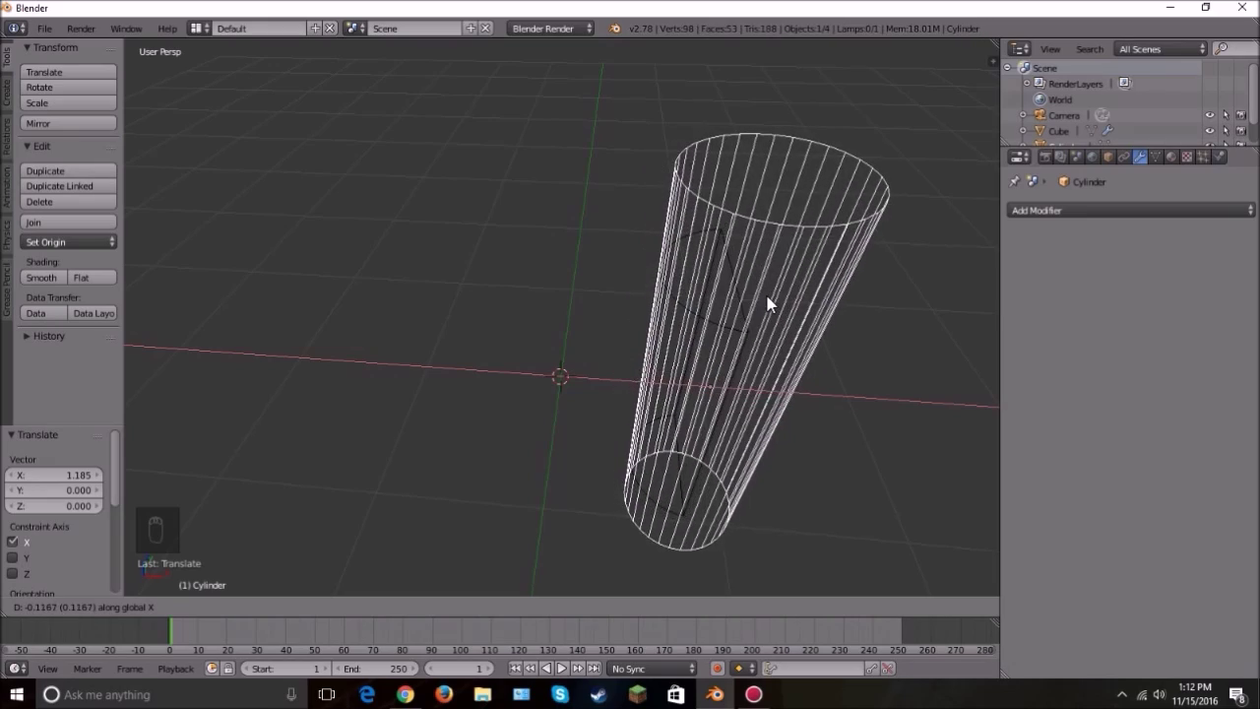
{"action": "key", "text": "s"}
{"action": "key", "text": "g"}
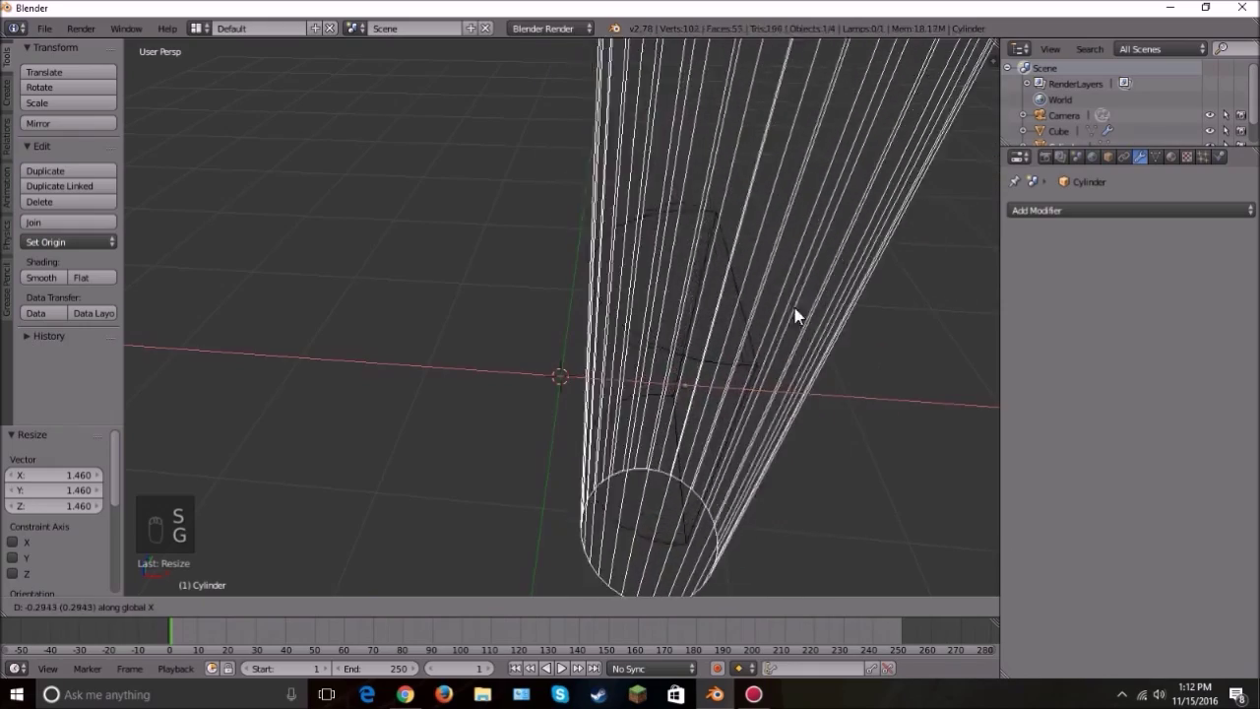
{"action": "left_click_drag", "start_coordinate": [820, 284], "coordinate": [773, 319]}
{"action": "key", "text": "s"}
{"action": "key", "text": "g"}
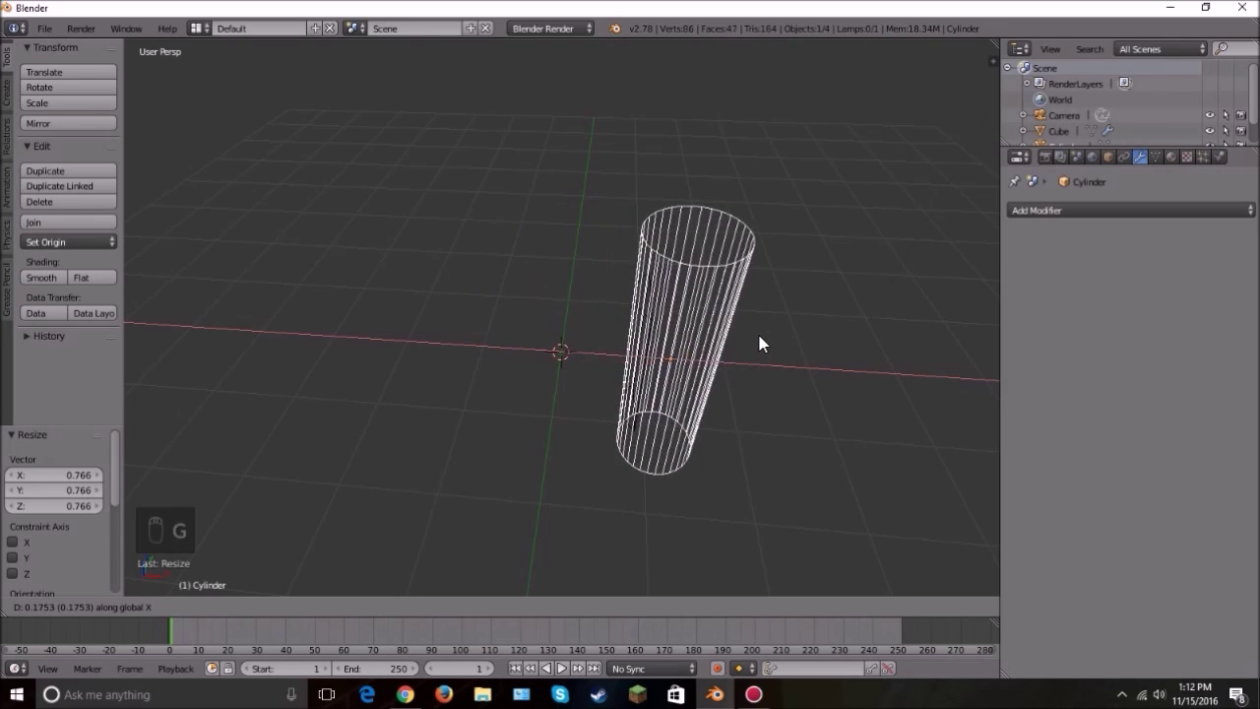
{"action": "key", "text": "z"}
{"action": "key", "text": "z"}
{"action": "left_click_drag", "start_coordinate": [654, 323], "coordinate": [879, 342]}
{"action": "key", "text": "z"}
{"action": "key", "text": "z"}
Step: Select the cylinder and slide it into the cube's side, then reselect the cube
{"action": "right_click", "coordinate": [731, 325]}
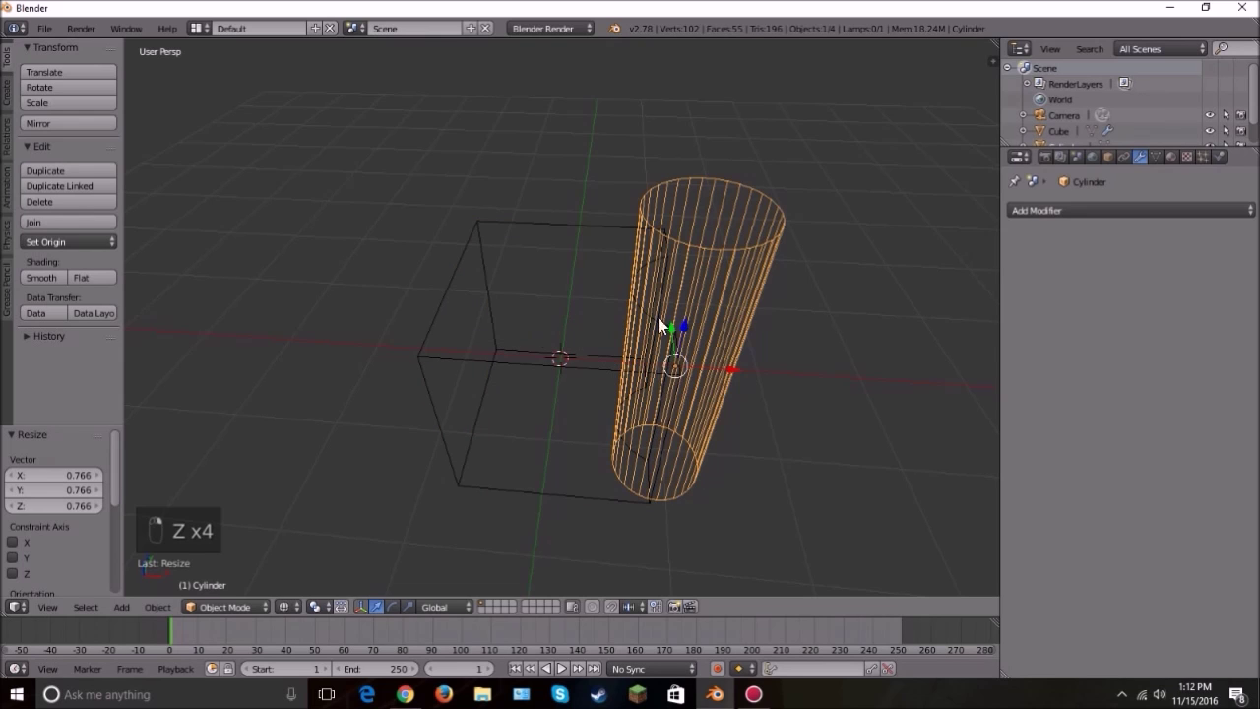
{"action": "key", "text": "g"}
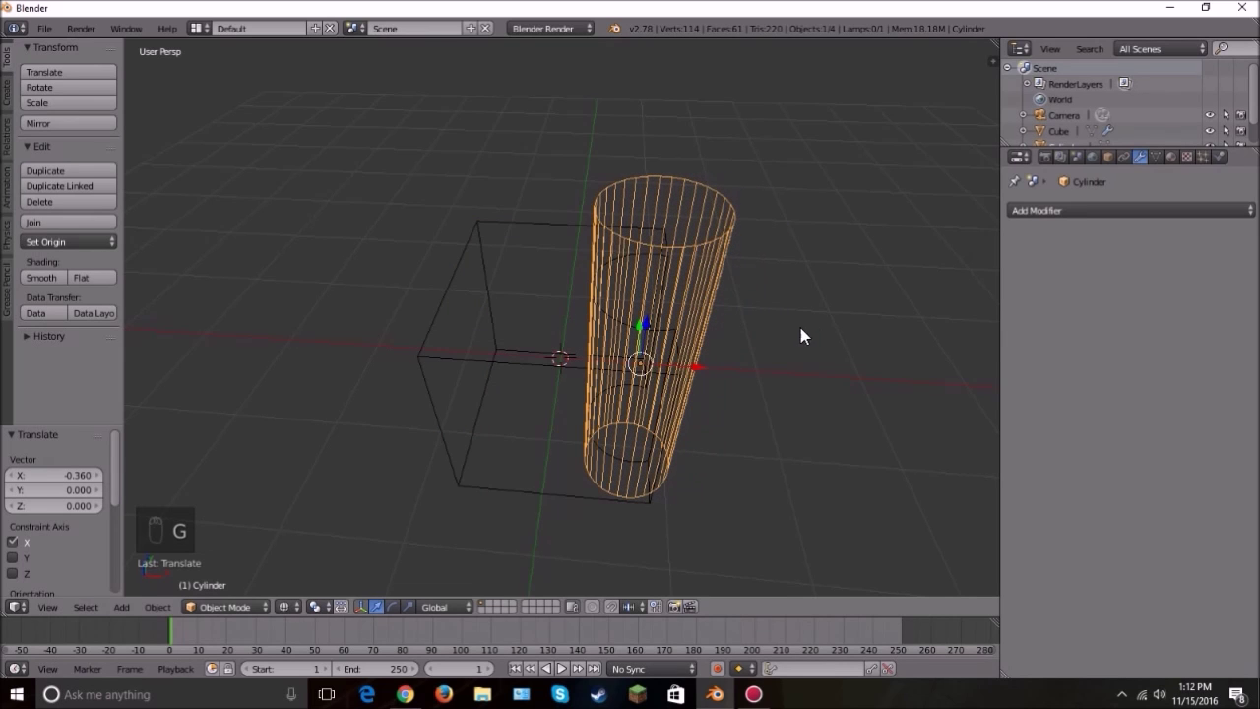
{"action": "right_click", "coordinate": [568, 393]}
{"action": "right_click", "coordinate": [860, 271]}
Step: Delete the cutter cylinder and open the grooved cube in Edit Mode to inspect its segments
{"action": "key", "text": "x"}
{"action": "left_click_drag", "start_coordinate": [655, 387], "coordinate": [597, 382]}
{"action": "key", "text": "z"}
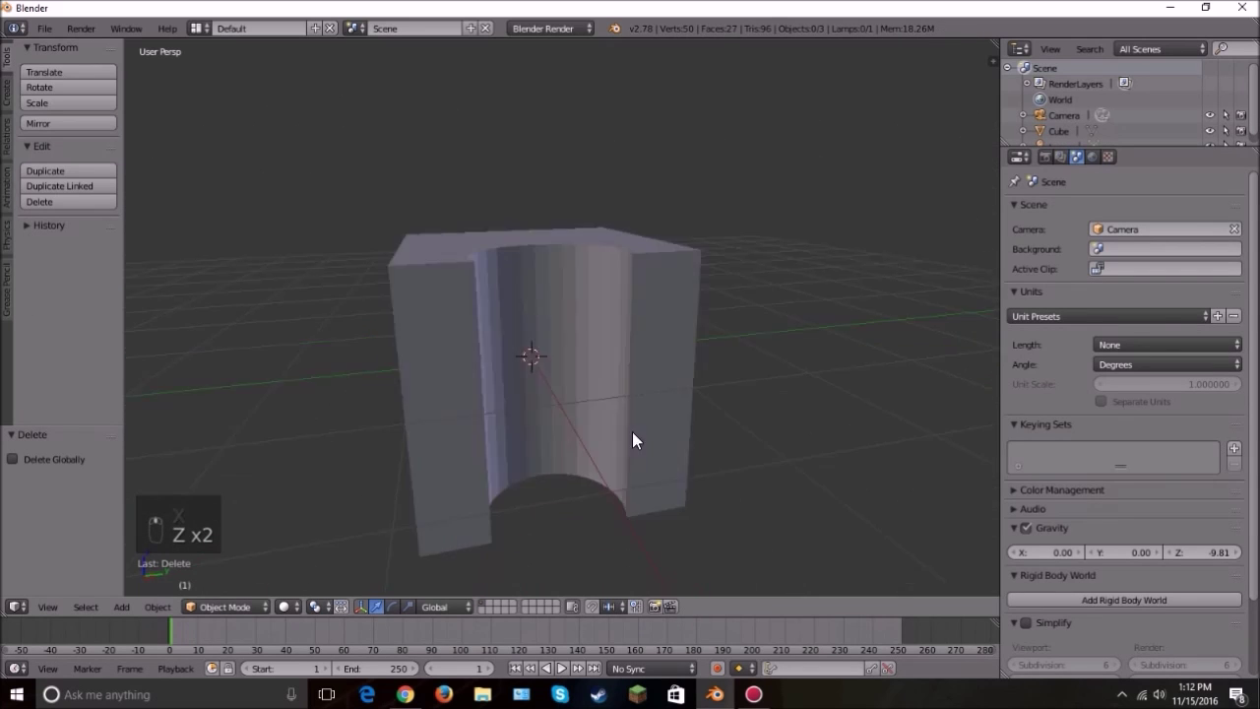
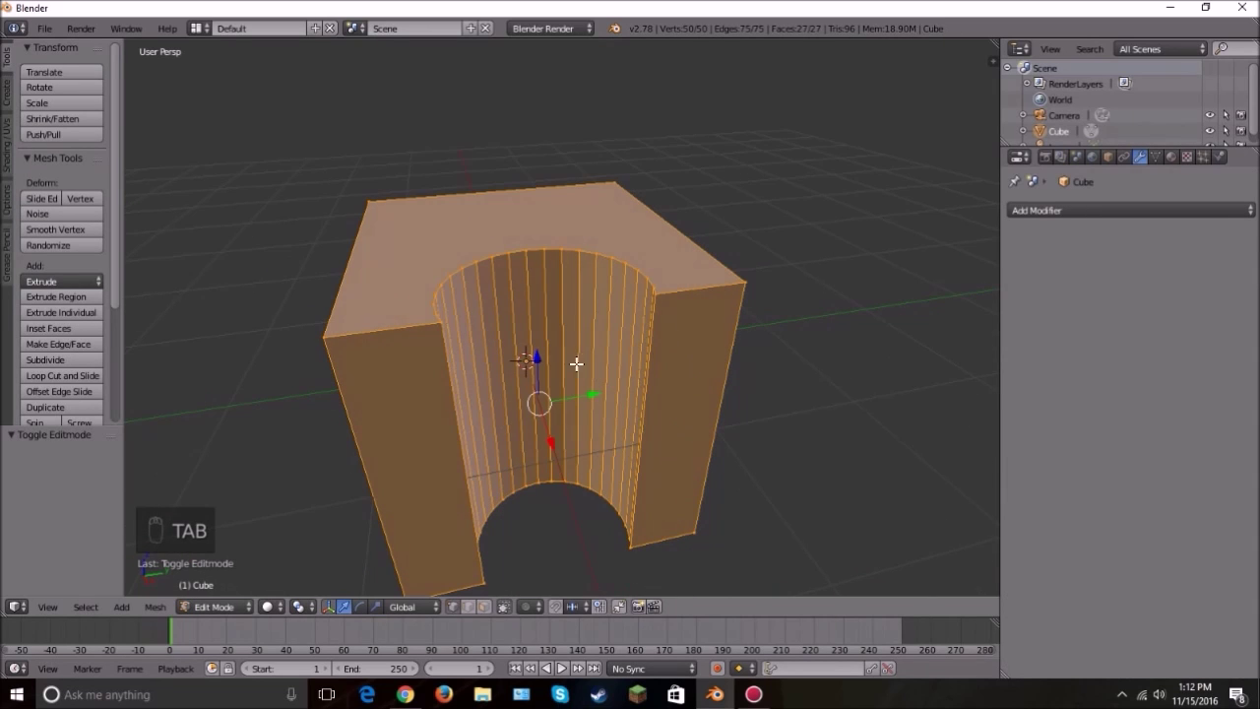
{"action": "key", "text": "Tab"}
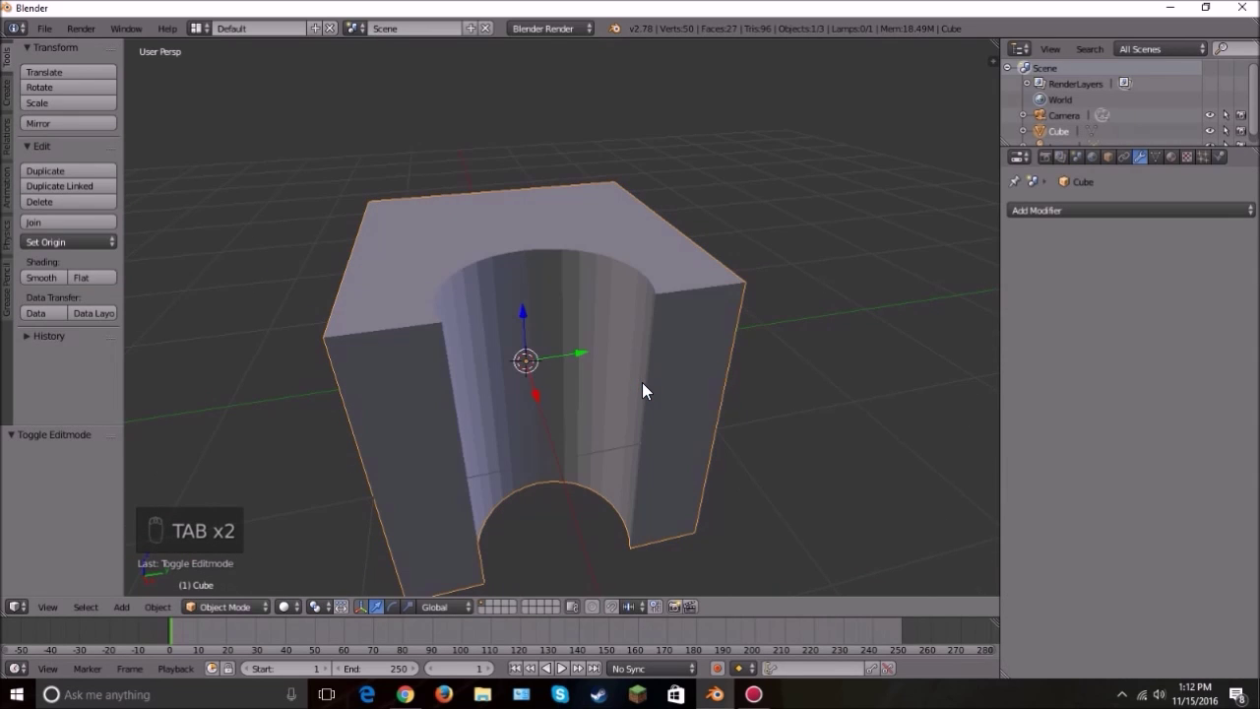
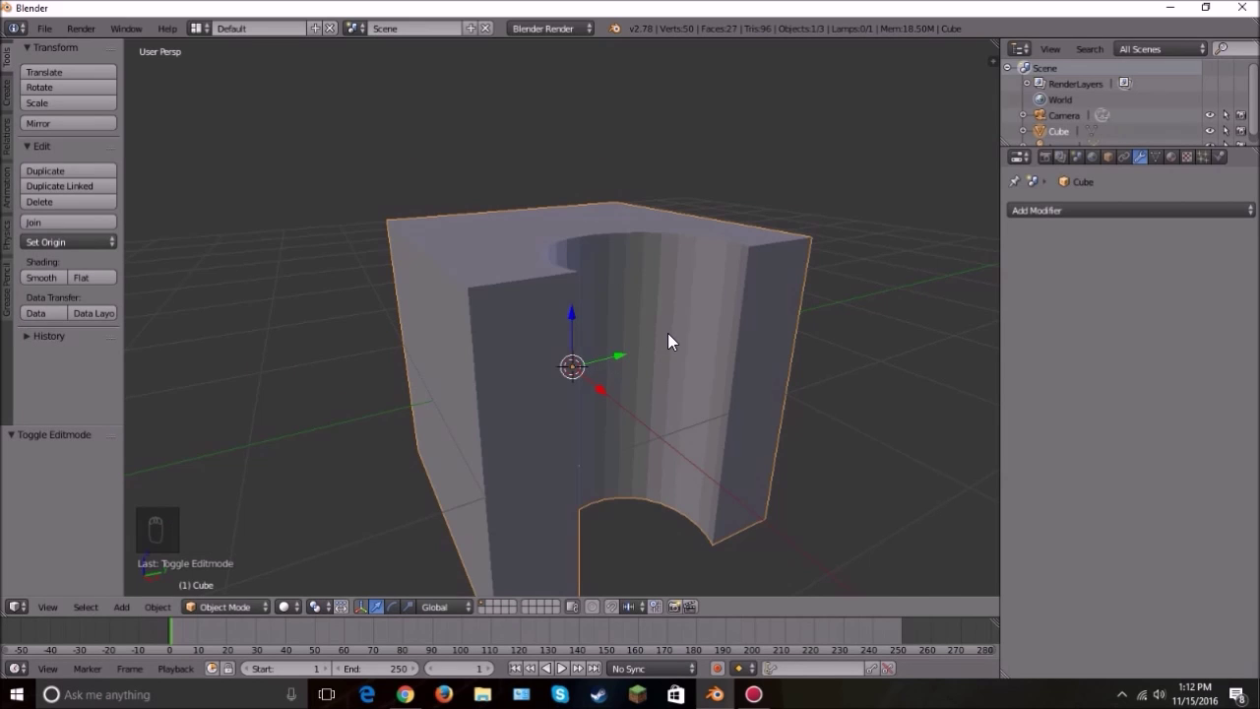
{"action": "key", "text": "Tab"}
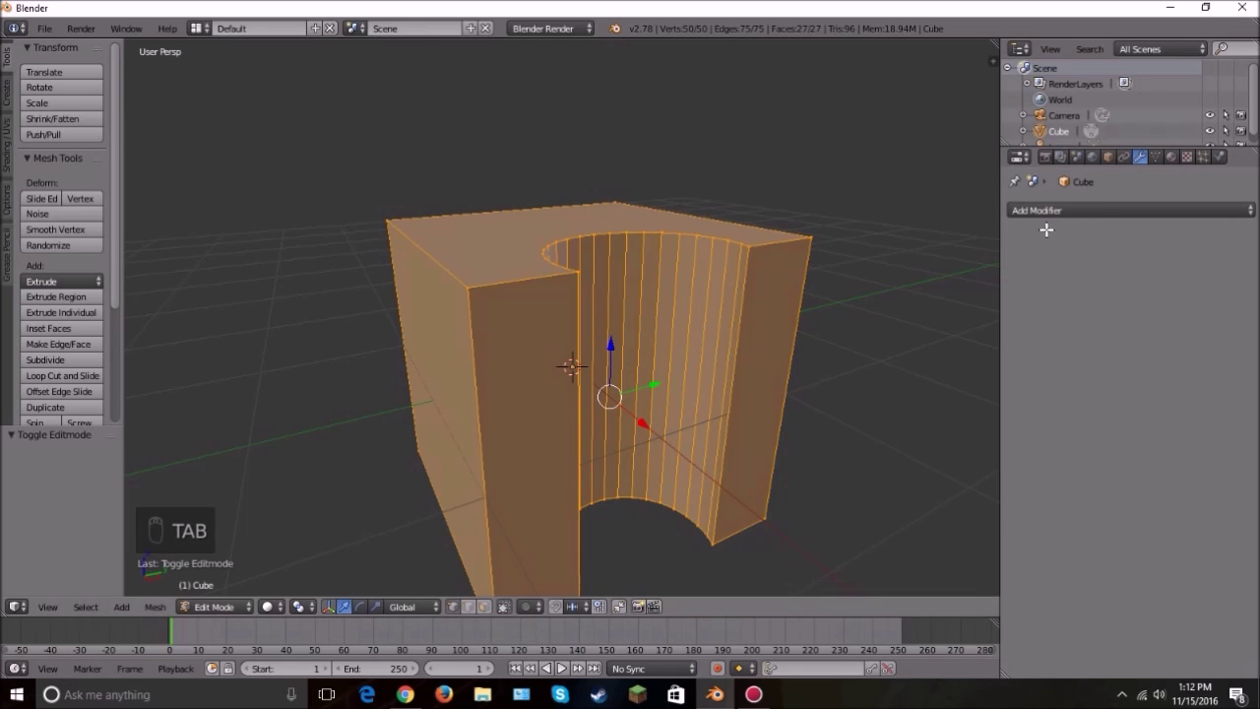
Step: Undo recent steps to restore the cube together with its cylinder
{"action": "left_click_drag", "start_coordinate": [1090, 218], "coordinate": [635, 333]}
{"action": "key", "text": "Tab"}
{"action": "key", "text": "ctrl+z"}
{"action": "key", "text": "ctrl+z"}
{"action": "key", "text": "ctrl+z"}
{"action": "key", "text": "ctrl+z"}
Step: Position a tall cylinder running through the cube for the union
{"action": "left_click", "coordinate": [686, 433]}
{"action": "left_click_drag", "start_coordinate": [692, 280], "coordinate": [659, 271]}
{"action": "key", "text": "g"}
{"action": "left_click_drag", "start_coordinate": [688, 272], "coordinate": [780, 269]}
{"action": "left_click_drag", "start_coordinate": [702, 385], "coordinate": [668, 354]}
{"action": "right_click", "coordinate": [485, 303]}
{"action": "key", "text": "ctrl+z"}
Step: Fuse them with Boolean Union, check the combined mesh in wireframe and Edit Mode, then select all
{"action": "key", "text": "x"}
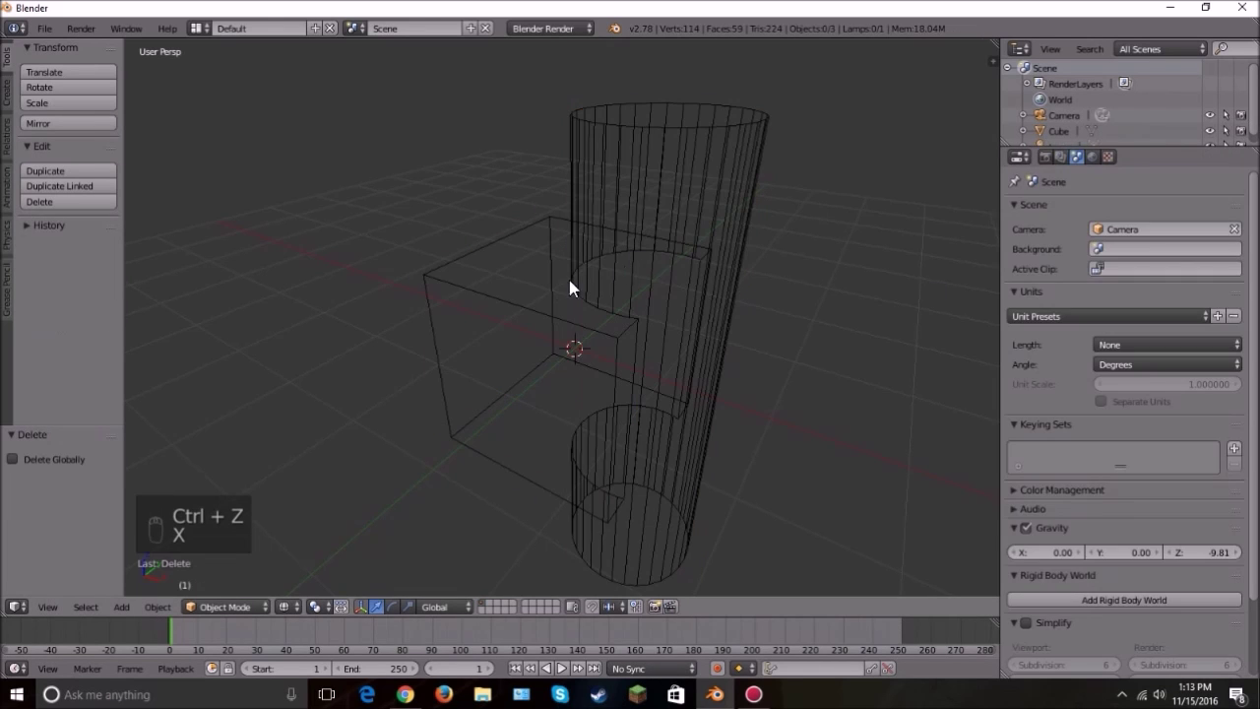
{"action": "left_click_drag", "start_coordinate": [552, 289], "coordinate": [503, 286]}
{"action": "key", "text": "z"}
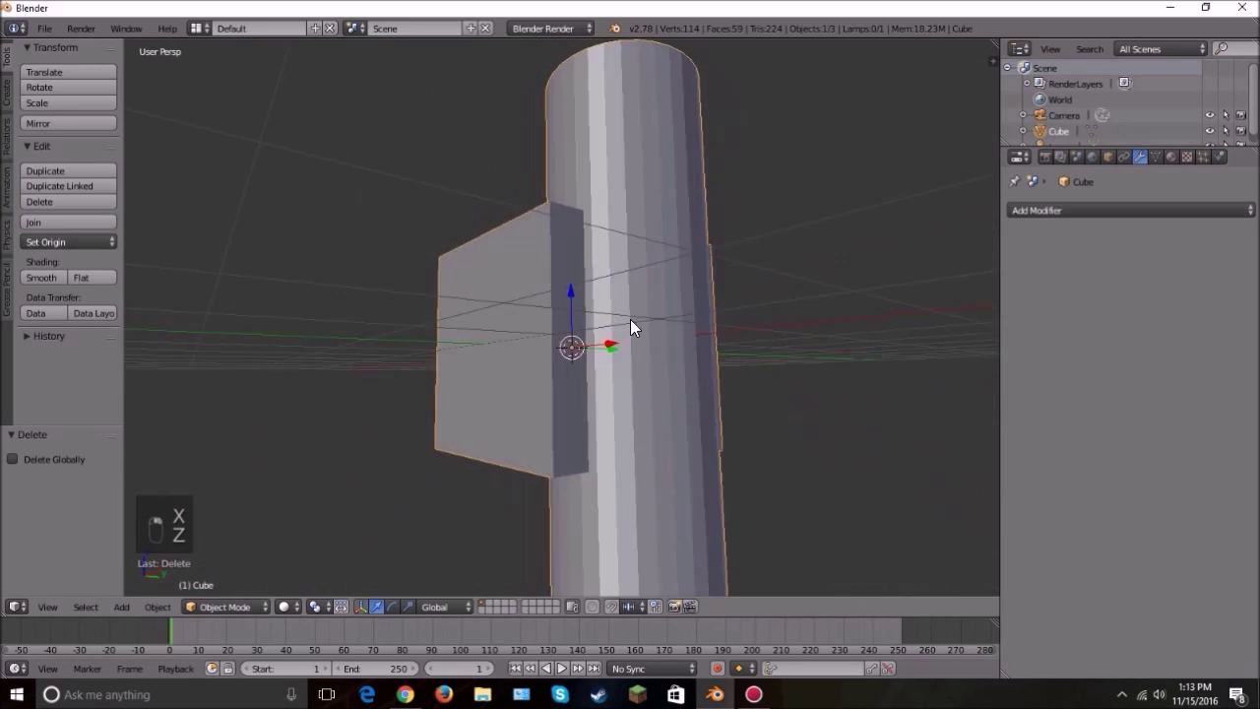
{"action": "key", "text": "Tab"}
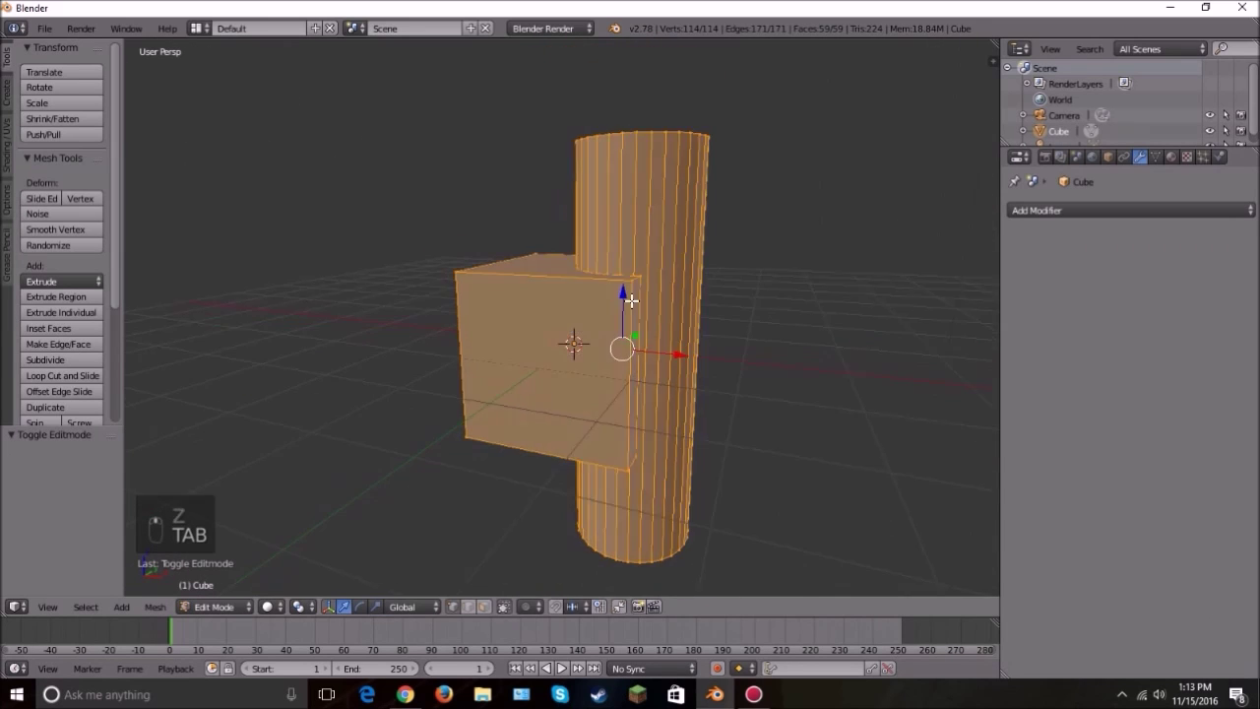
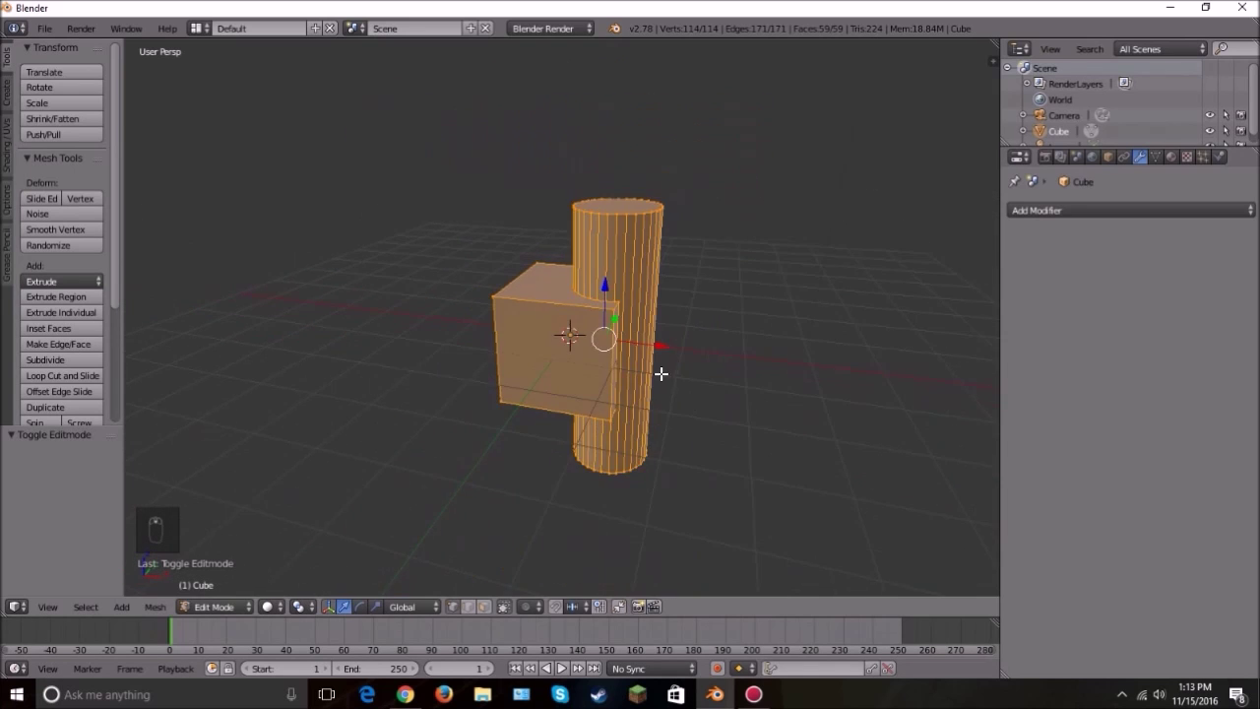
{"action": "key", "text": "ctrl+r"}
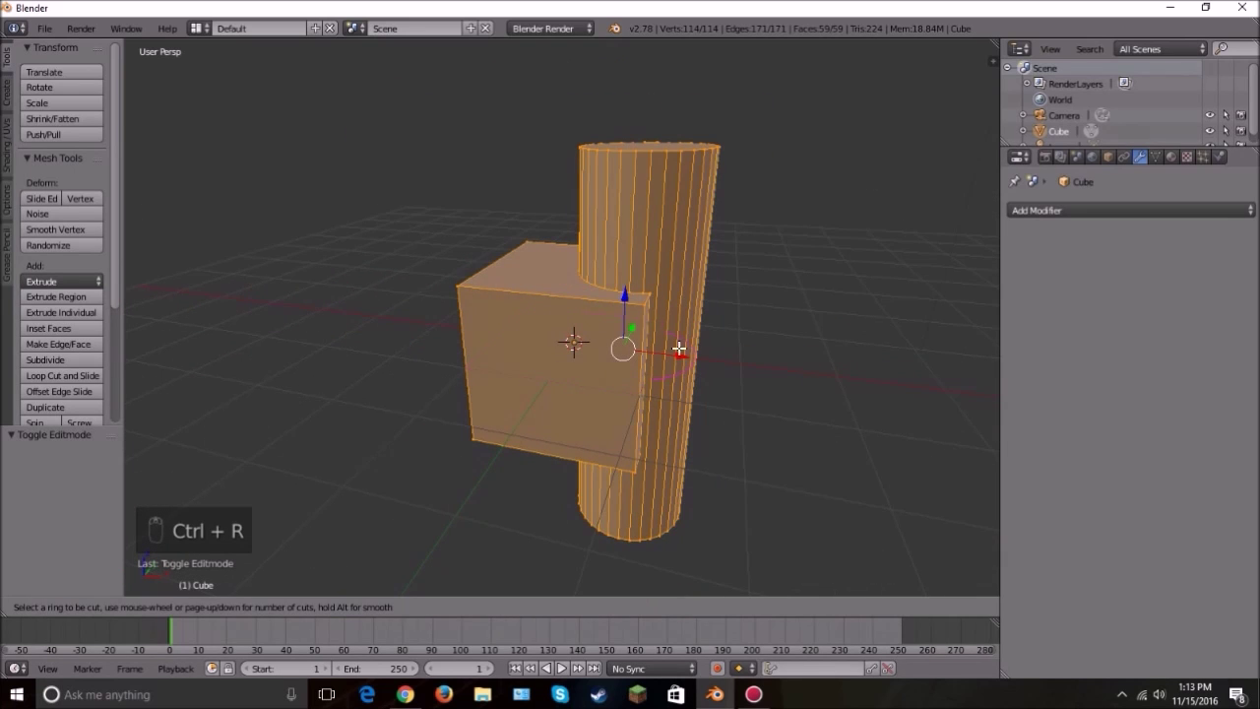
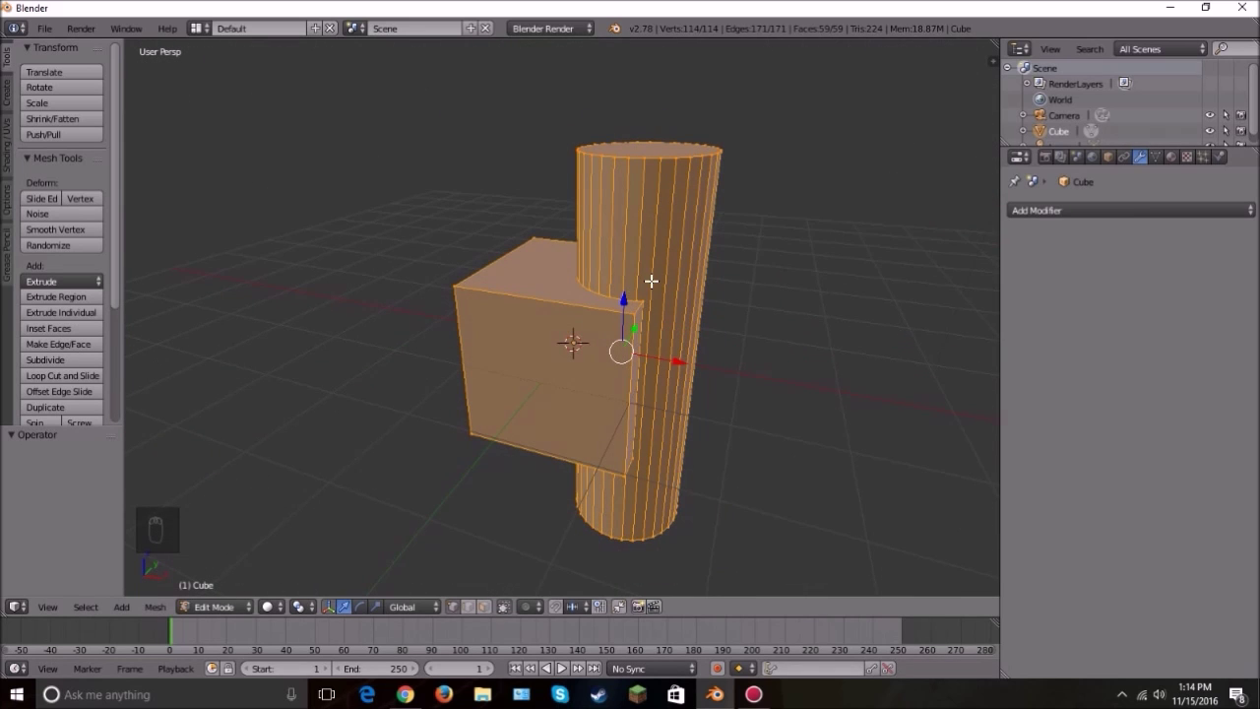
{"action": "key", "text": "Tab"}
Step: Delete everything, add a new cube and give it a Build modifier
{"action": "key", "text": "x"}
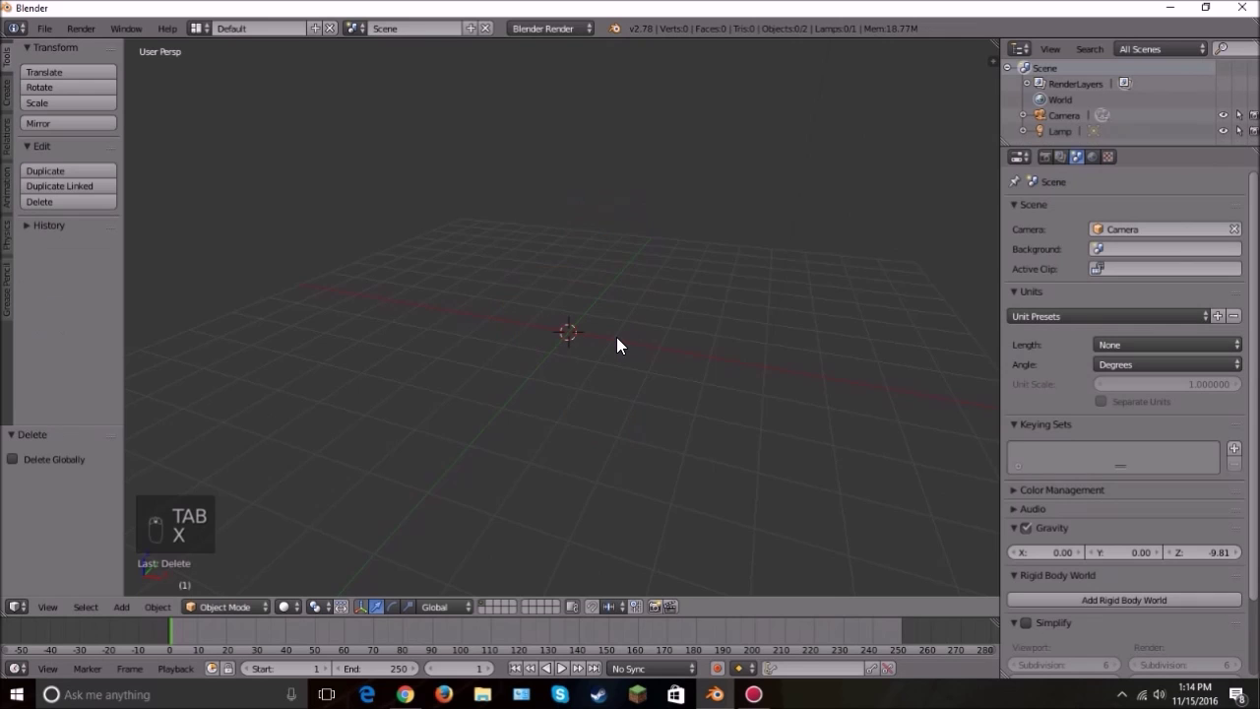
{"action": "key", "text": "shift+a"}
{"action": "key", "text": "shift+c"}
{"action": "key", "text": "shift+a"}
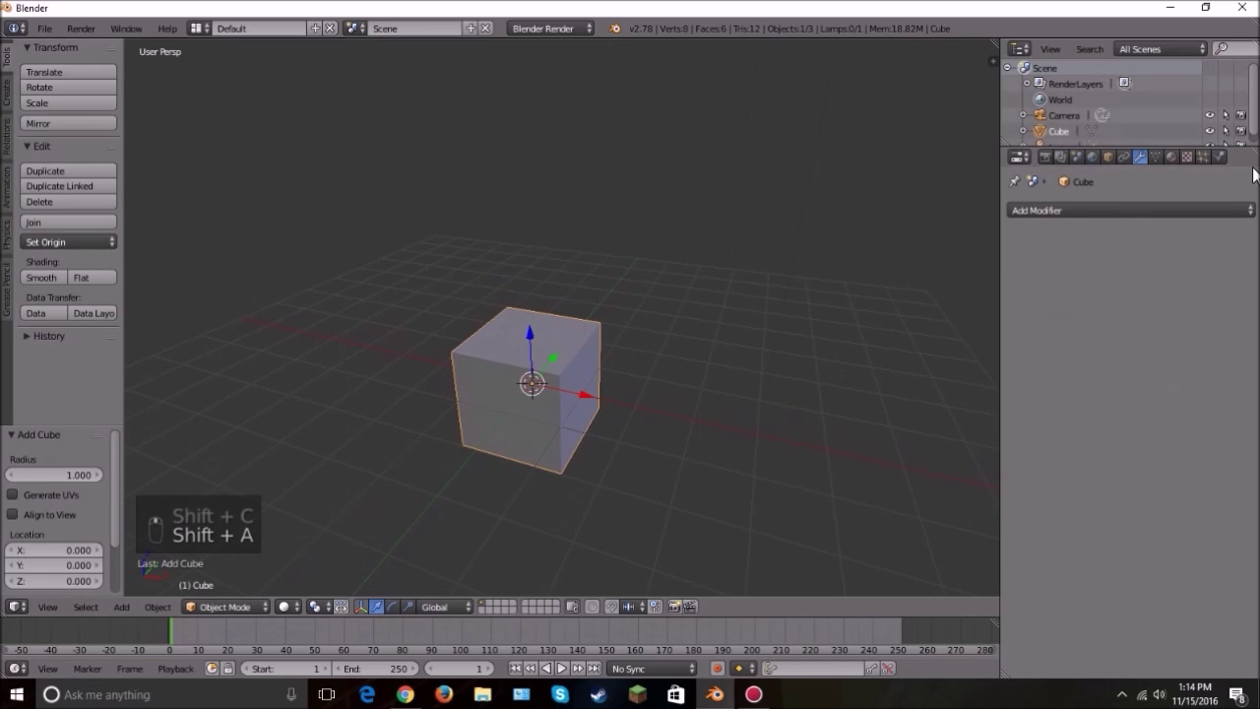
{"action": "left_click", "coordinate": [938, 313]}
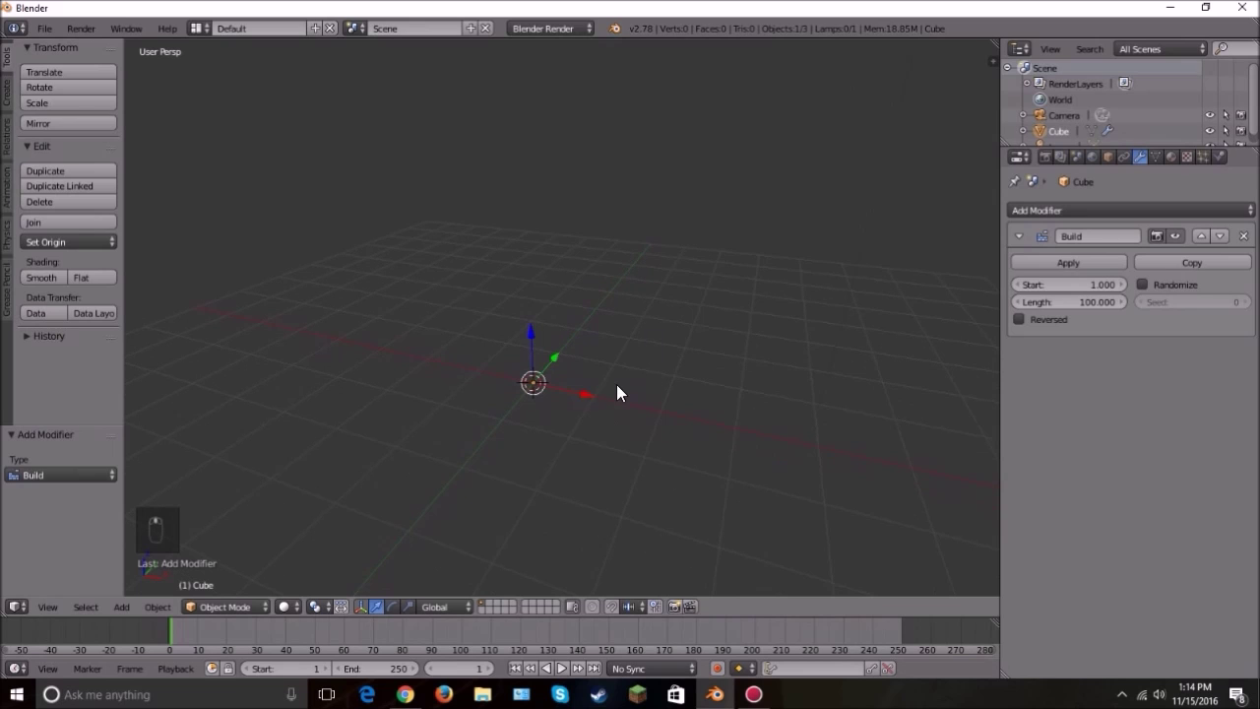
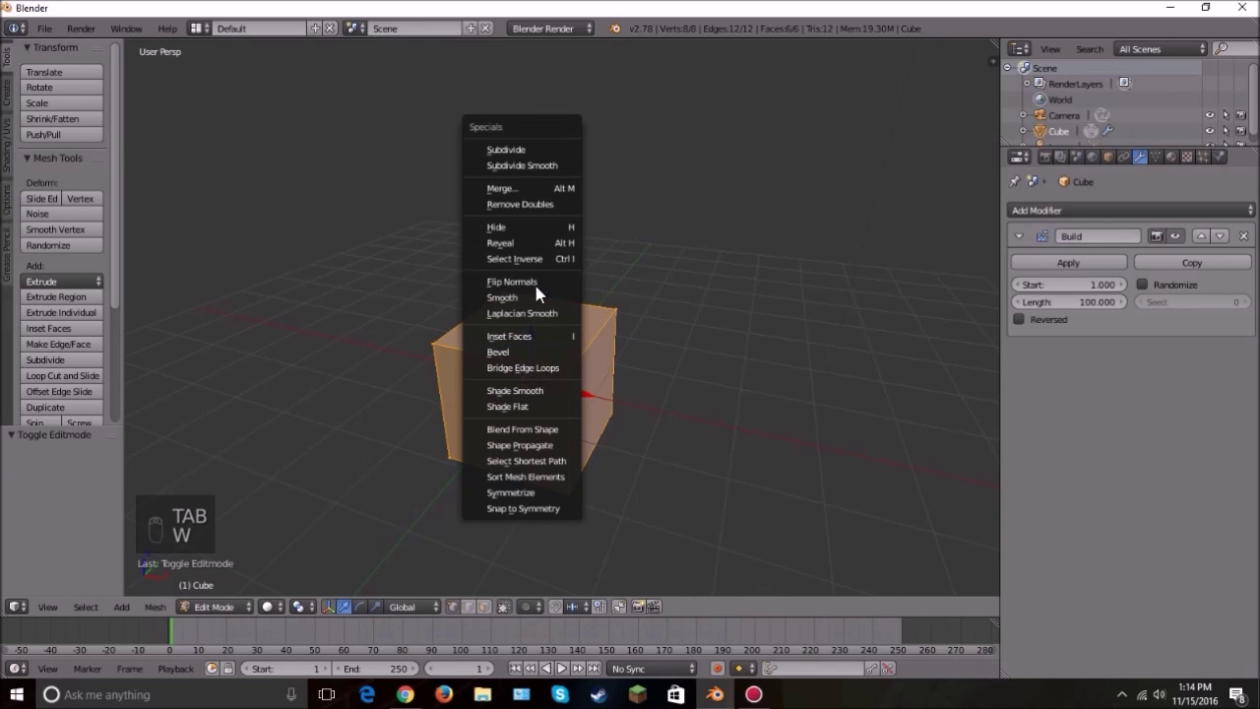
Step: Play the animation to watch the cube's faces build up one by one
{"action": "key", "text": "w"}
{"action": "key", "text": "w"}
{"action": "key", "text": "Tab"}
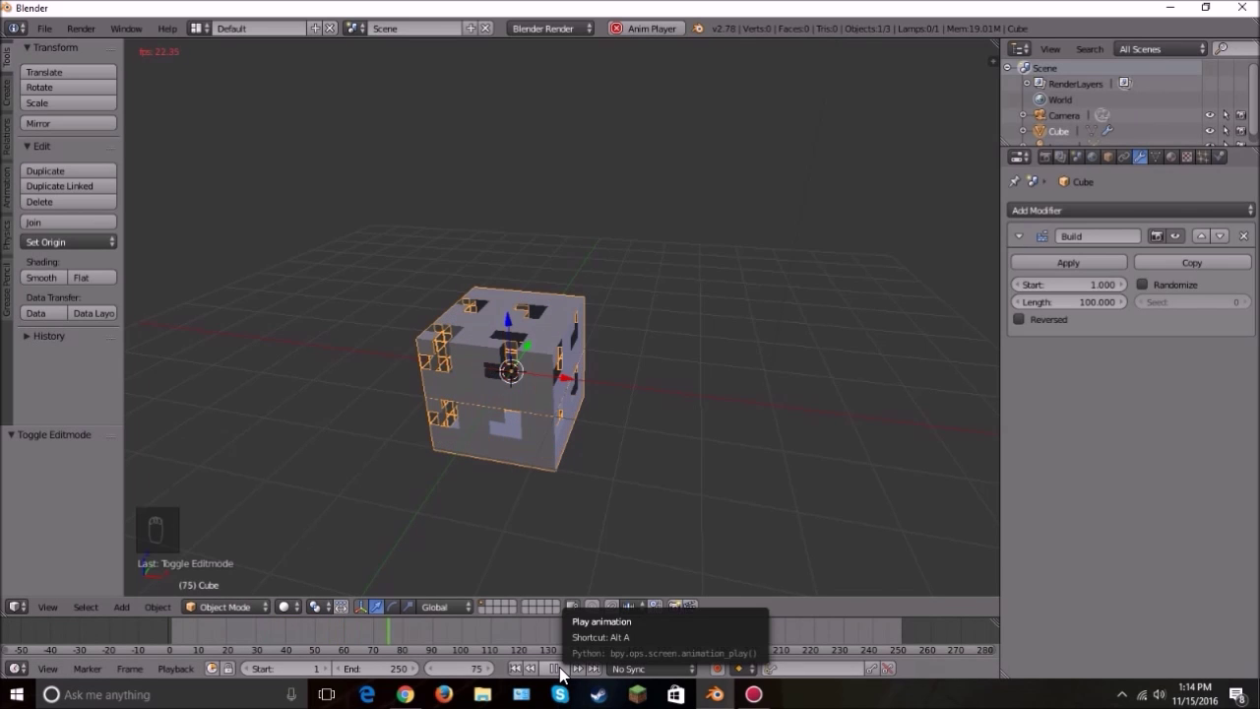
{"action": "left_click_drag", "start_coordinate": [565, 676], "coordinate": [544, 413]}
{"action": "left_click_drag", "start_coordinate": [485, 380], "coordinate": [555, 388]}
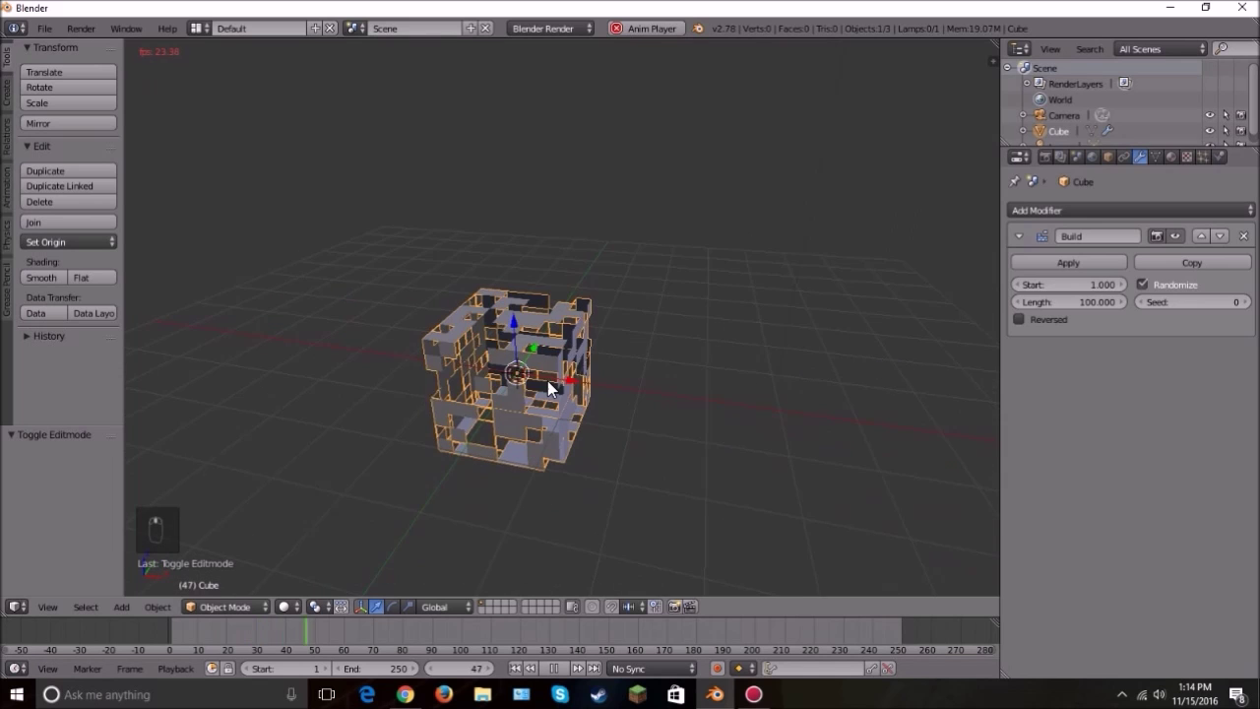
Step: Enable Randomize and Reversed on the Build modifier and replay the animation
{"action": "key", "text": "KP_Enter"}
{"action": "key", "text": "KP_Decimal"}
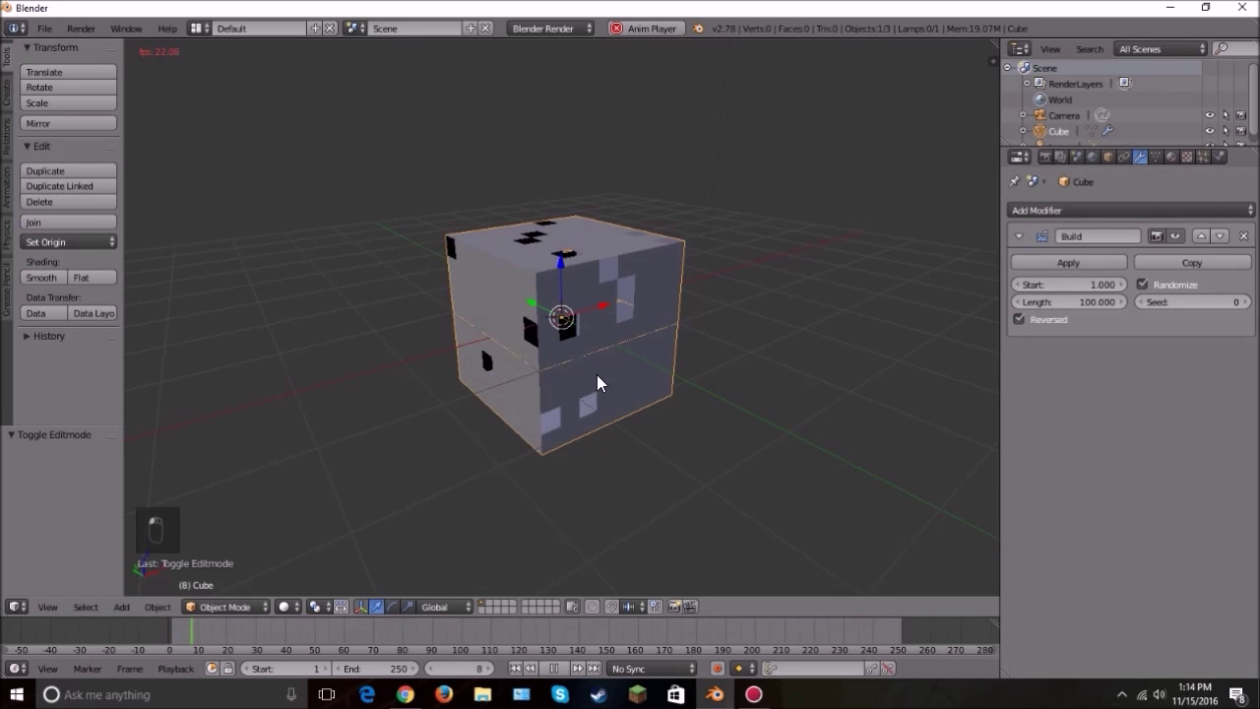
{"action": "left_click_drag", "start_coordinate": [685, 386], "coordinate": [600, 405]}
{"action": "left_click_drag", "start_coordinate": [603, 405], "coordinate": [292, 306]}
{"action": "key", "text": "alt+a"}
Step: Replace the cube with a UV sphere carrying a Decimate modifier and test Un-Subdivide
{"action": "key", "text": "x"}
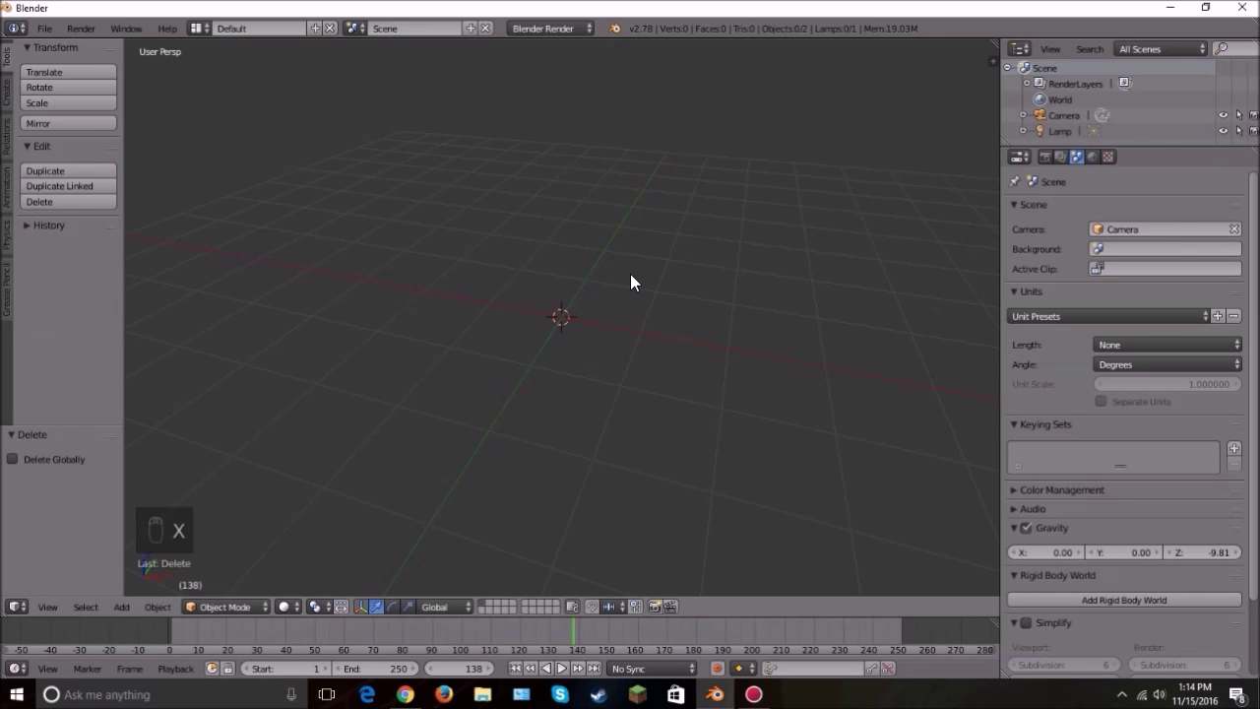
{"action": "key", "text": "shift+a"}
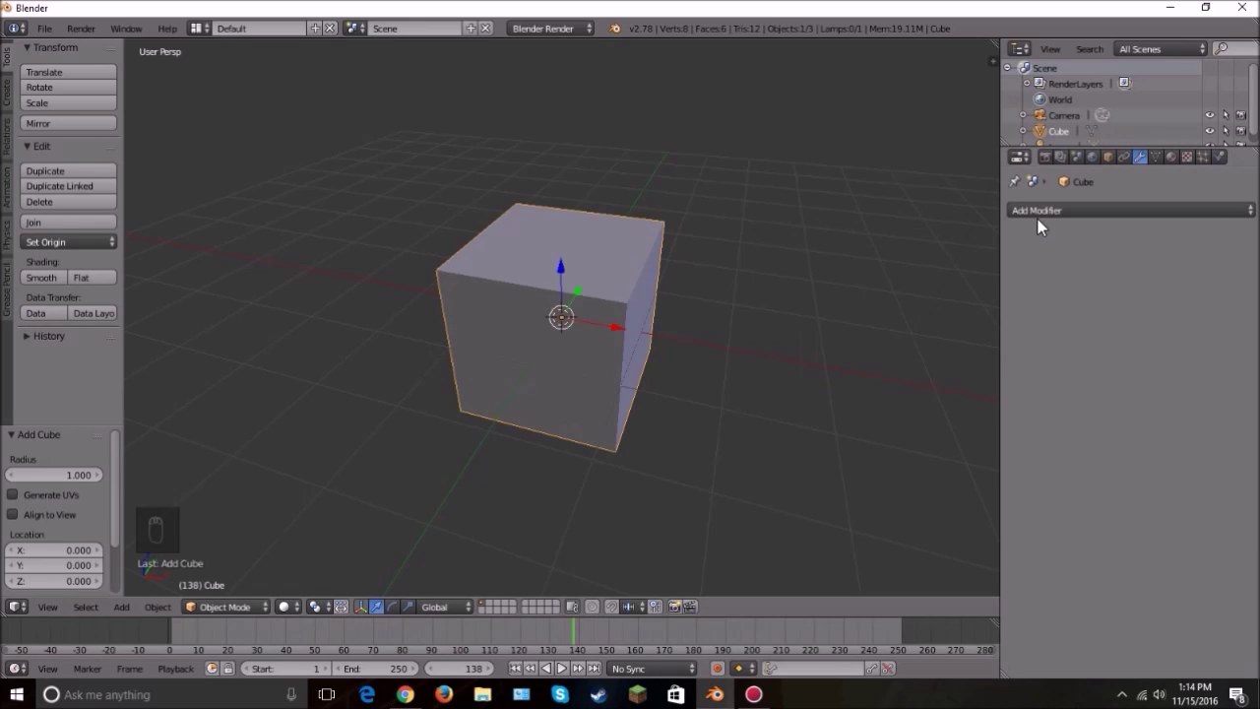
{"action": "left_click_drag", "start_coordinate": [1050, 215], "coordinate": [1208, 588]}
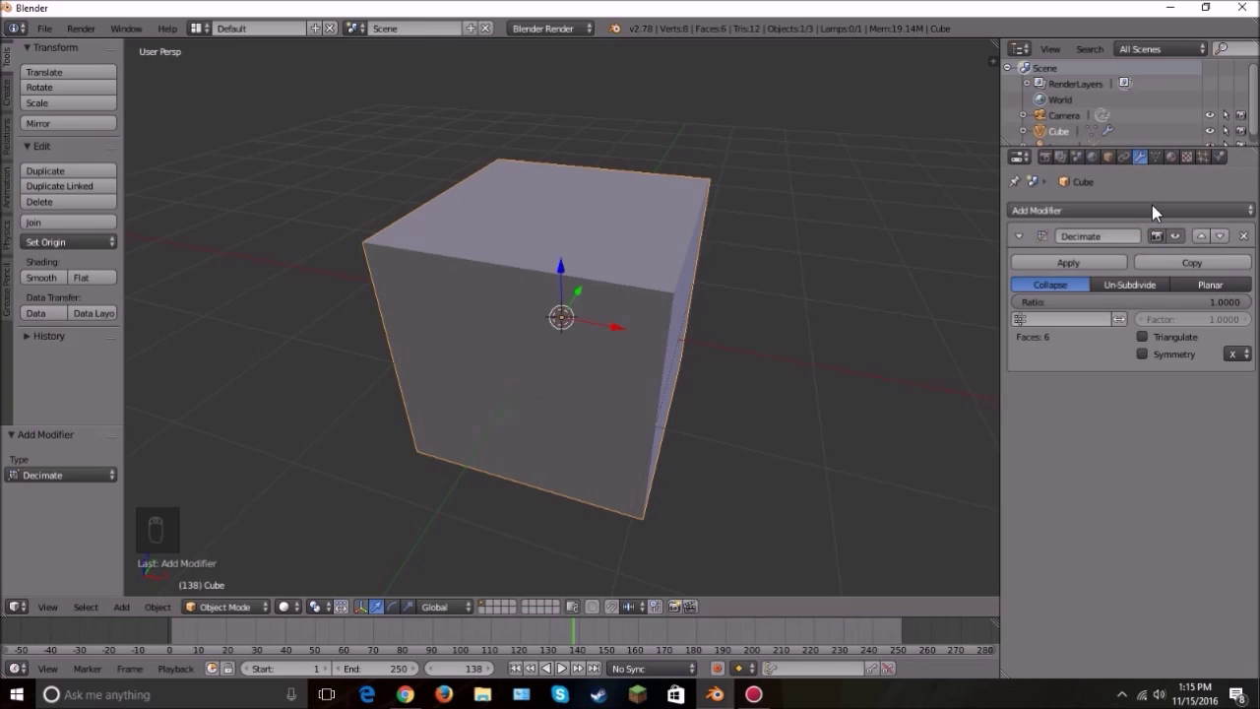
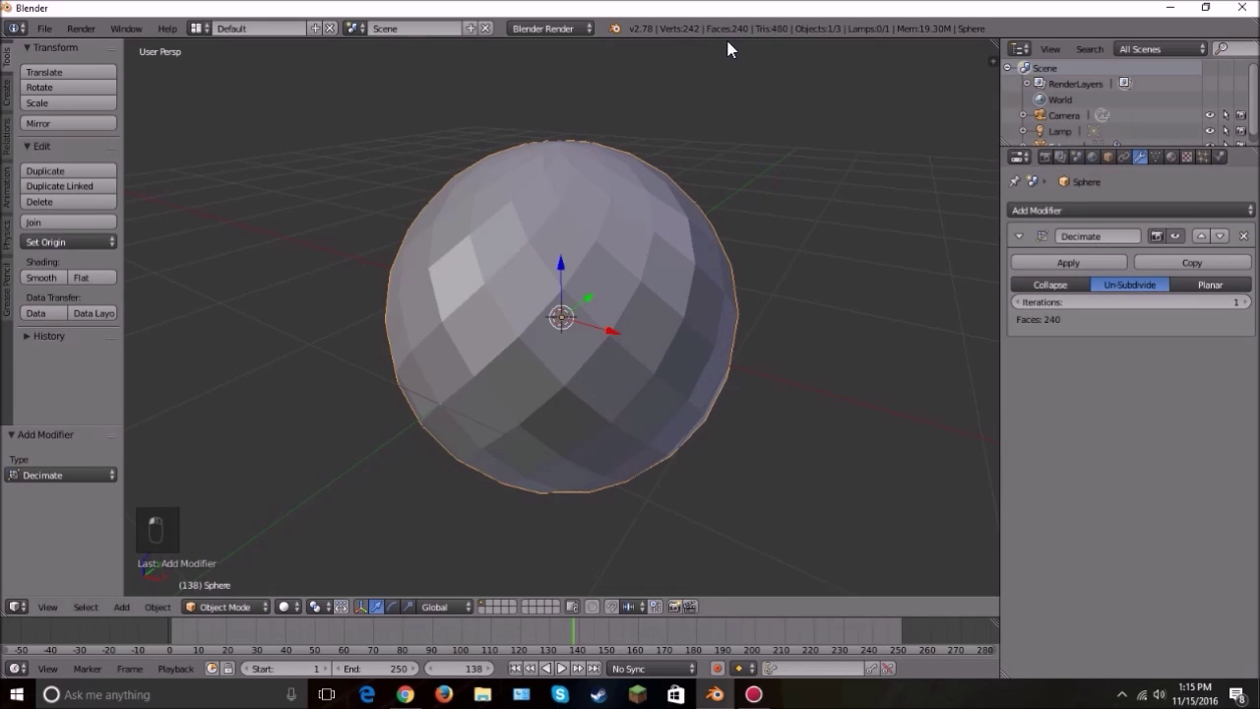
{"action": "left_click_drag", "start_coordinate": [688, 228], "coordinate": [372, 286]}
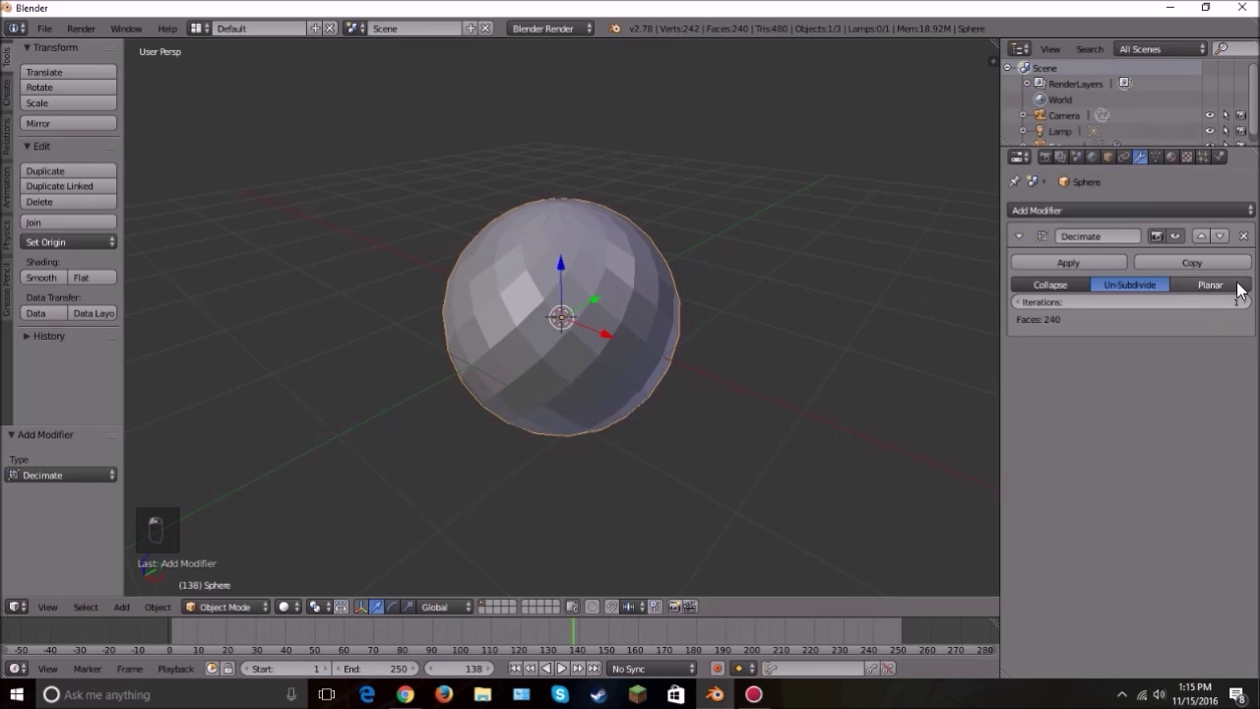
Step: Test Planar mode with a higher angle limit and Collapse with a lower ratio
{"action": "key", "text": "z"}
{"action": "key", "text": "z"}
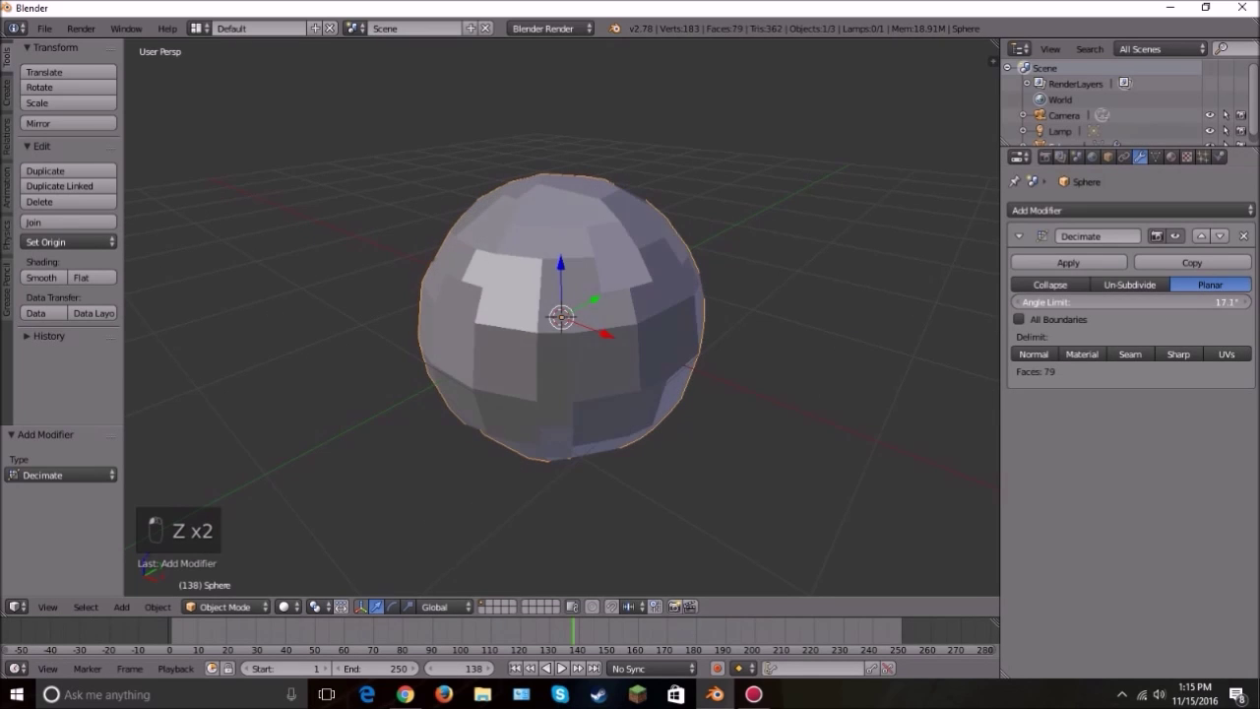
{"action": "left_click_drag", "start_coordinate": [513, 248], "coordinate": [587, 213]}
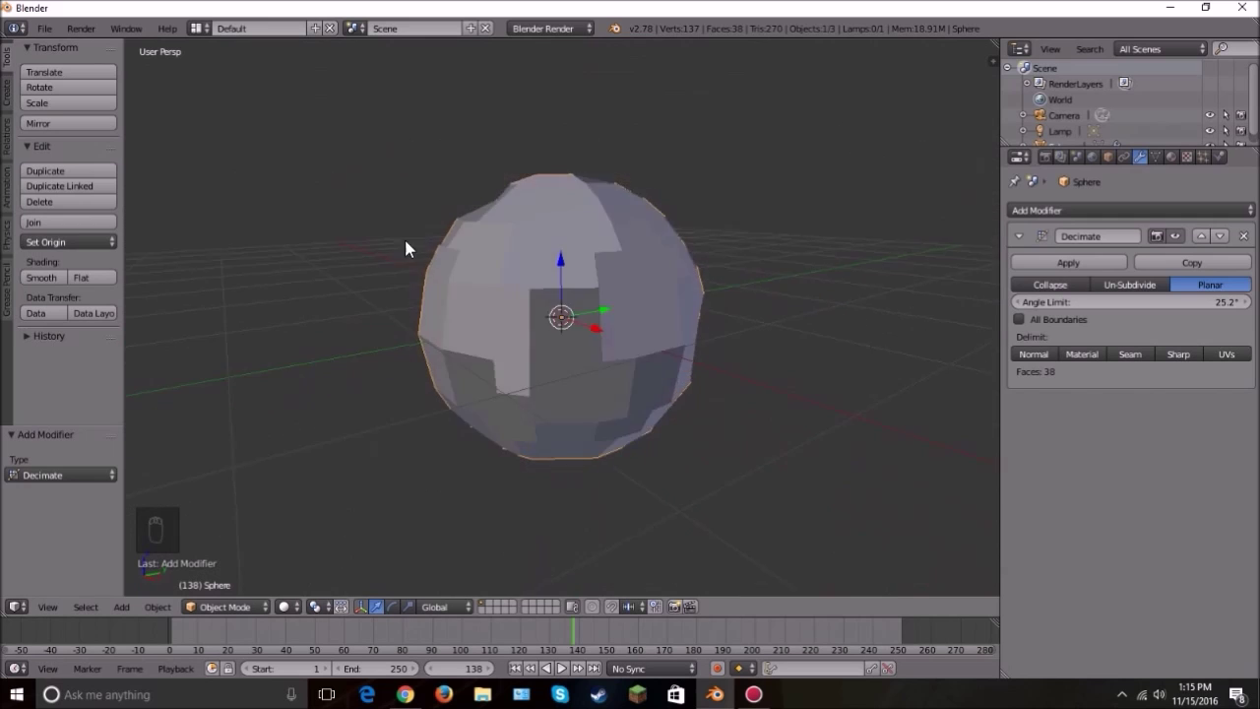
{"action": "left_click_drag", "start_coordinate": [1060, 327], "coordinate": [482, 254]}
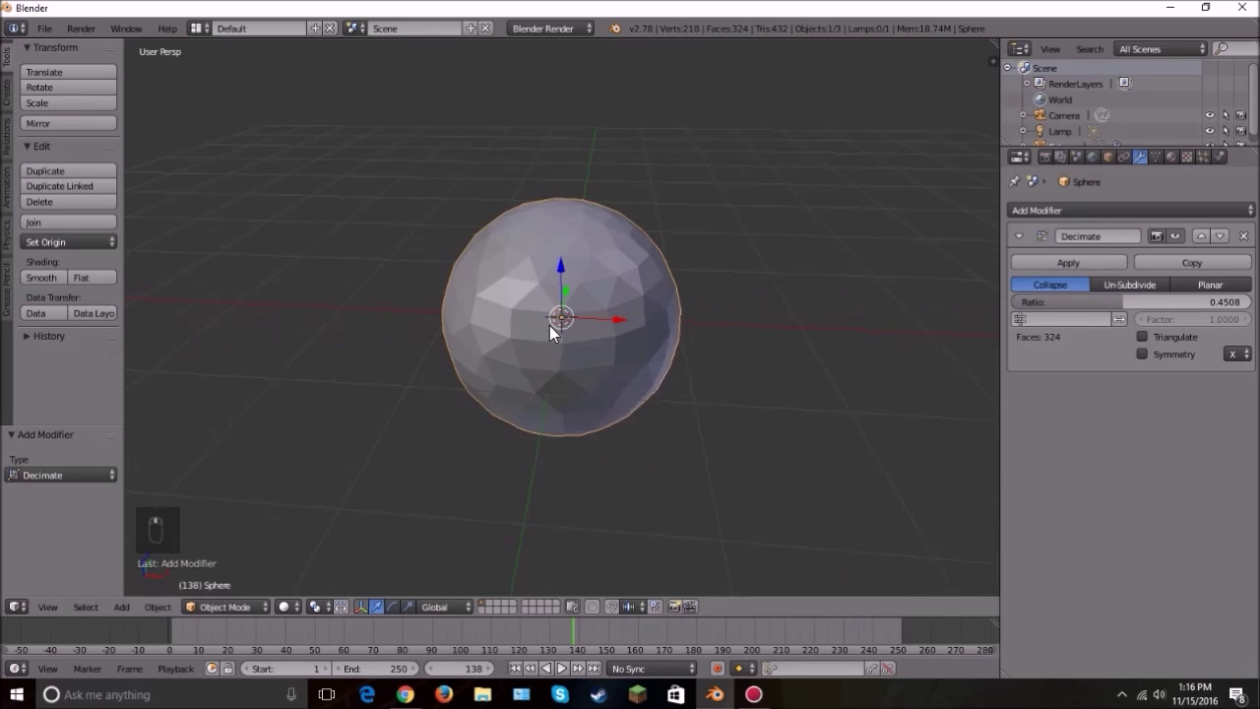
Step: Delete the decimated sphere and add a plain cube in its place
{"action": "left_click_drag", "start_coordinate": [1049, 275], "coordinate": [1245, 243]}
{"action": "left_click_drag", "start_coordinate": [1245, 243], "coordinate": [1074, 222]}
{"action": "middle_click", "coordinate": [1074, 222]}
{"action": "left_click_drag", "start_coordinate": [1075, 212], "coordinate": [368, 331]}
{"action": "key", "text": "x"}
{"action": "key", "text": "shift+a"}
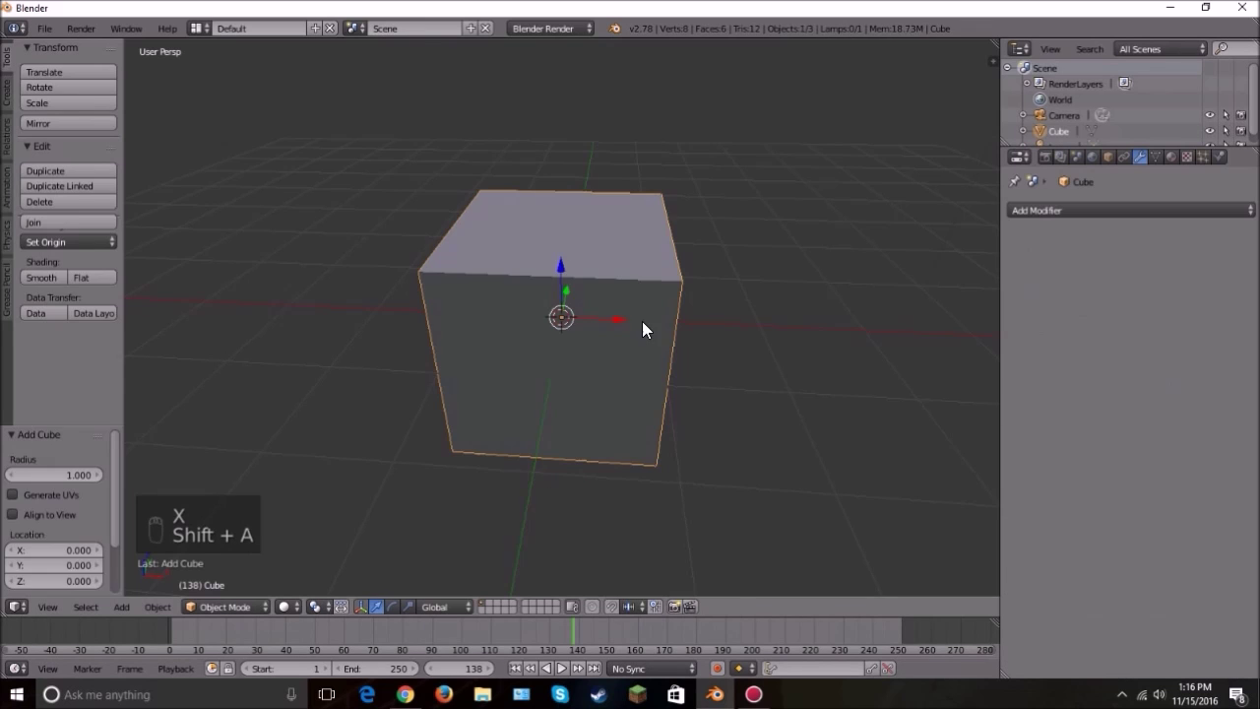
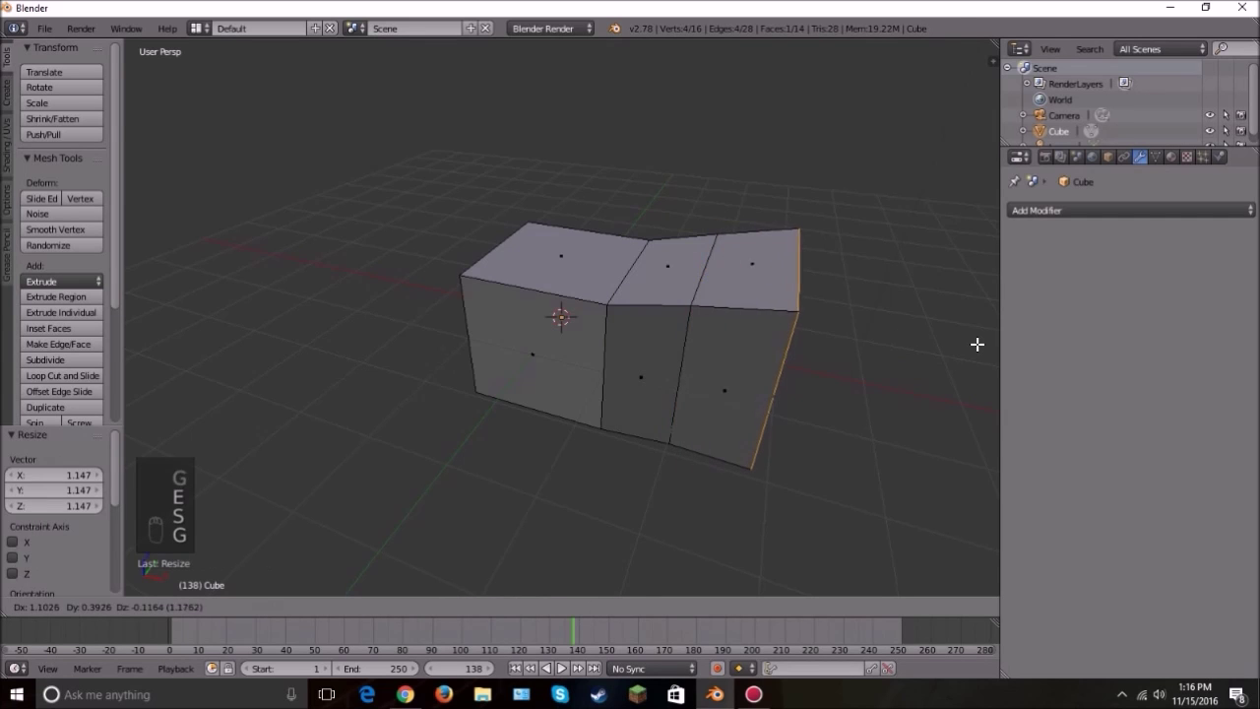
Step: Back in Object Mode, try an Edge Split modifier on the notched cube and view the result
{"action": "key", "text": "Tab"}
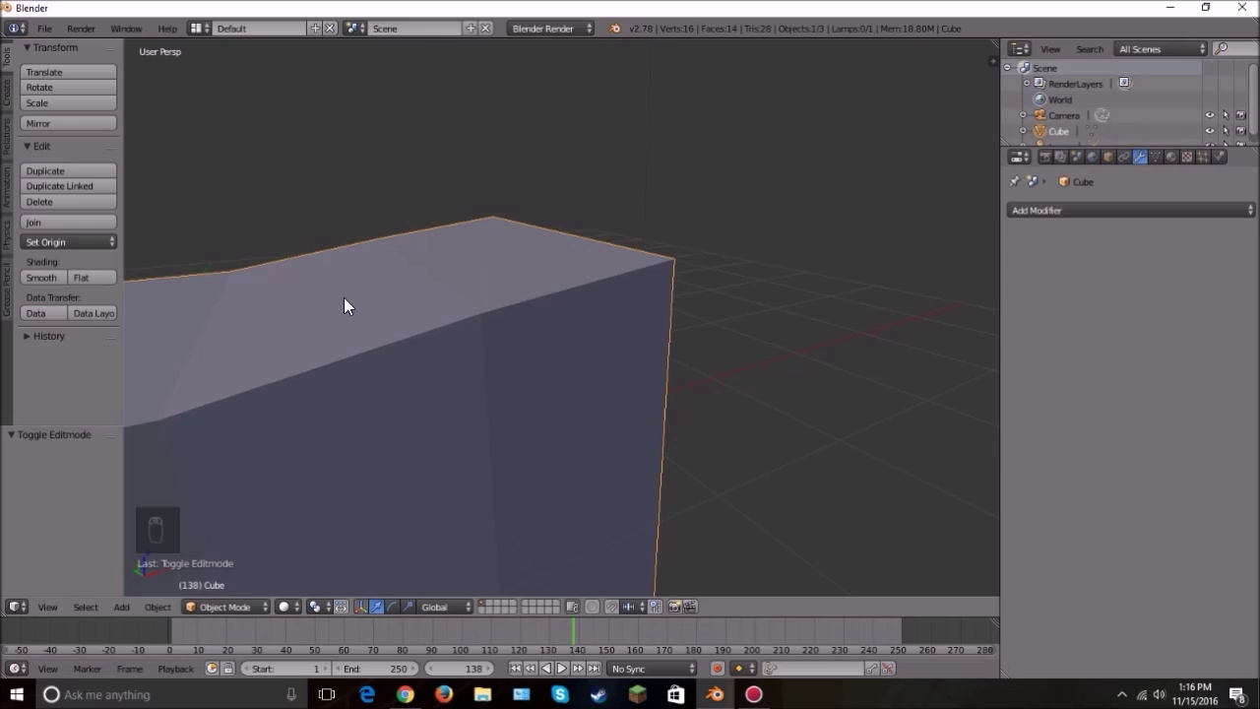
{"action": "left_click", "coordinate": [47, 280]}
{"action": "key", "text": "t"}
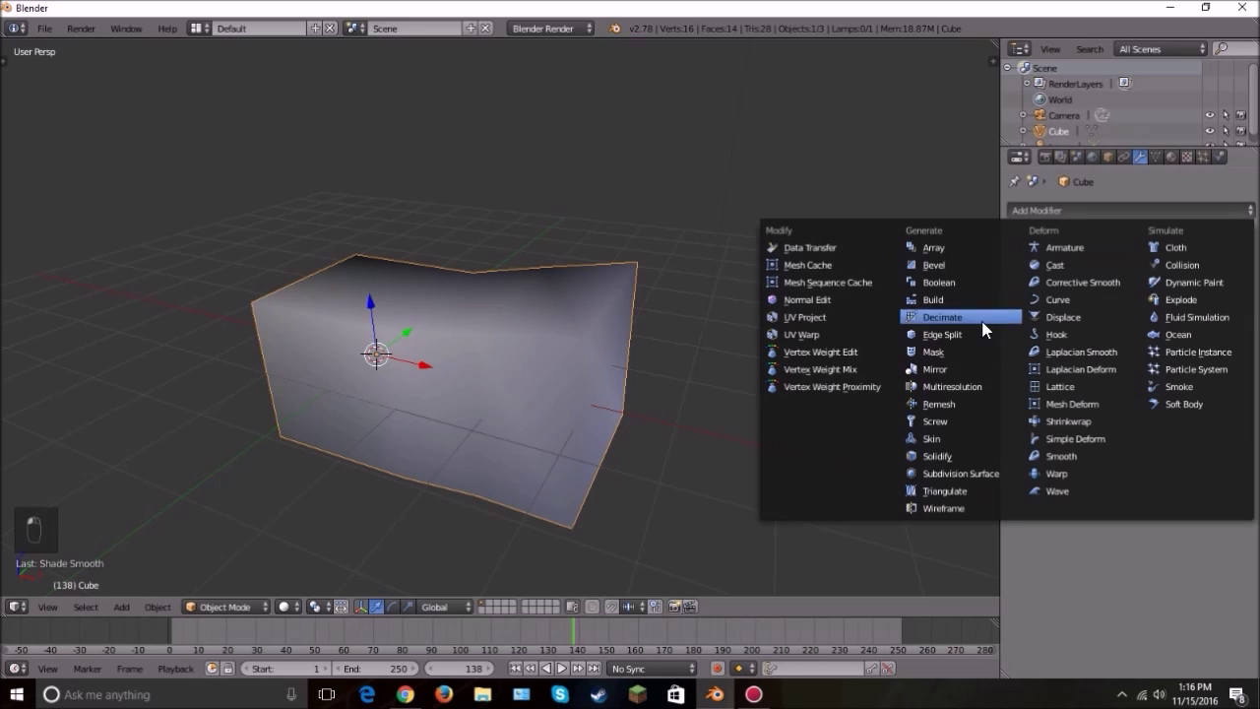
{"action": "left_click_drag", "start_coordinate": [554, 313], "coordinate": [660, 317]}
{"action": "left_click_drag", "start_coordinate": [773, 309], "coordinate": [799, 303]}
{"action": "middle_click", "coordinate": [821, 295]}
{"action": "left_click_drag", "start_coordinate": [814, 285], "coordinate": [786, 288]}
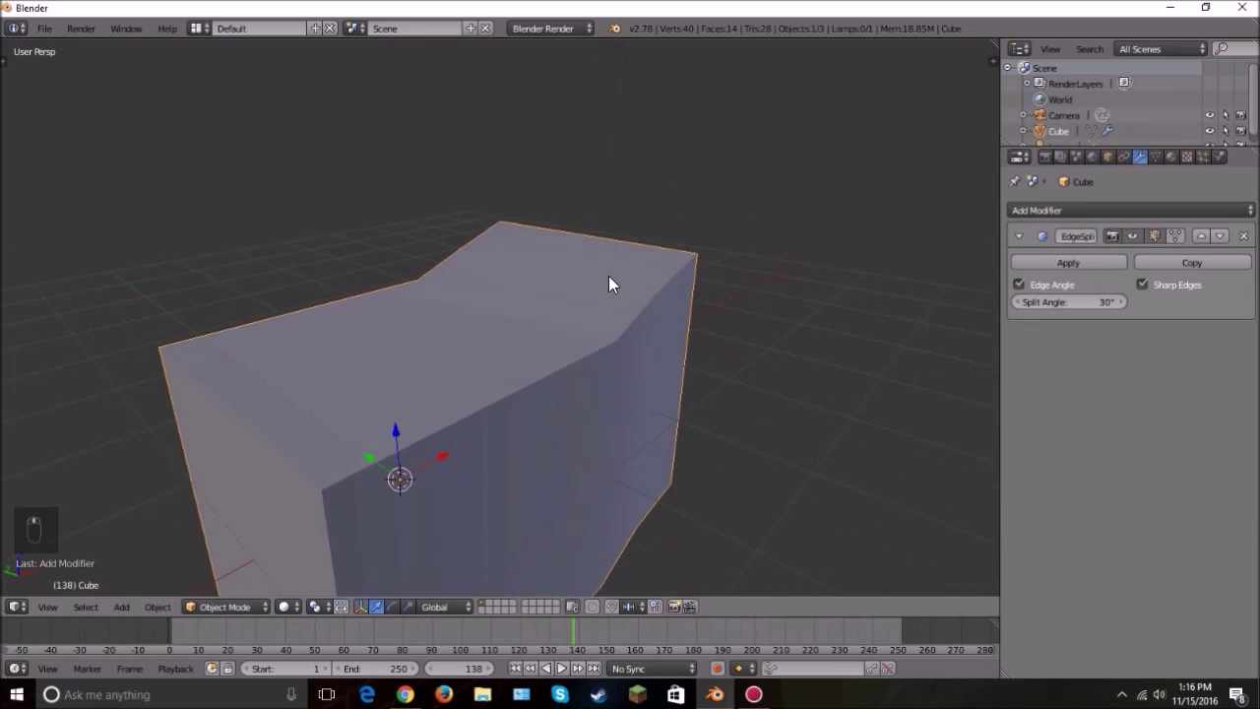
Step: Remove the Edge Split modifier, leaving the cube modifier-free
{"action": "middle_click", "coordinate": [695, 300]}
{"action": "left_click_drag", "start_coordinate": [1240, 203], "coordinate": [1143, 246]}
{"action": "left_click_drag", "start_coordinate": [1143, 245], "coordinate": [561, 326]}
{"action": "left_click_drag", "start_coordinate": [561, 327], "coordinate": [512, 384]}
{"action": "left_click", "coordinate": [569, 329]}
{"action": "middle_click", "coordinate": [525, 384]}
{"action": "left_click", "coordinate": [1092, 534]}
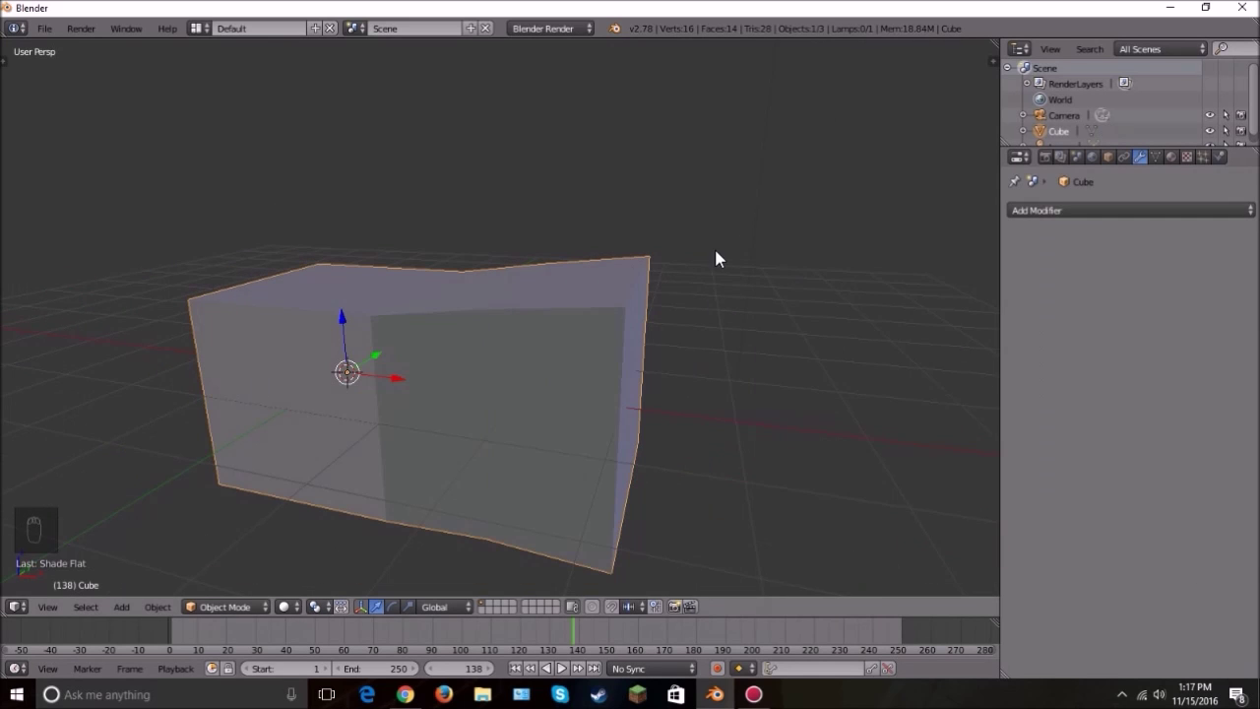
Step: Add a UV sphere to the scene and give it a Mask modifier
{"action": "key", "text": "x"}
{"action": "key", "text": "shift+a"}
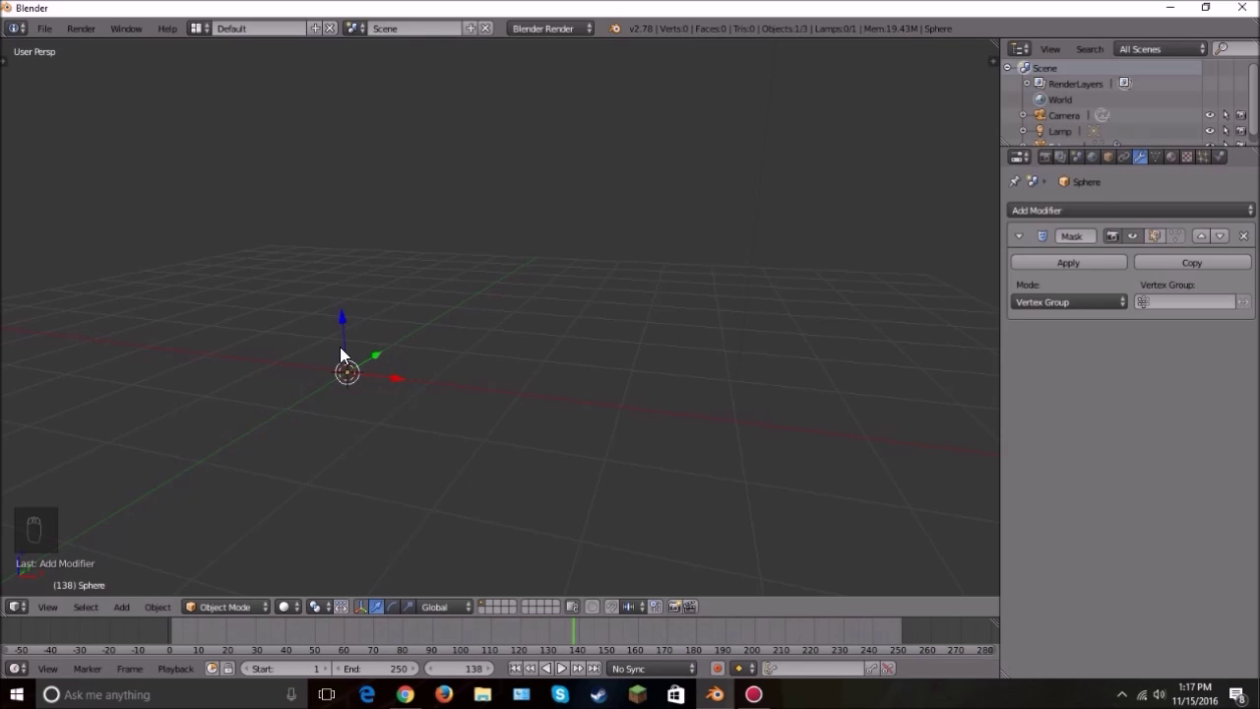
{"action": "left_click_drag", "start_coordinate": [440, 353], "coordinate": [1255, 340]}
{"action": "left_click_drag", "start_coordinate": [1254, 341], "coordinate": [239, 595]}
Step: Weight paint a vertex group across parts of the sphere's surface
{"action": "key", "text": "Tab"}
{"action": "key", "text": "t"}
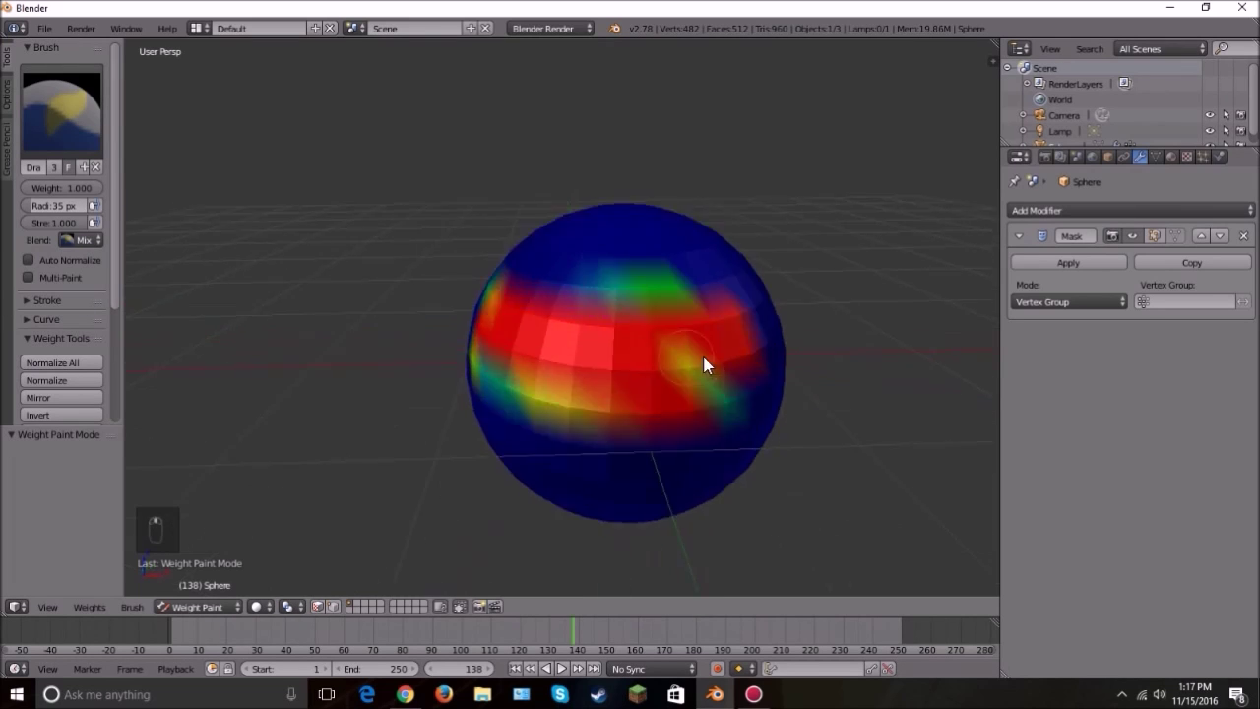
{"action": "left_click_drag", "start_coordinate": [582, 390], "coordinate": [871, 363]}
{"action": "key", "text": "t"}
{"action": "left_click_drag", "start_coordinate": [1193, 297], "coordinate": [293, 586]}
{"action": "left_click_drag", "start_coordinate": [569, 399], "coordinate": [413, 321]}
{"action": "left_click_drag", "start_coordinate": [414, 321], "coordinate": [494, 386]}
{"action": "key", "text": "t"}
Step: Assign the vertex group Group to the mask and invert its weights, hiding the painted parts
{"action": "key", "text": "Tab"}
{"action": "key", "text": "Tab"}
{"action": "key", "text": "ctrl+Tab"}
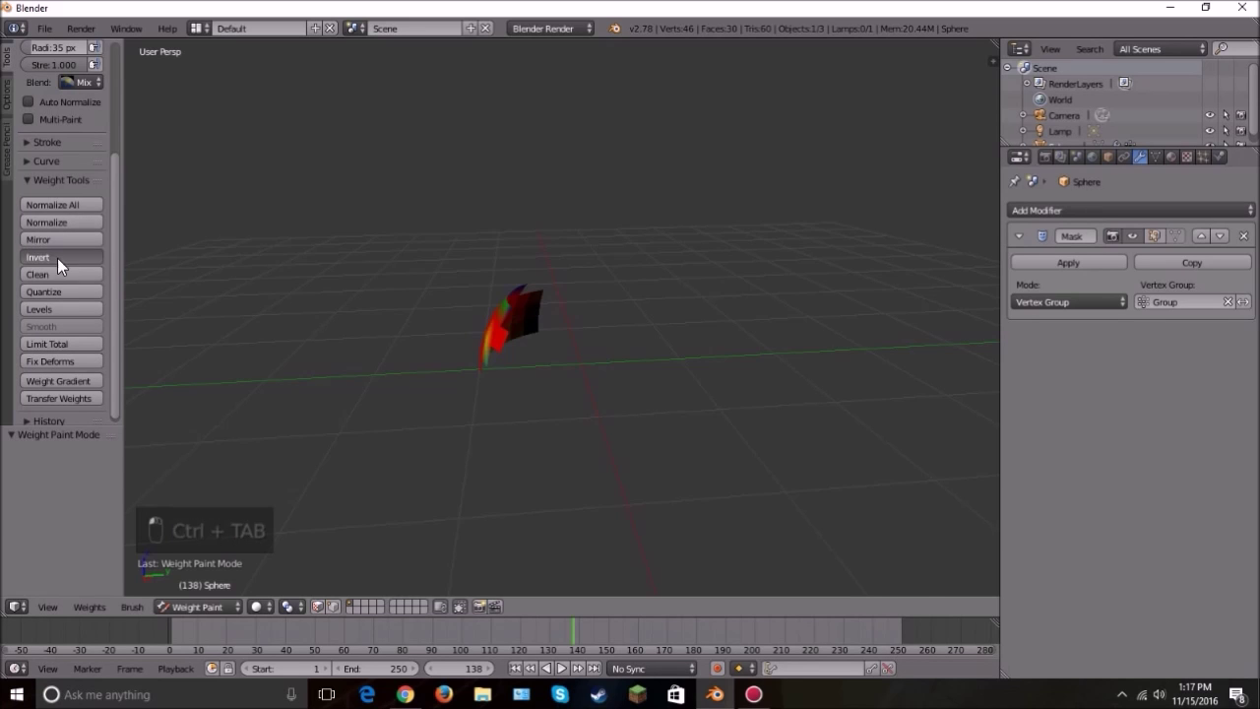
{"action": "left_click", "coordinate": [709, 377]}
{"action": "key", "text": "t"}
{"action": "left_click_drag", "start_coordinate": [523, 348], "coordinate": [528, 358]}
{"action": "key", "text": "t"}
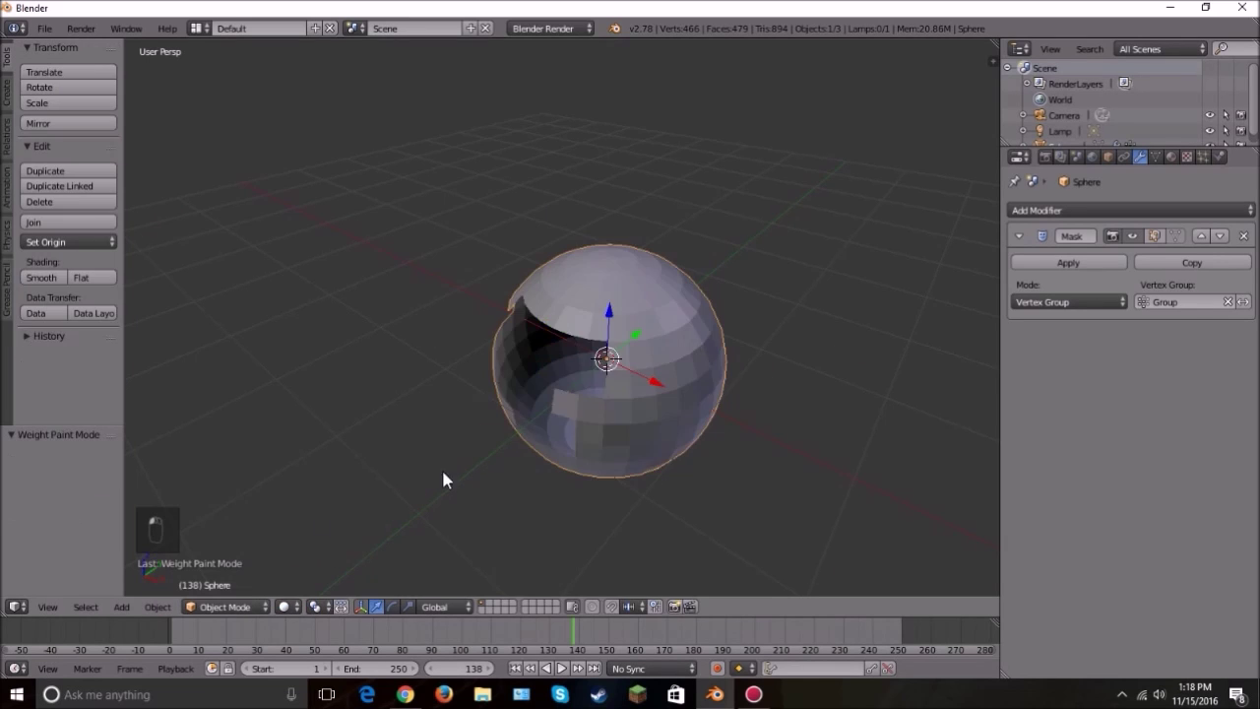
Step: Paint the remaining faces fully blue, then remove the Mask modifier to leave a plain sphere
{"action": "key", "text": "t"}
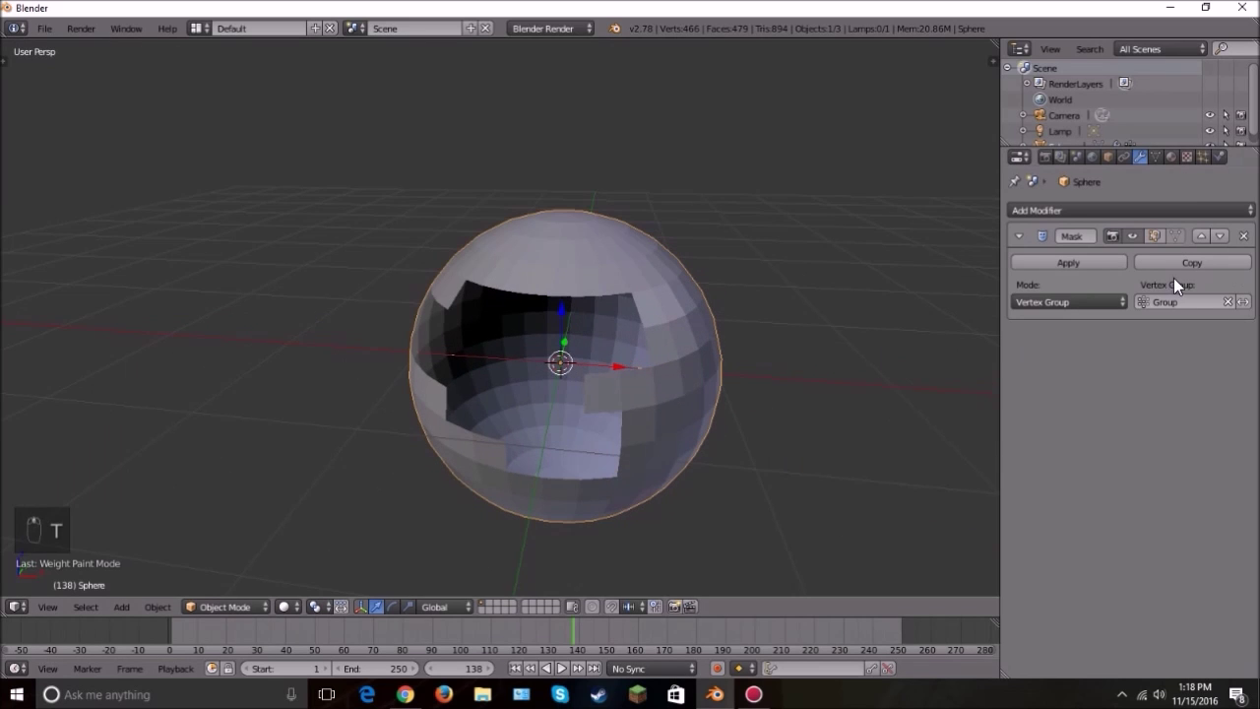
{"action": "left_click_drag", "start_coordinate": [612, 406], "coordinate": [572, 409]}
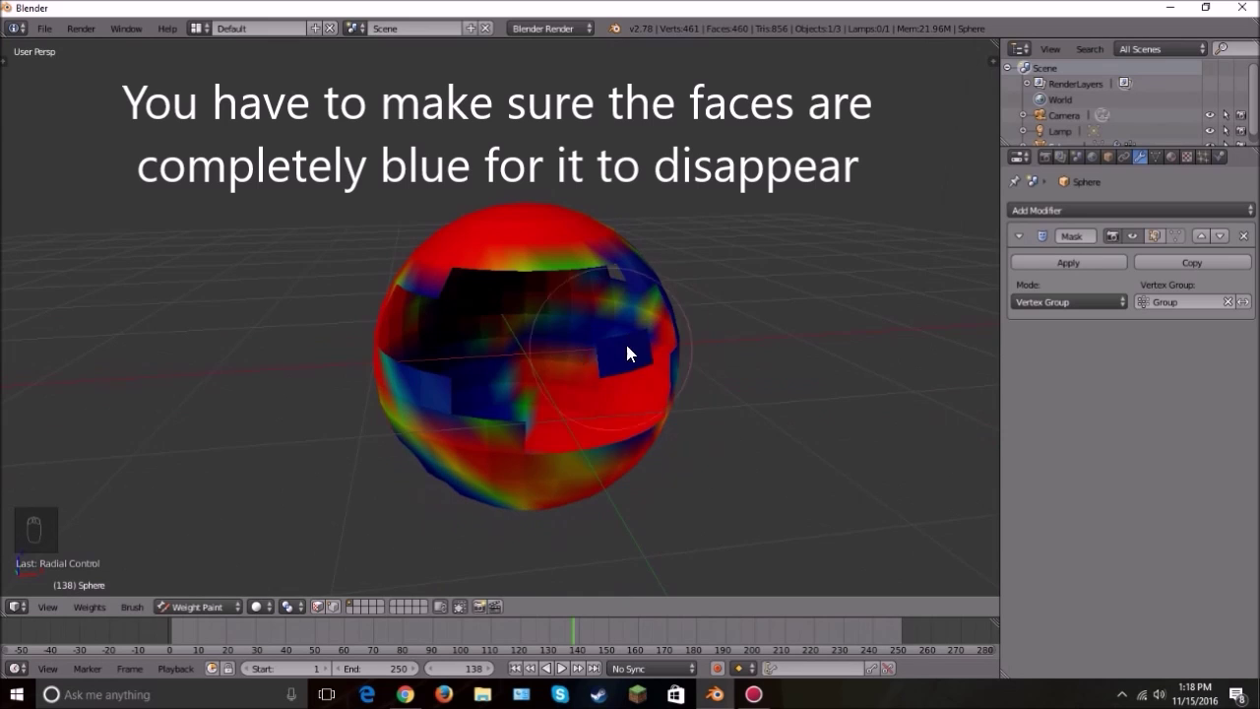
{"action": "middle_click", "coordinate": [587, 413]}
{"action": "left_click_drag", "start_coordinate": [574, 415], "coordinate": [304, 619]}
{"action": "left_click_drag", "start_coordinate": [224, 619], "coordinate": [245, 596]}
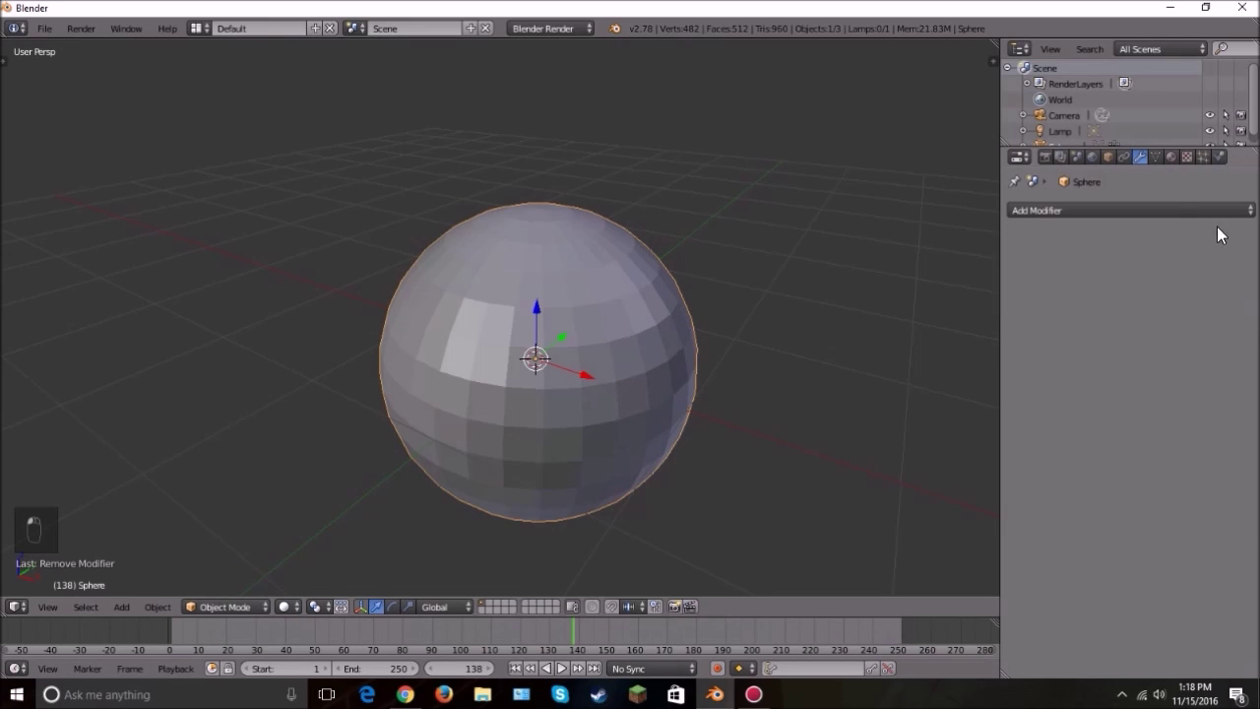
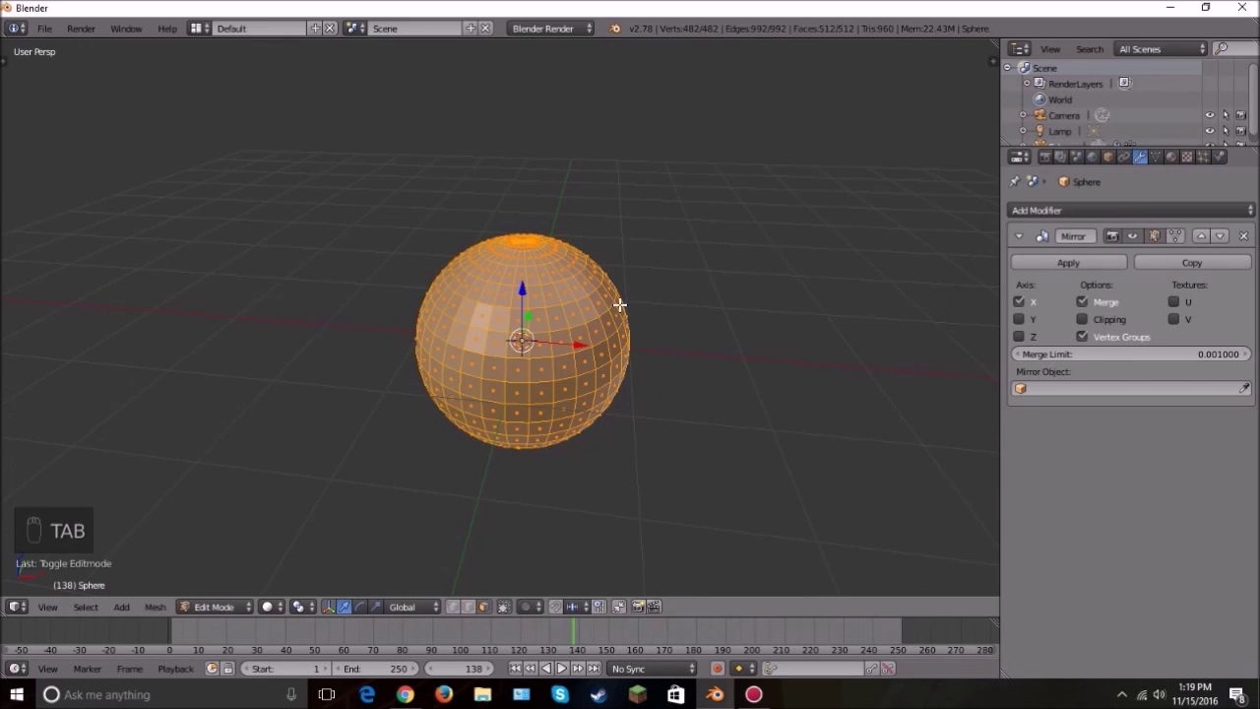
Step: Move the sphere's mesh off-centre in Edit Mode to reveal its X-axis mirrored twin
{"action": "key", "text": "g"}
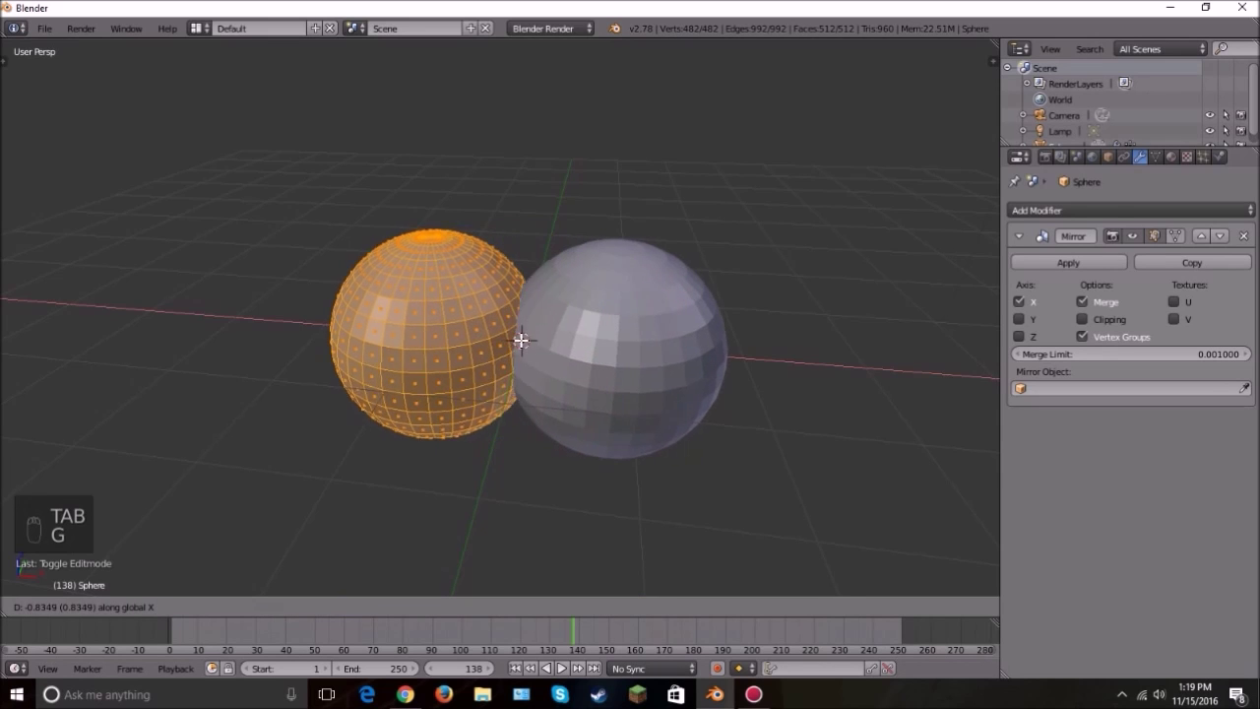
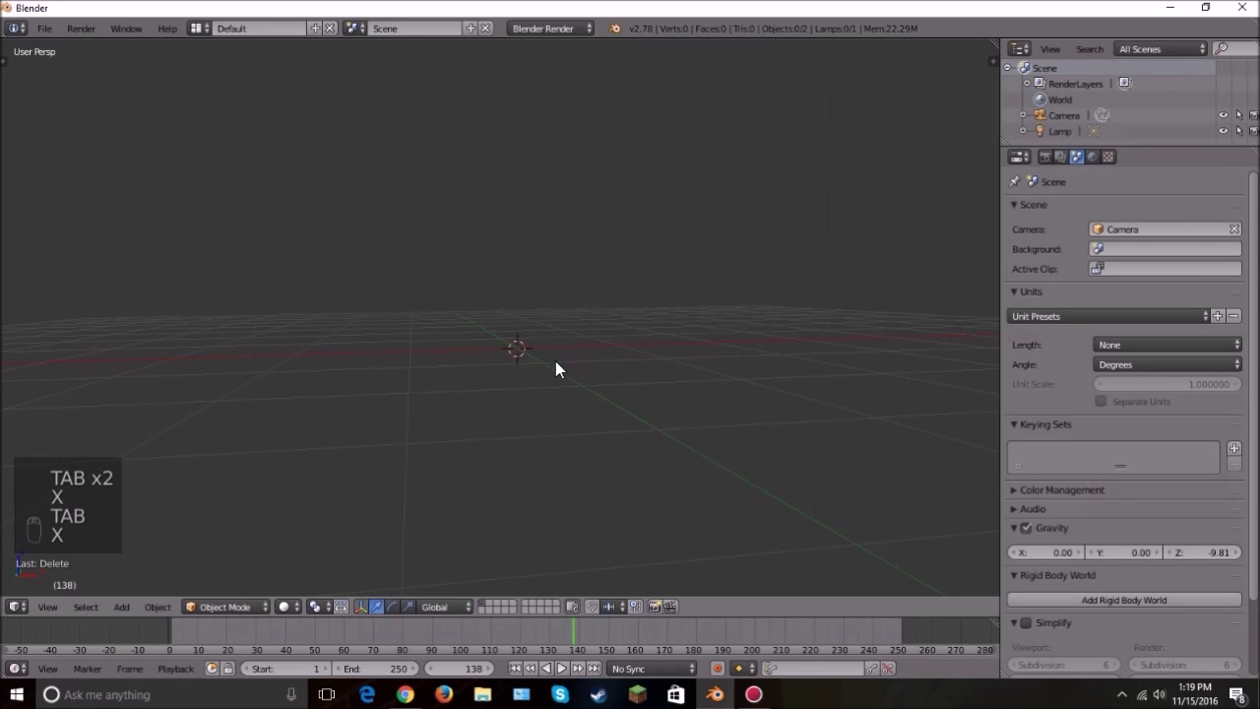
Step: Add a new UV sphere and give it a Multiresolution modifier
{"action": "key", "text": "shift+a"}
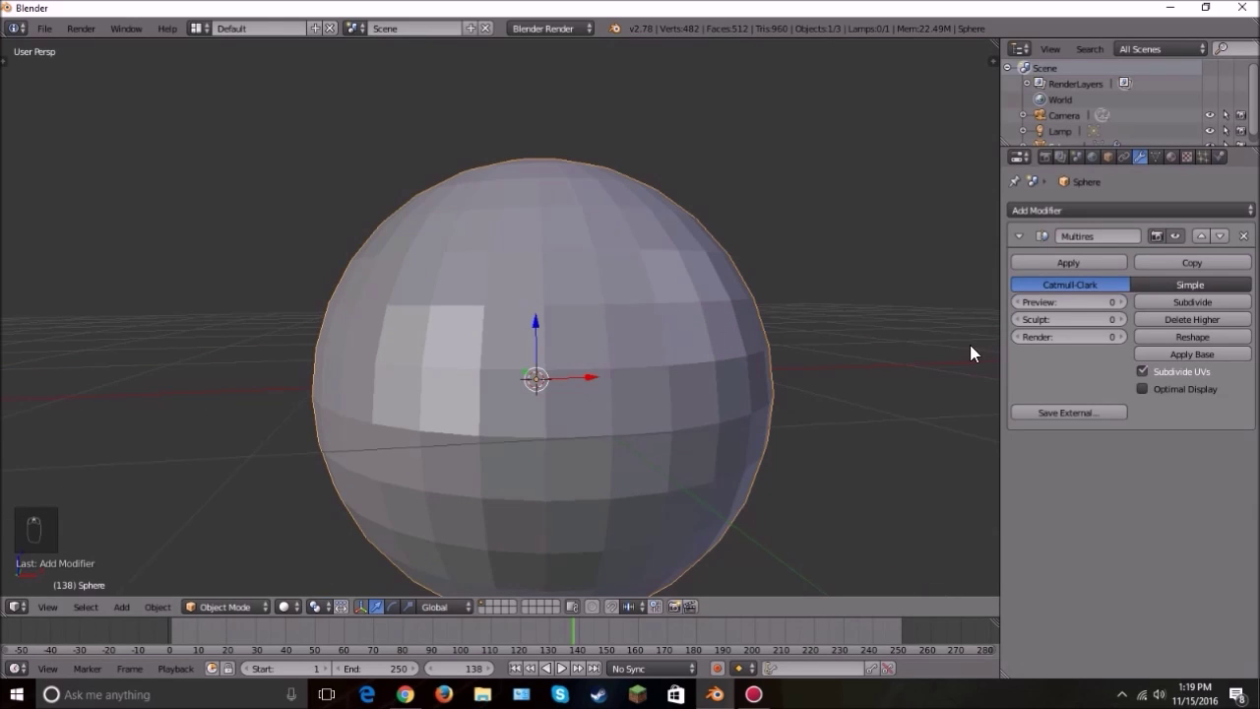
{"action": "left_click_drag", "start_coordinate": [240, 629], "coordinate": [220, 609]}
{"action": "left_click_drag", "start_coordinate": [220, 609], "coordinate": [243, 548]}
{"action": "left_click", "coordinate": [244, 544]}
{"action": "left_click_drag", "start_coordinate": [242, 544], "coordinate": [623, 406]}
{"action": "left_click_drag", "start_coordinate": [621, 343], "coordinate": [667, 302]}
{"action": "left_click_drag", "start_coordinate": [627, 314], "coordinate": [1129, 322]}
{"action": "middle_click", "coordinate": [1129, 322]}
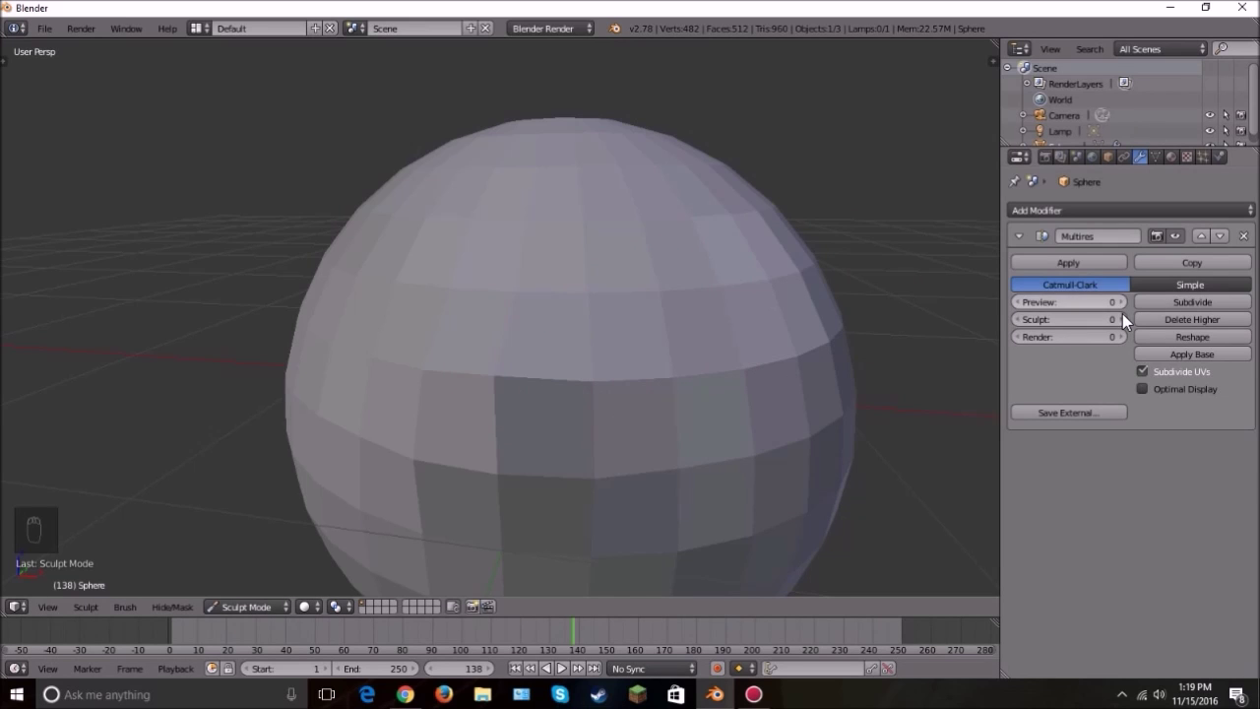
Step: Subdivide the sphere through the Multires modifier for extra detail
{"action": "left_click_drag", "start_coordinate": [1129, 322], "coordinate": [419, 194]}
{"action": "left_click_drag", "start_coordinate": [620, 311], "coordinate": [441, 269]}
{"action": "left_click_drag", "start_coordinate": [441, 270], "coordinate": [546, 305]}
{"action": "left_click_drag", "start_coordinate": [546, 305], "coordinate": [632, 333]}
{"action": "middle_click", "coordinate": [632, 334]}
{"action": "left_click", "coordinate": [632, 333]}
{"action": "left_click_drag", "start_coordinate": [506, 358], "coordinate": [1229, 320]}
{"action": "middle_click", "coordinate": [1218, 310]}
Step: Sculpt raised bumps into the sphere's surface in Sculpt Mode
{"action": "key", "text": "f"}
{"action": "left_click_drag", "start_coordinate": [549, 254], "coordinate": [500, 253]}
{"action": "key", "text": "f"}
{"action": "left_click_drag", "start_coordinate": [548, 239], "coordinate": [501, 413]}
{"action": "left_click_drag", "start_coordinate": [434, 267], "coordinate": [343, 275]}
{"action": "left_click_drag", "start_coordinate": [592, 323], "coordinate": [668, 372]}
{"action": "left_click_drag", "start_coordinate": [668, 372], "coordinate": [701, 386]}
{"action": "left_click_drag", "start_coordinate": [701, 386], "coordinate": [732, 377]}
{"action": "left_click_drag", "start_coordinate": [640, 376], "coordinate": [1175, 240]}
{"action": "left_click_drag", "start_coordinate": [1175, 239], "coordinate": [1181, 243]}
{"action": "left_click_drag", "start_coordinate": [1184, 245], "coordinate": [934, 387]}
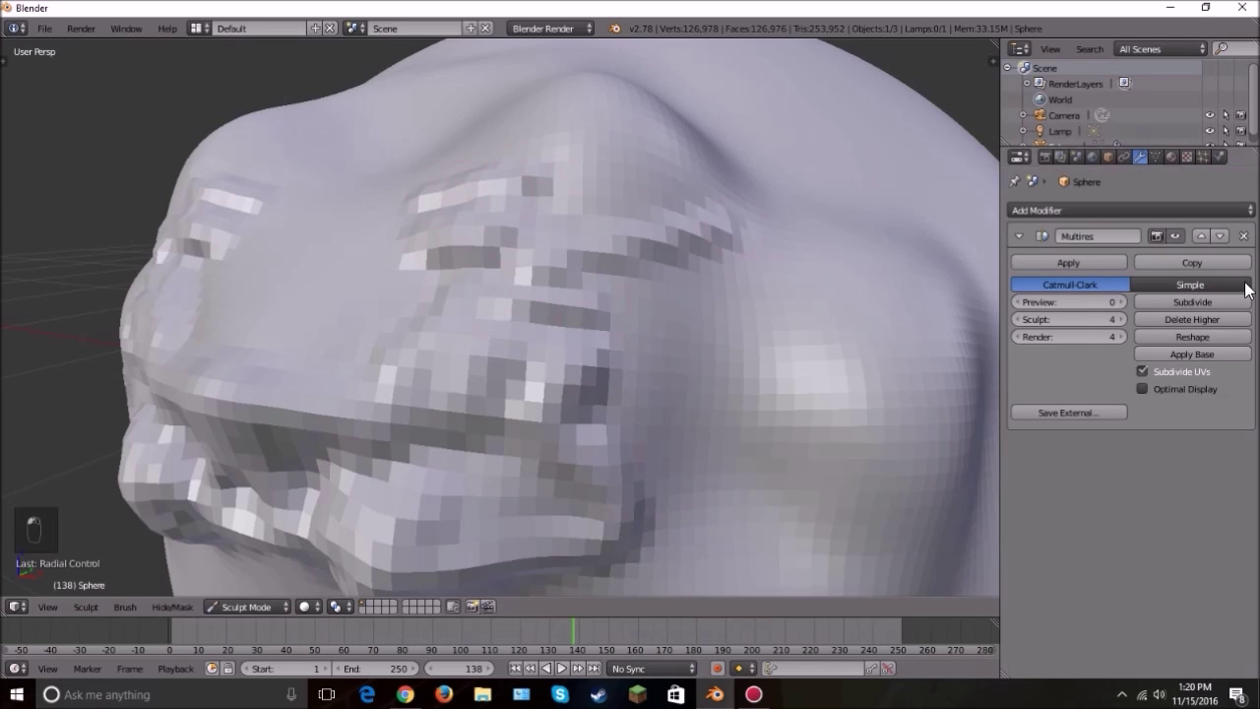
Step: Sculpt a few more bumps, then remove the Multires modifier to return a plain sphere
{"action": "left_click", "coordinate": [384, 277]}
{"action": "left_click_drag", "start_coordinate": [400, 269], "coordinate": [756, 327]}
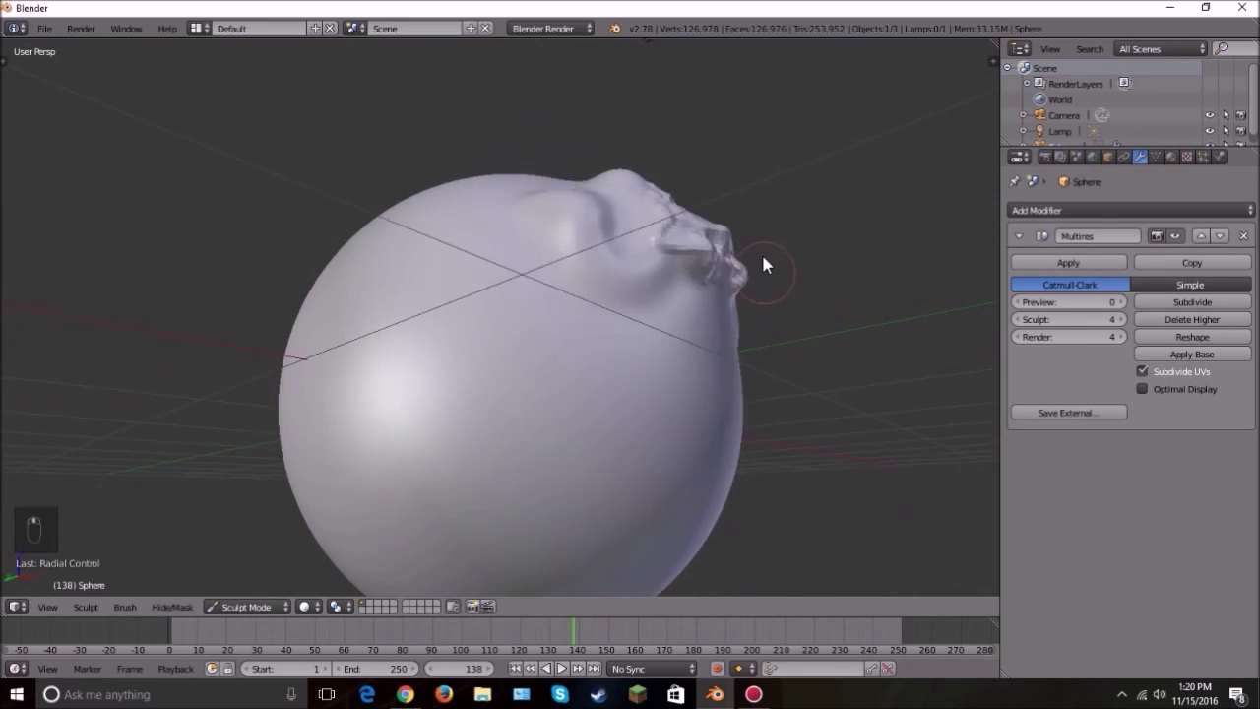
{"action": "left_click_drag", "start_coordinate": [1246, 241], "coordinate": [1013, 412]}
{"action": "left_click_drag", "start_coordinate": [602, 264], "coordinate": [190, 627]}
{"action": "key", "text": "Tab"}
{"action": "left_click_drag", "start_coordinate": [207, 613], "coordinate": [226, 583]}
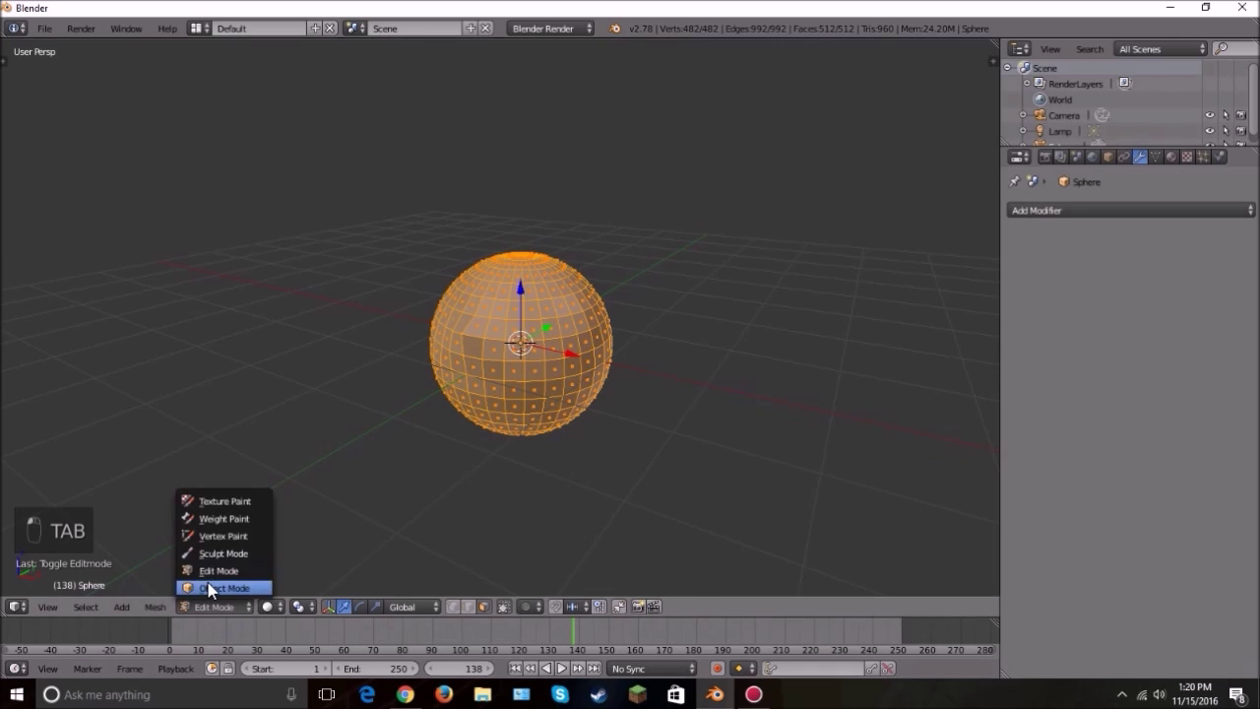
Step: Delete the sphere and add a text object in its place
{"action": "key", "text": "x"}
{"action": "left_click_drag", "start_coordinate": [545, 351], "coordinate": [509, 413]}
{"action": "key", "text": "shift+a"}
{"action": "left_click", "coordinate": [587, 338]}
{"action": "key", "text": "r"}
{"action": "middle_click", "coordinate": [752, 501]}
Step: Replace the default letters with the word Blender
{"action": "key", "text": "Tab"}
{"action": "key", "text": "BackSpace"}
{"action": "key", "text": "BackSpace"}
{"action": "key", "text": "BackSpace"}
{"action": "key", "text": "shift+b"}
{"action": "key", "text": "l"}
{"action": "key", "text": "e"}
{"action": "key", "text": "n"}
{"action": "key", "text": "d"}
{"action": "key", "text": "e"}
{"action": "key", "text": "r"}
Step: Convert the Blender text into a mesh with Alt+C and inspect its geometry
{"action": "left_click_drag", "start_coordinate": [182, 617], "coordinate": [186, 592]}
{"action": "left_click_drag", "start_coordinate": [436, 470], "coordinate": [438, 442]}
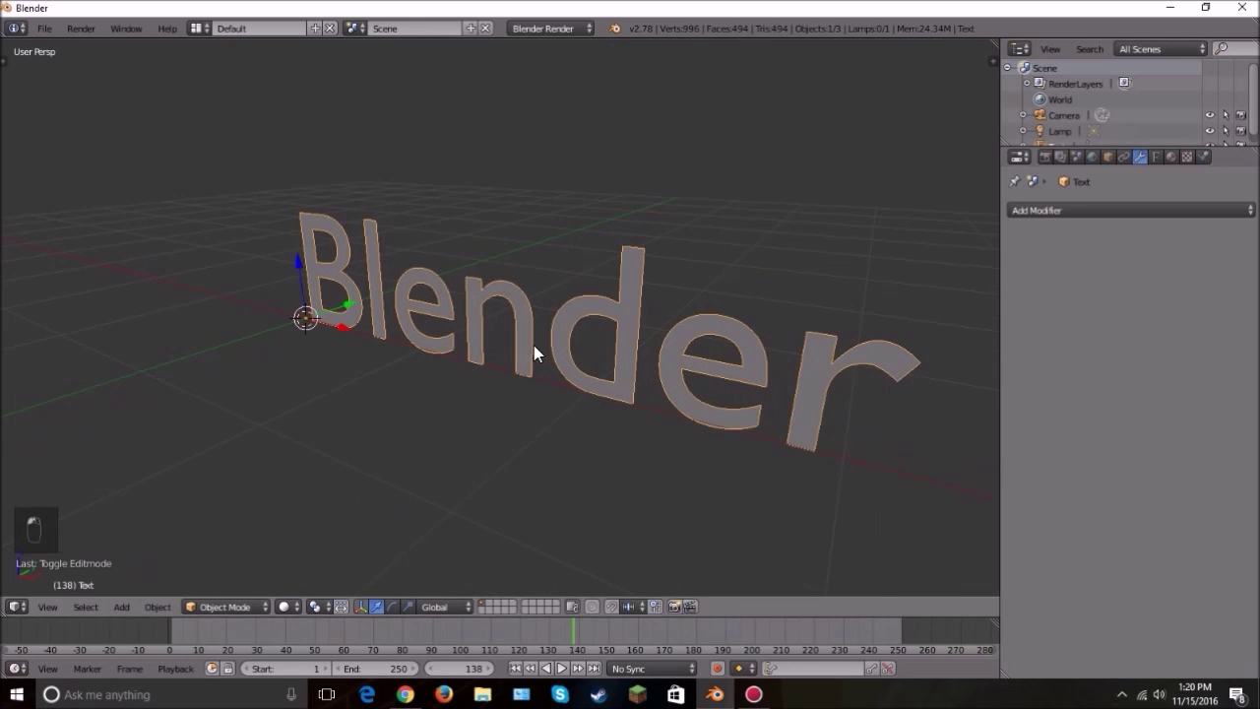
{"action": "left_click", "coordinate": [550, 343]}
{"action": "key", "text": "alt+c"}
{"action": "key", "text": "alt+c"}
{"action": "left_click", "coordinate": [548, 341]}
{"action": "key", "text": "Tab"}
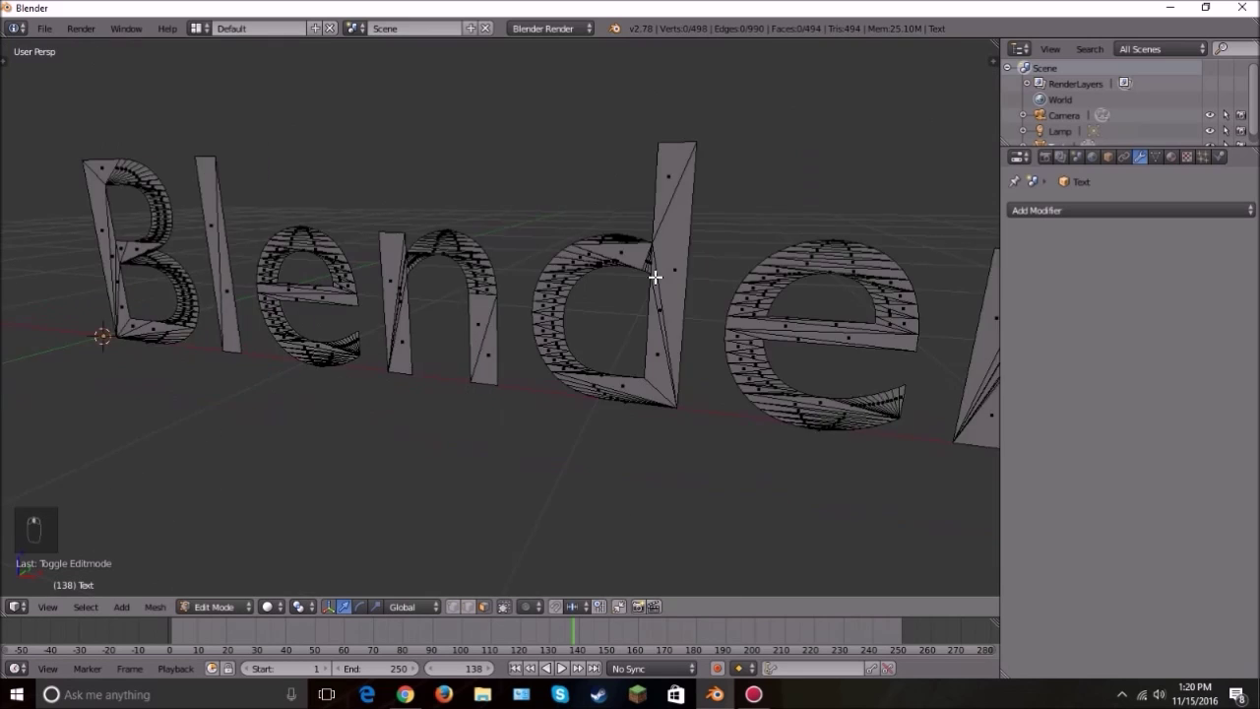
Step: Return to Object Mode and add a Remesh modifier to the lettering
{"action": "key", "text": "a"}
{"action": "key", "text": "Tab"}
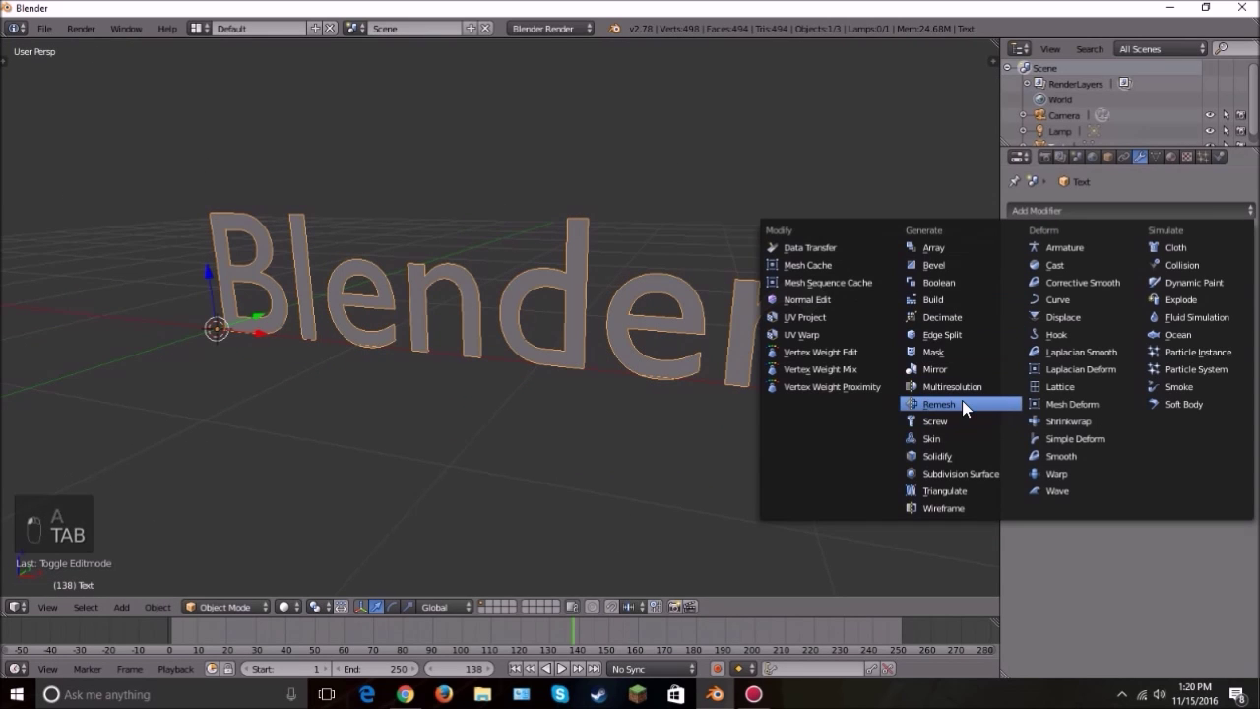
{"action": "left_click_drag", "start_coordinate": [967, 410], "coordinate": [1086, 358]}
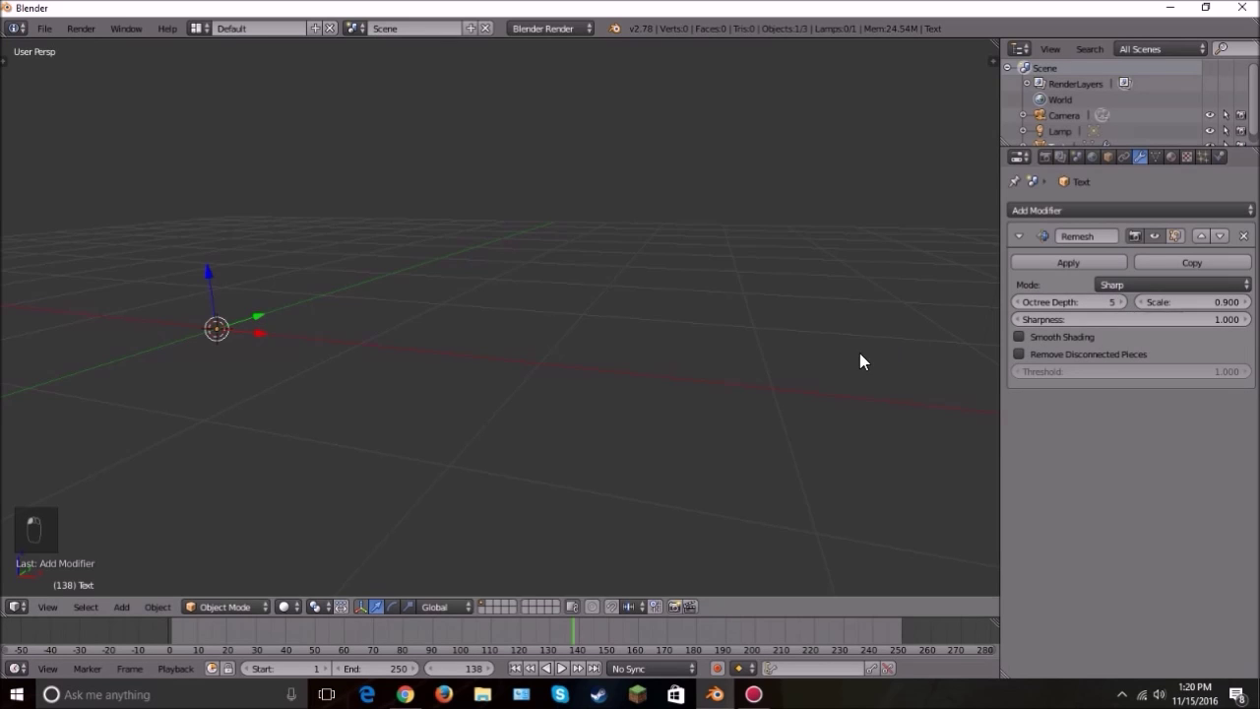
Step: Extrude the letter mesh in Edit Mode to give it depth
{"action": "key", "text": "Tab"}
{"action": "key", "text": "e"}
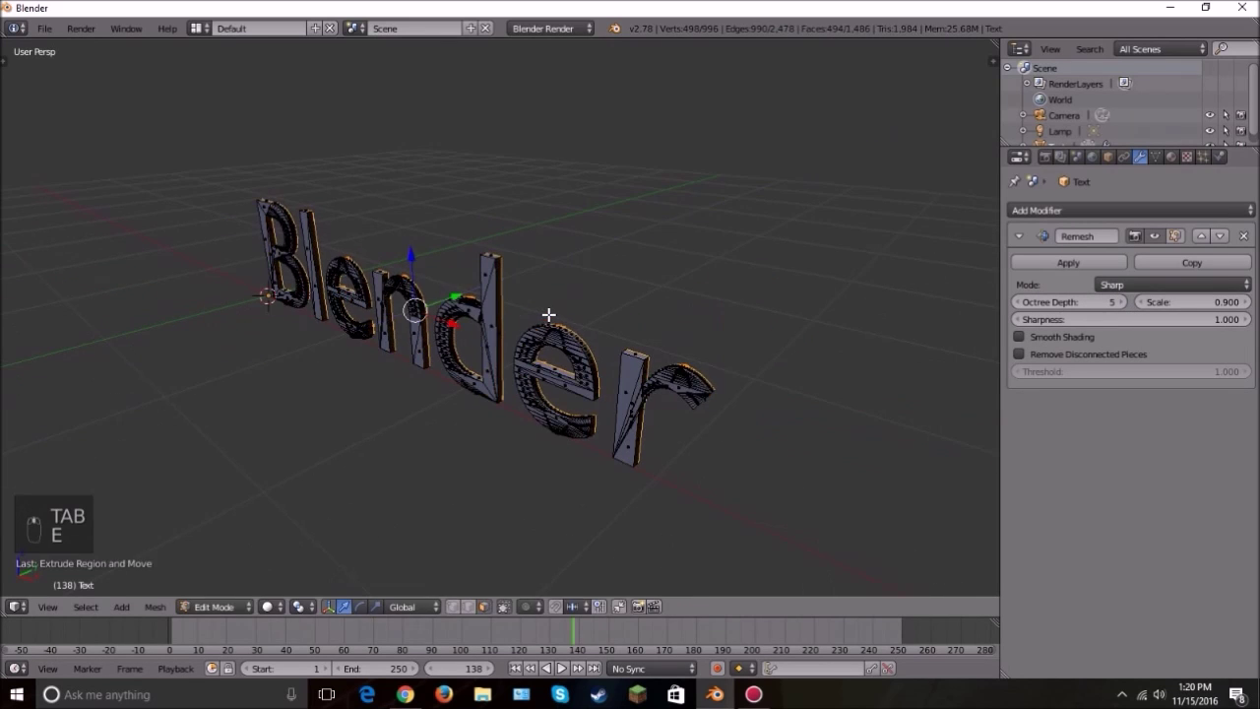
{"action": "key", "text": "Tab"}
{"action": "key", "text": "Tab"}
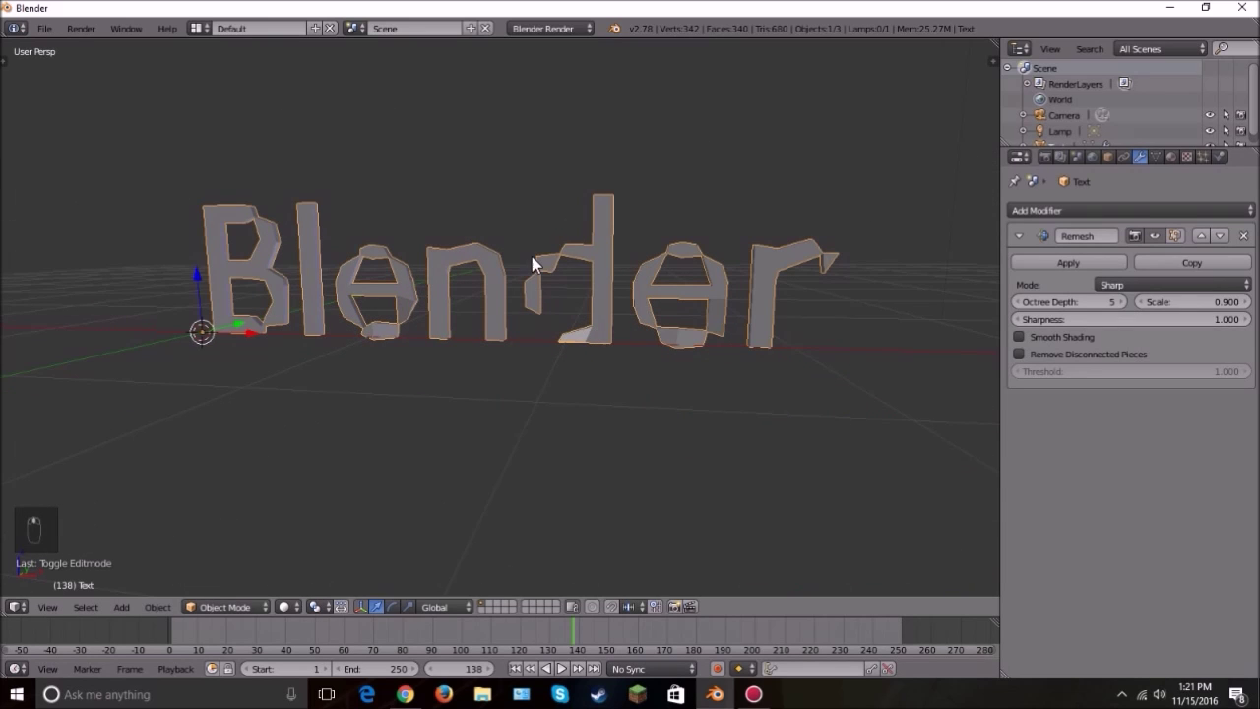
Step: Raise the Remesh octree depth to sharpen the lettering's detail
{"action": "left_click_drag", "start_coordinate": [1124, 303], "coordinate": [1122, 302]}
{"action": "left_click_drag", "start_coordinate": [1122, 301], "coordinate": [898, 334]}
{"action": "left_click_drag", "start_coordinate": [897, 334], "coordinate": [828, 333]}
{"action": "key", "text": "z"}
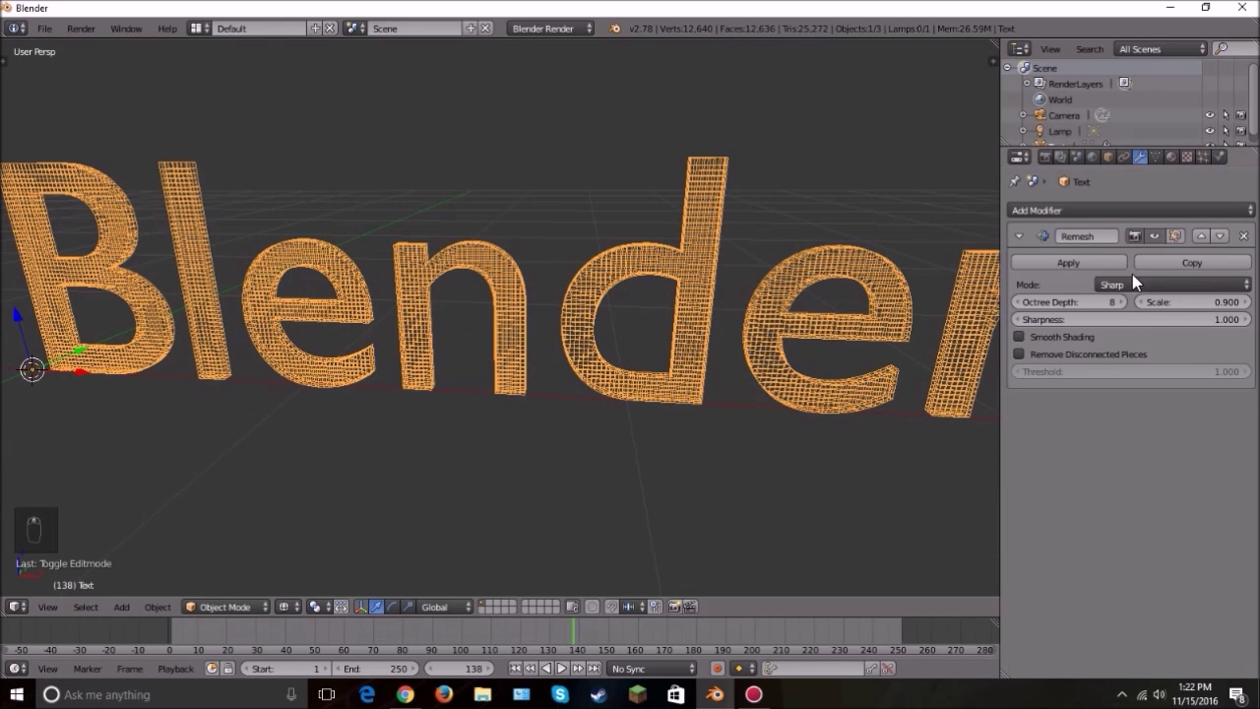
{"action": "key", "text": "z"}
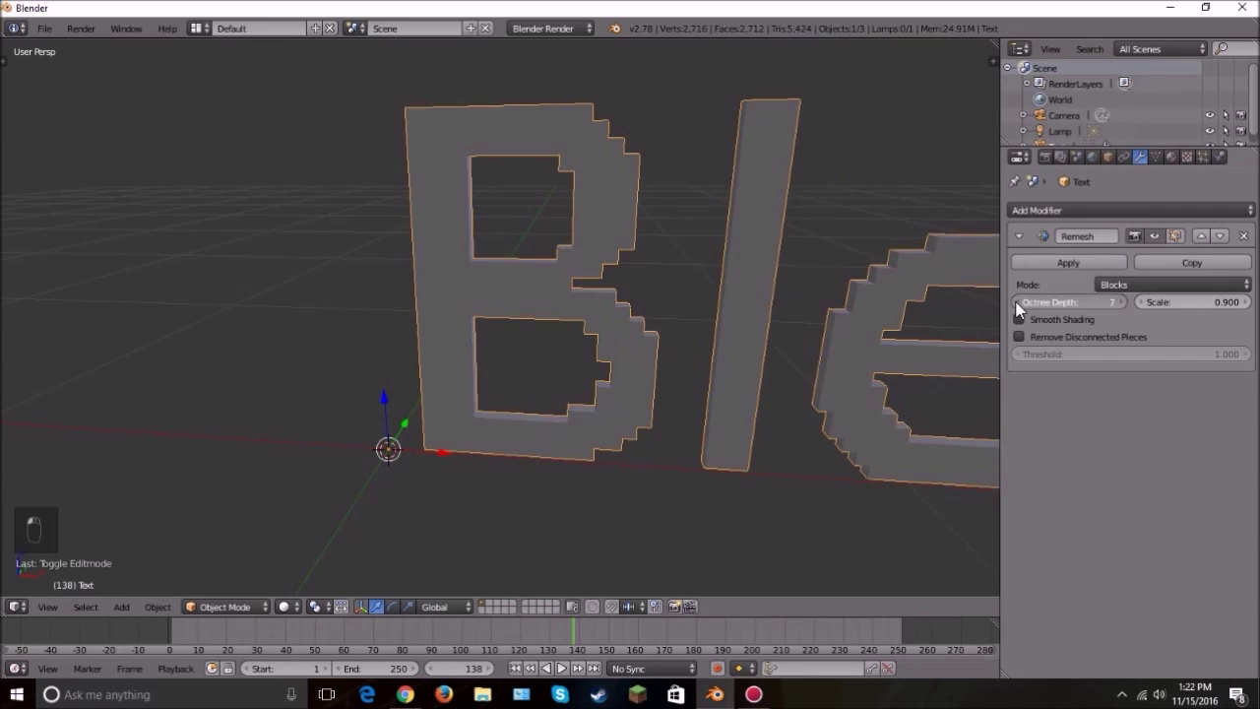
Step: Set the Remesh mode to Blocks with octree depth 6 for a voxel look
{"action": "left_click_drag", "start_coordinate": [750, 434], "coordinate": [668, 368]}
{"action": "left_click_drag", "start_coordinate": [668, 368], "coordinate": [509, 339]}
{"action": "key", "text": "shift+a"}
{"action": "left_click_drag", "start_coordinate": [509, 338], "coordinate": [398, 356]}
{"action": "key", "text": "shift+a"}
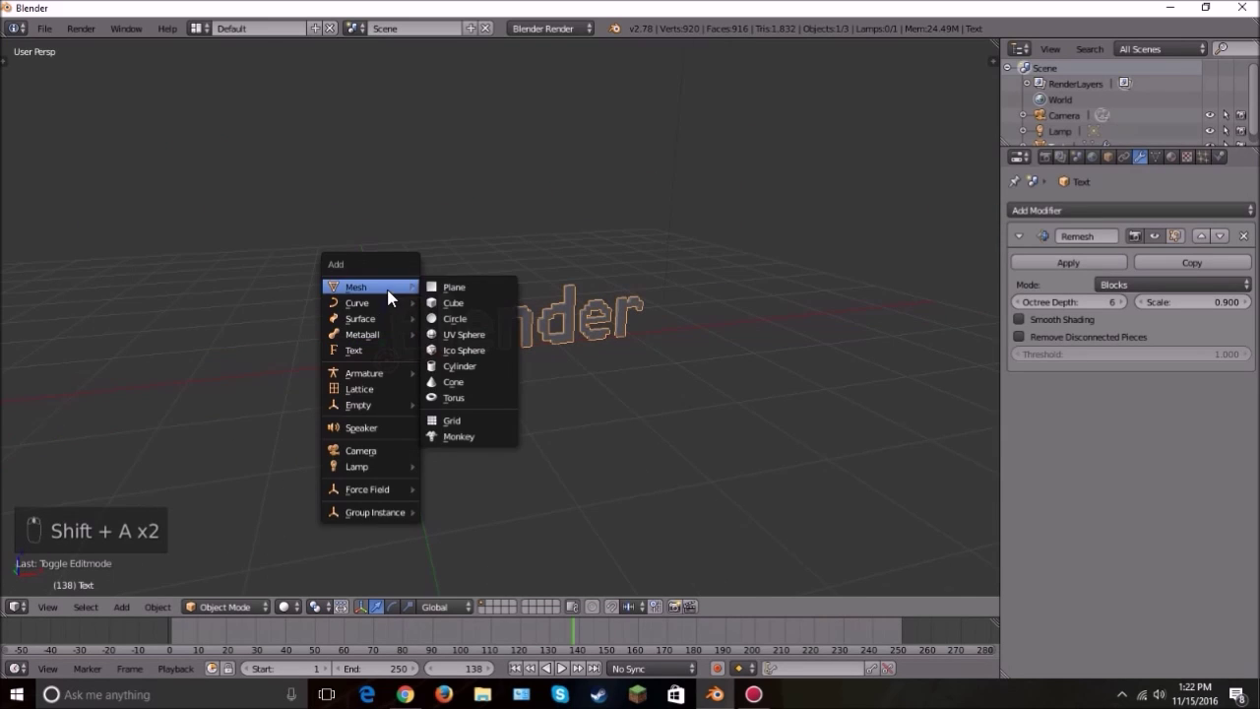
Step: Add a UV sphere and copy the Remesh settings onto it
{"action": "key", "text": "g"}
{"action": "left_click_drag", "start_coordinate": [403, 335], "coordinate": [963, 422]}
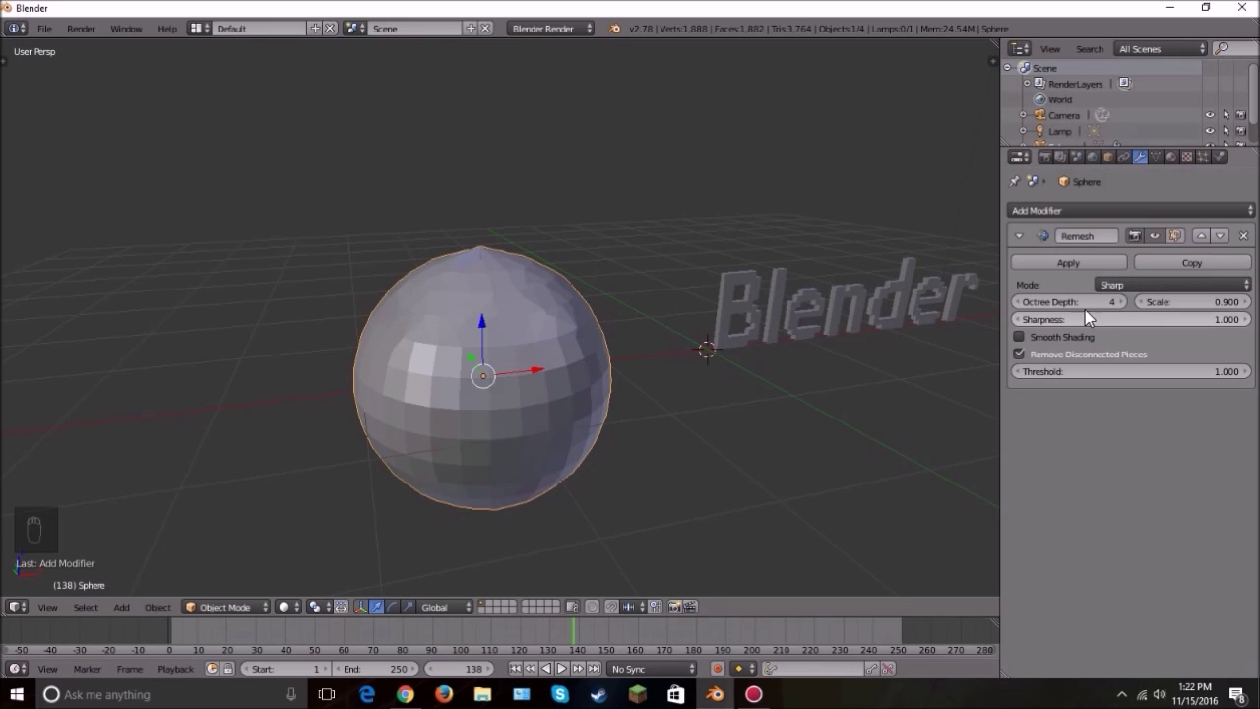
{"action": "left_click_drag", "start_coordinate": [1168, 286], "coordinate": [627, 349]}
{"action": "left_click_drag", "start_coordinate": [627, 350], "coordinate": [603, 360]}
{"action": "left_click_drag", "start_coordinate": [603, 360], "coordinate": [568, 380]}
{"action": "middle_click", "coordinate": [568, 380]}
Step: Make the sphere's remesh blocky at octree depths 4–5
{"action": "left_click", "coordinate": [544, 378]}
{"action": "middle_click", "coordinate": [536, 375]}
{"action": "left_click", "coordinate": [516, 362]}
{"action": "middle_click", "coordinate": [505, 362]}
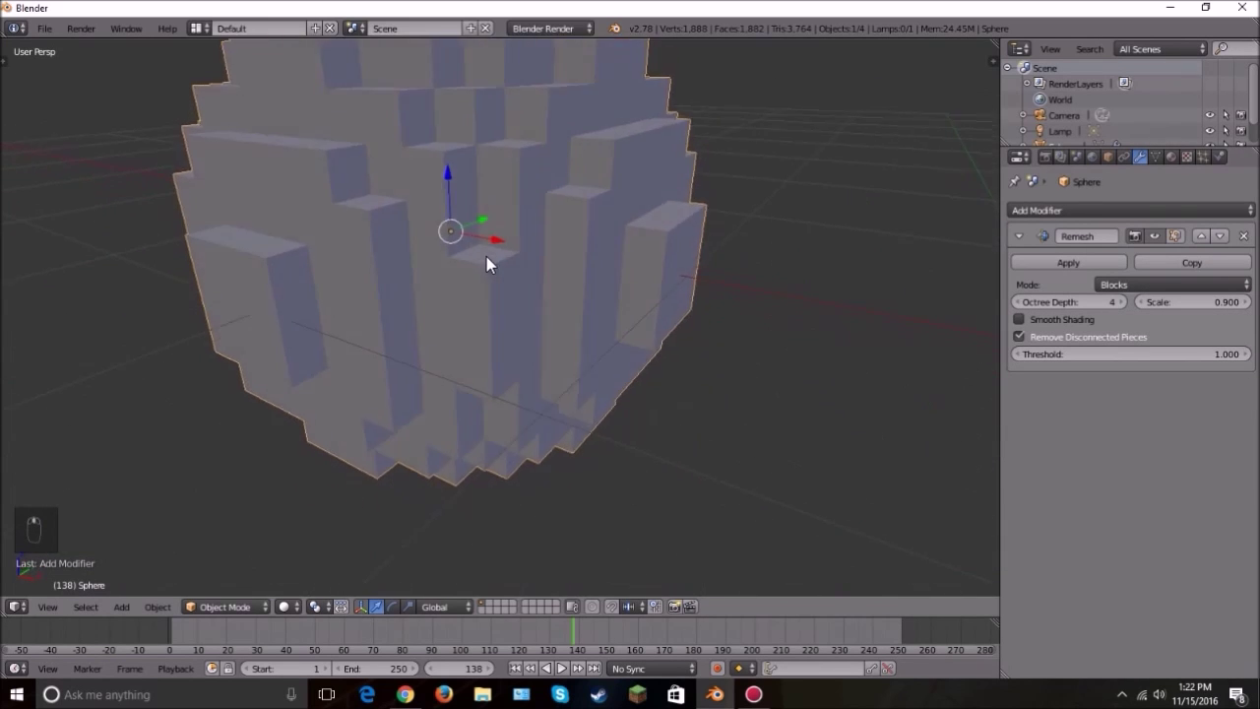
{"action": "left_click", "coordinate": [1134, 306]}
Step: Delete the sphere and lettering, add a plane and delete a vertex to leave a bent two-edge line
{"action": "left_click_drag", "start_coordinate": [421, 293], "coordinate": [637, 240]}
{"action": "left_click_drag", "start_coordinate": [636, 241], "coordinate": [576, 212]}
{"action": "left_click_drag", "start_coordinate": [452, 266], "coordinate": [659, 365]}
{"action": "key", "text": "x"}
{"action": "left_click_drag", "start_coordinate": [550, 303], "coordinate": [659, 365]}
Step: Add a Screw modifier to the bent edge and adjust how far the spiral rises
{"action": "key", "text": "x"}
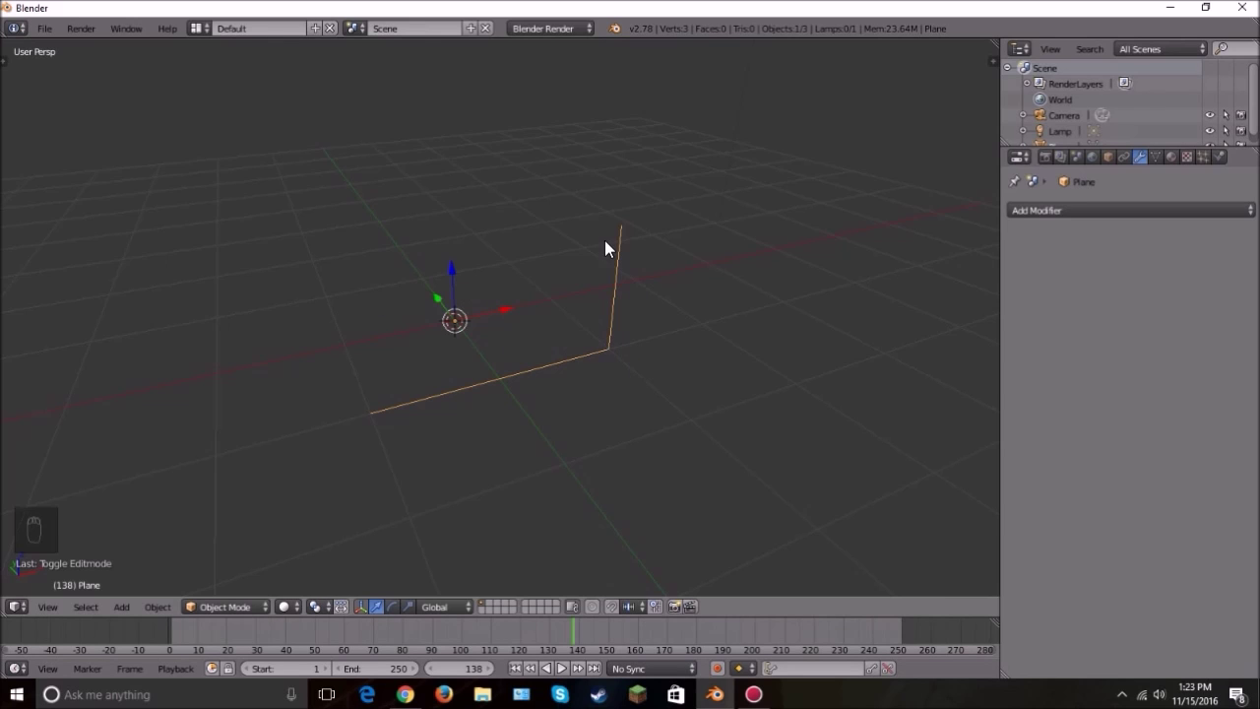
{"action": "left_click_drag", "start_coordinate": [1093, 210], "coordinate": [963, 429]}
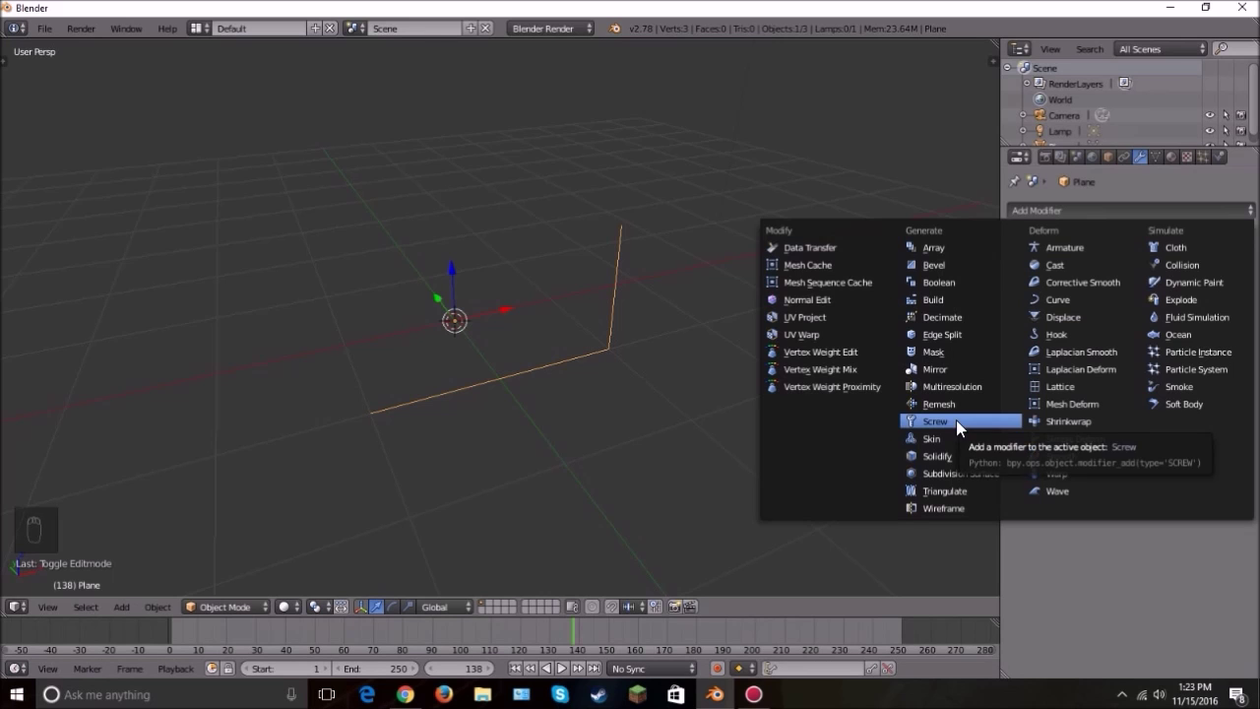
{"action": "left_click_drag", "start_coordinate": [699, 307], "coordinate": [644, 337]}
{"action": "left_click_drag", "start_coordinate": [634, 343], "coordinate": [1167, 290]}
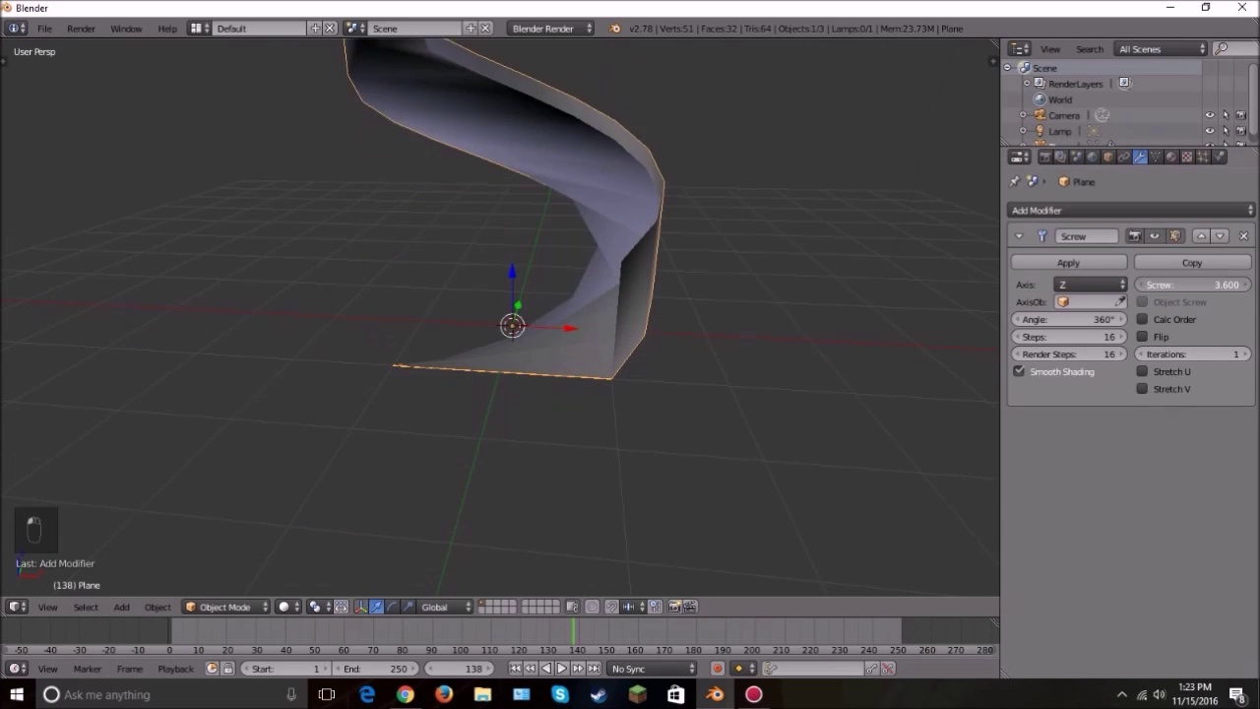
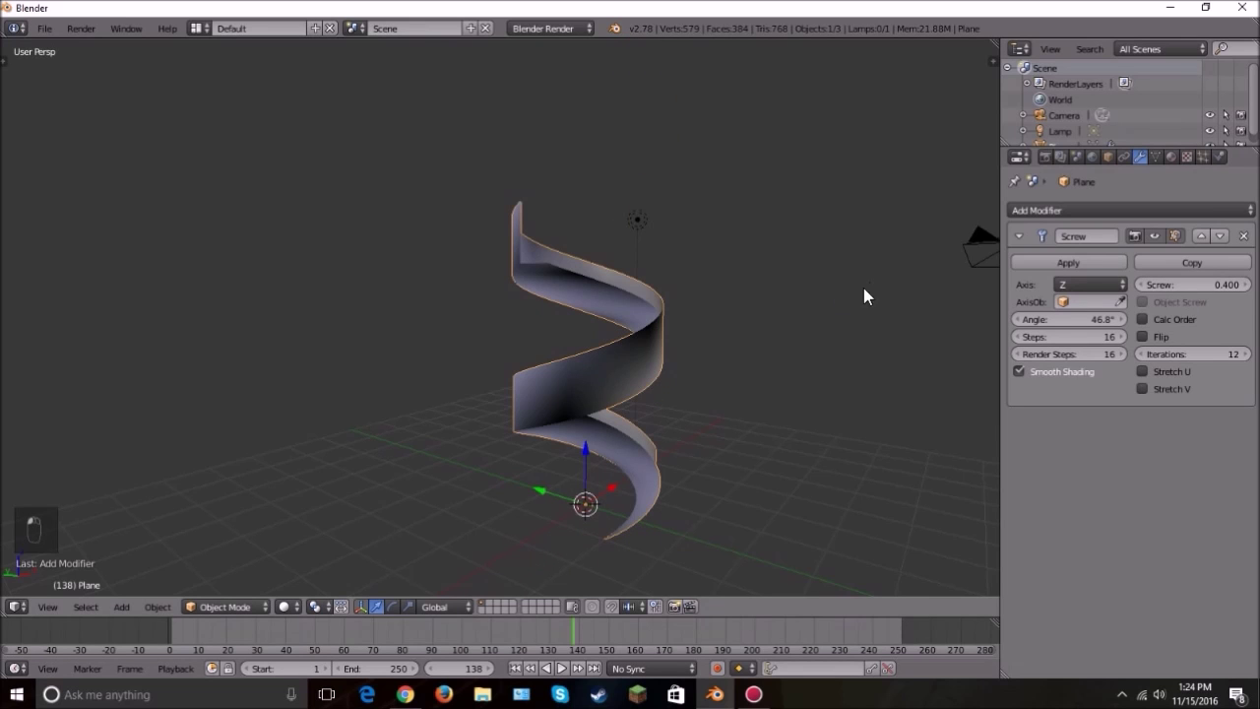
Step: Tweak the spiral's Angle and Iterations, then start a plane with Solidify at 0.01 thickness
{"action": "left_click_drag", "start_coordinate": [812, 301], "coordinate": [691, 298]}
{"action": "left_click_drag", "start_coordinate": [691, 297], "coordinate": [1014, 390]}
{"action": "left_click_drag", "start_coordinate": [1015, 389], "coordinate": [660, 354]}
{"action": "left_click_drag", "start_coordinate": [661, 354], "coordinate": [505, 414]}
{"action": "left_click_drag", "start_coordinate": [504, 415], "coordinate": [605, 370]}
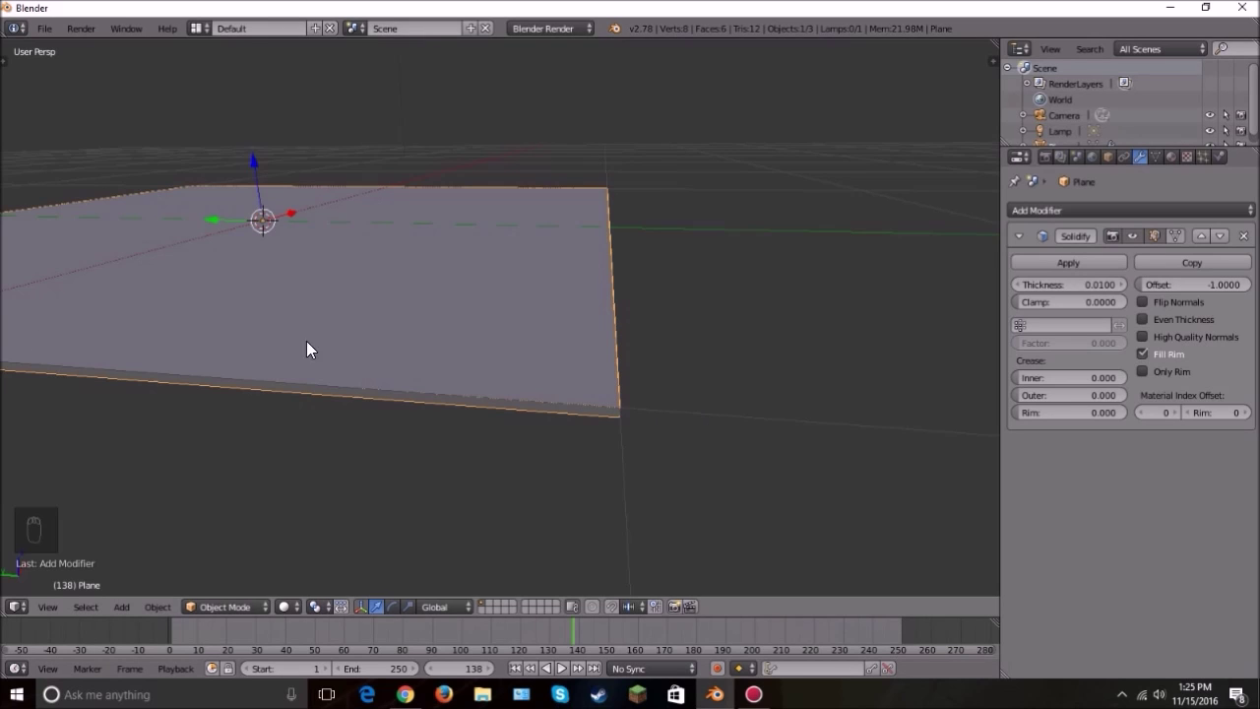
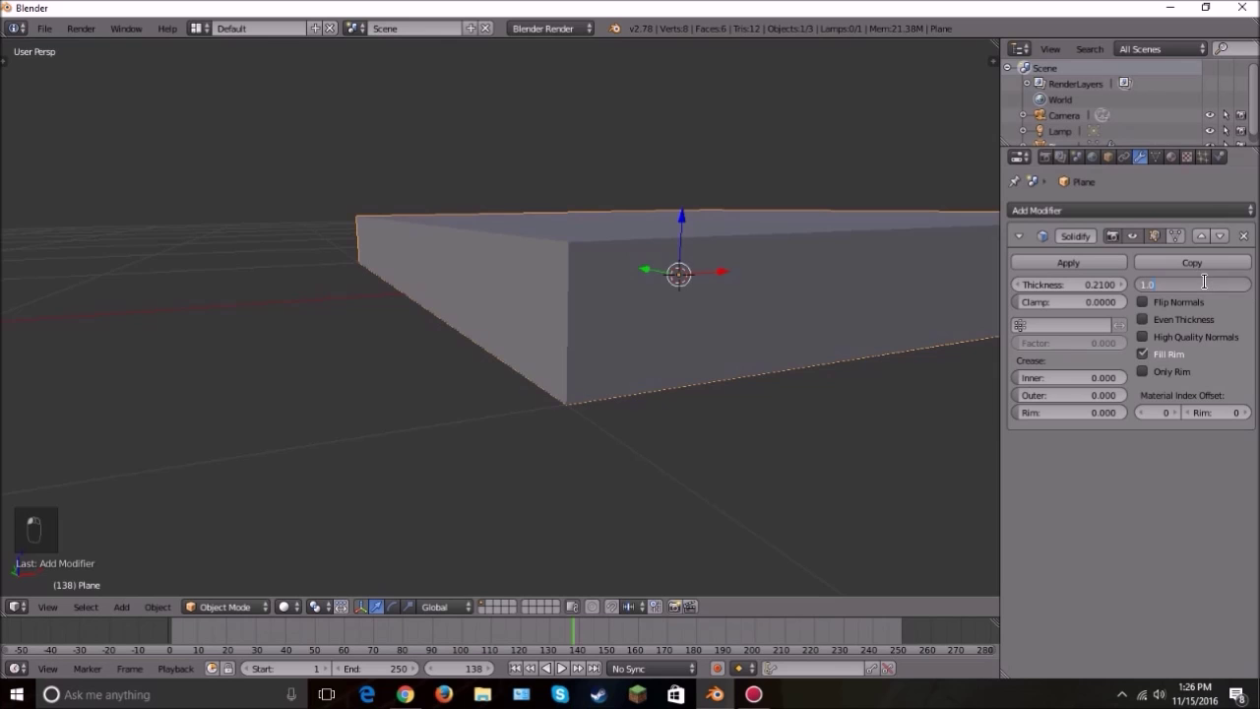
Step: Raise the plane's Solidify thickness to 0.21 and edit its offset
{"action": "left_click_drag", "start_coordinate": [549, 425], "coordinate": [625, 366]}
{"action": "middle_click", "coordinate": [623, 358]}
{"action": "middle_click", "coordinate": [615, 344]}
{"action": "middle_click", "coordinate": [562, 329]}
{"action": "left_click_drag", "start_coordinate": [469, 366], "coordinate": [969, 476]}
{"action": "key", "text": "x"}
Step: Replace the plane with a cube carrying a Subsurf modifier at View 1
{"action": "key", "text": "shift+a"}
{"action": "left_click_drag", "start_coordinate": [896, 327], "coordinate": [839, 334]}
{"action": "left_click_drag", "start_coordinate": [1101, 211], "coordinate": [985, 480]}
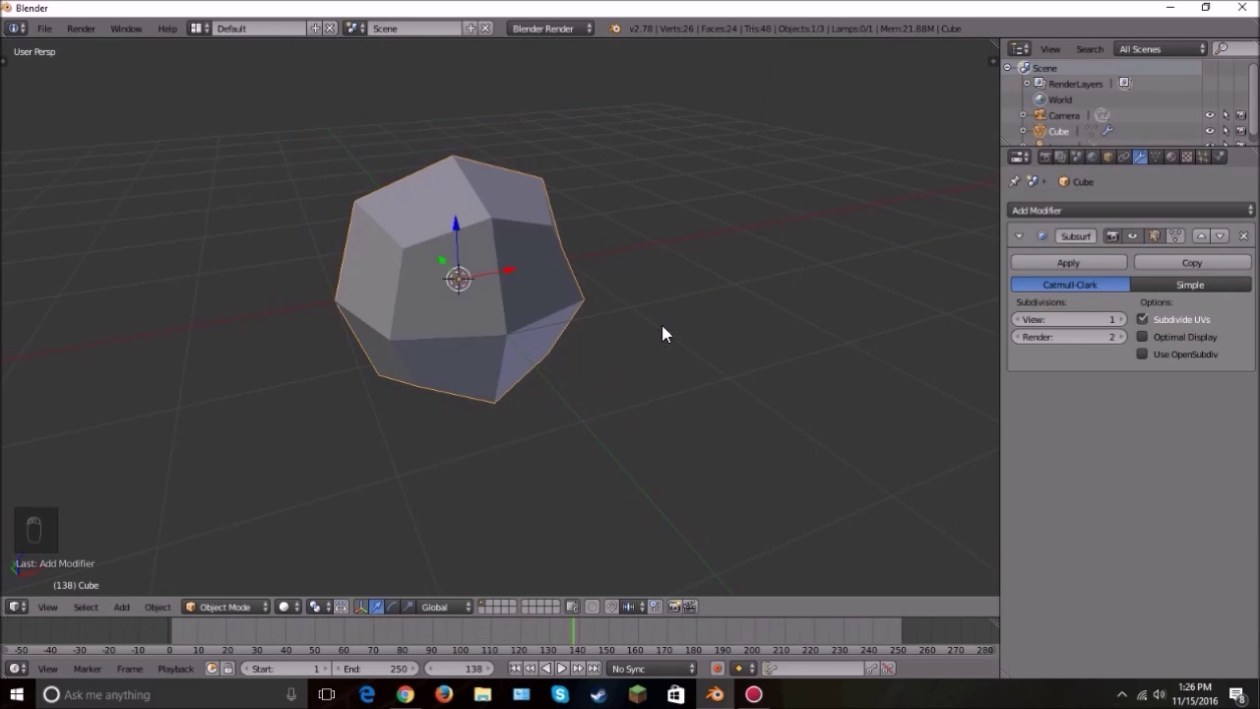
Step: Raise the cube's Subsurf viewport level to 6, smoothing it into a sphere
{"action": "left_click_drag", "start_coordinate": [1143, 300], "coordinate": [1142, 242]}
{"action": "left_click", "coordinate": [1143, 241]}
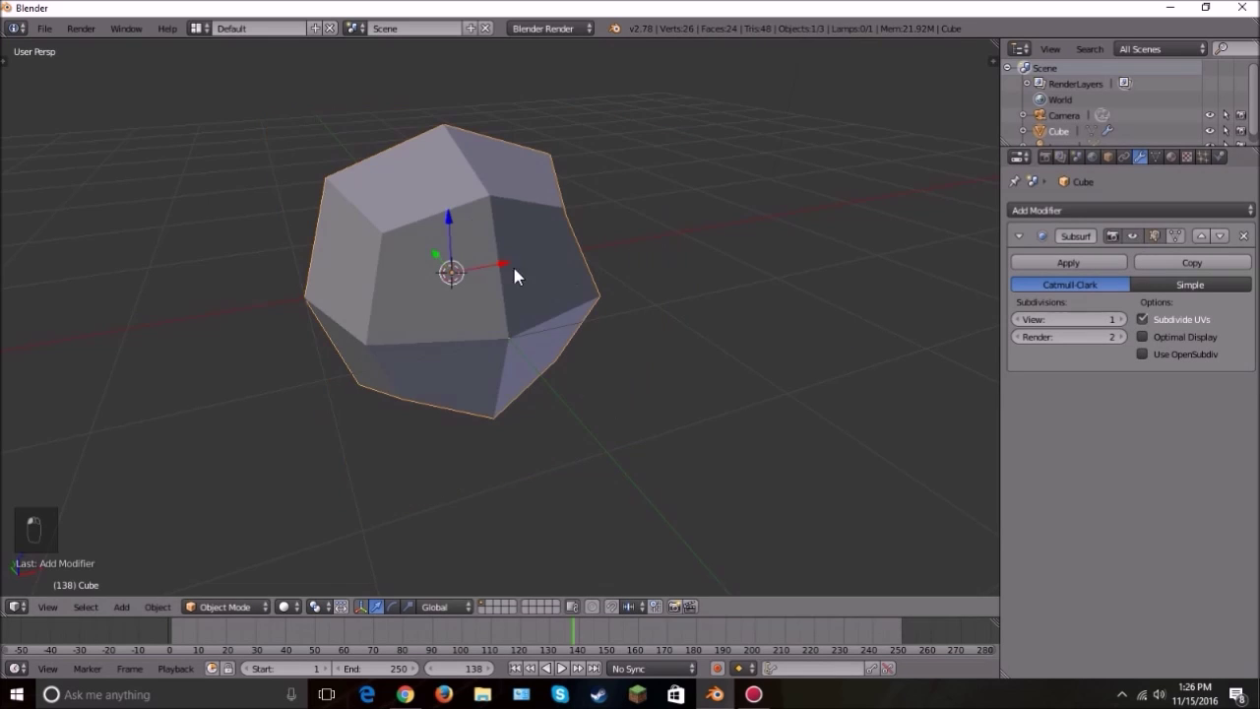
{"action": "left_click_drag", "start_coordinate": [655, 260], "coordinate": [1126, 327]}
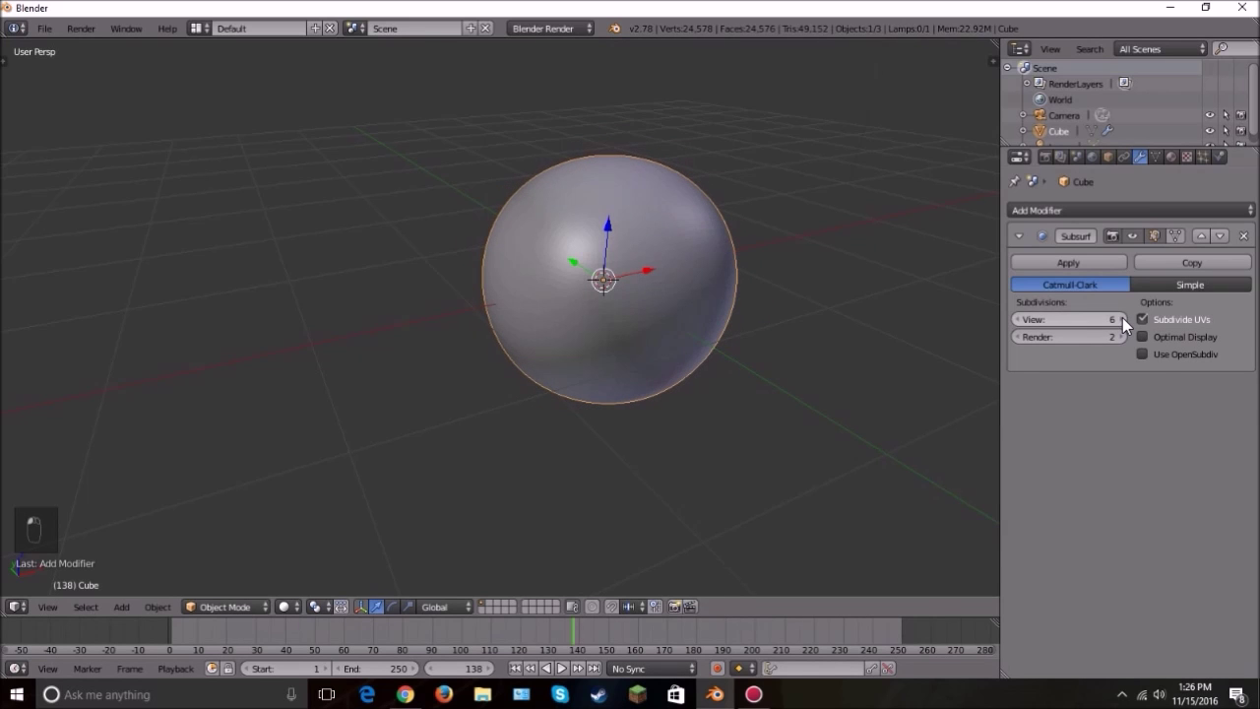
Step: Orbit to inspect the sphere, then delete it and add a fresh cube in Edit Mode
{"action": "left_click_drag", "start_coordinate": [824, 399], "coordinate": [683, 394]}
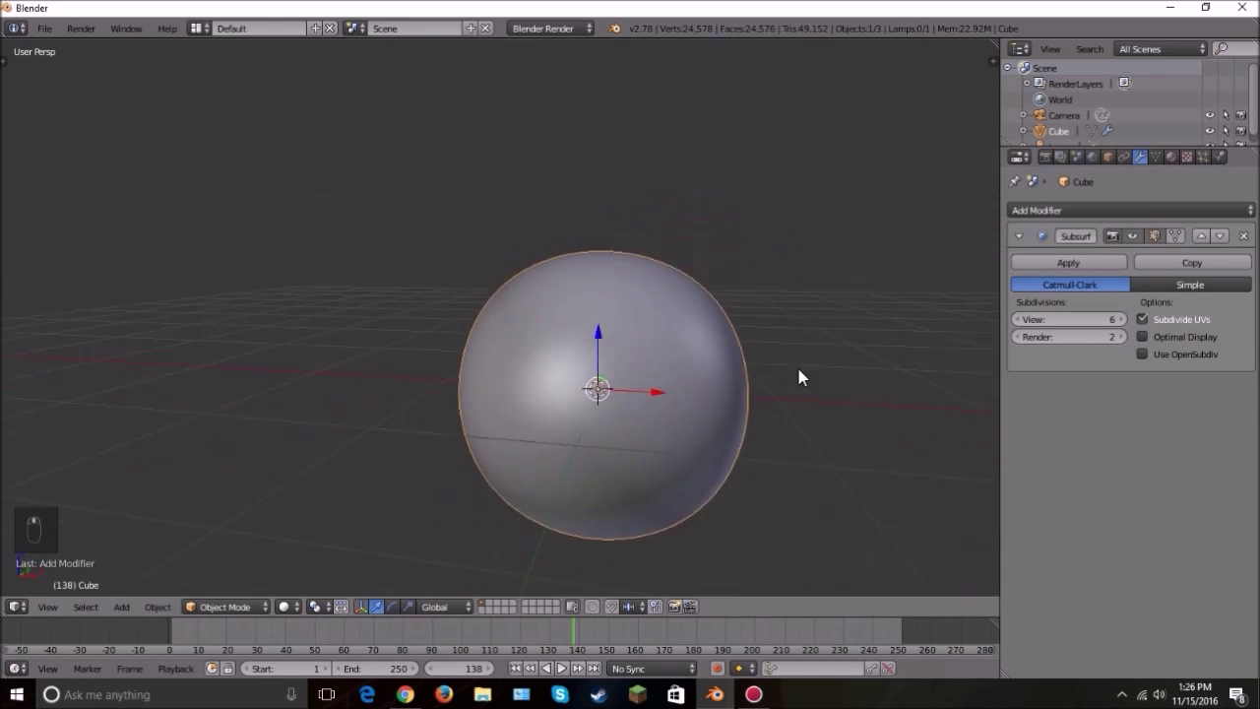
{"action": "left_click_drag", "start_coordinate": [1134, 236], "coordinate": [662, 400]}
{"action": "key", "text": "t"}
{"action": "key", "text": "t"}
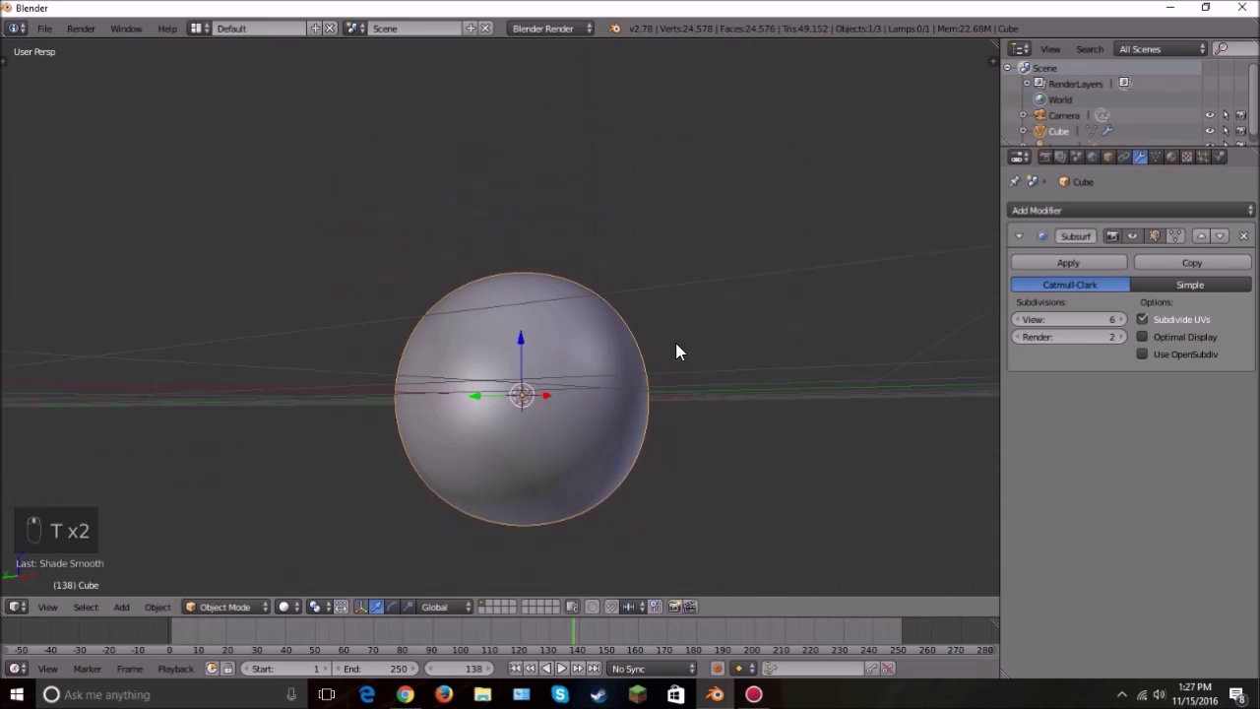
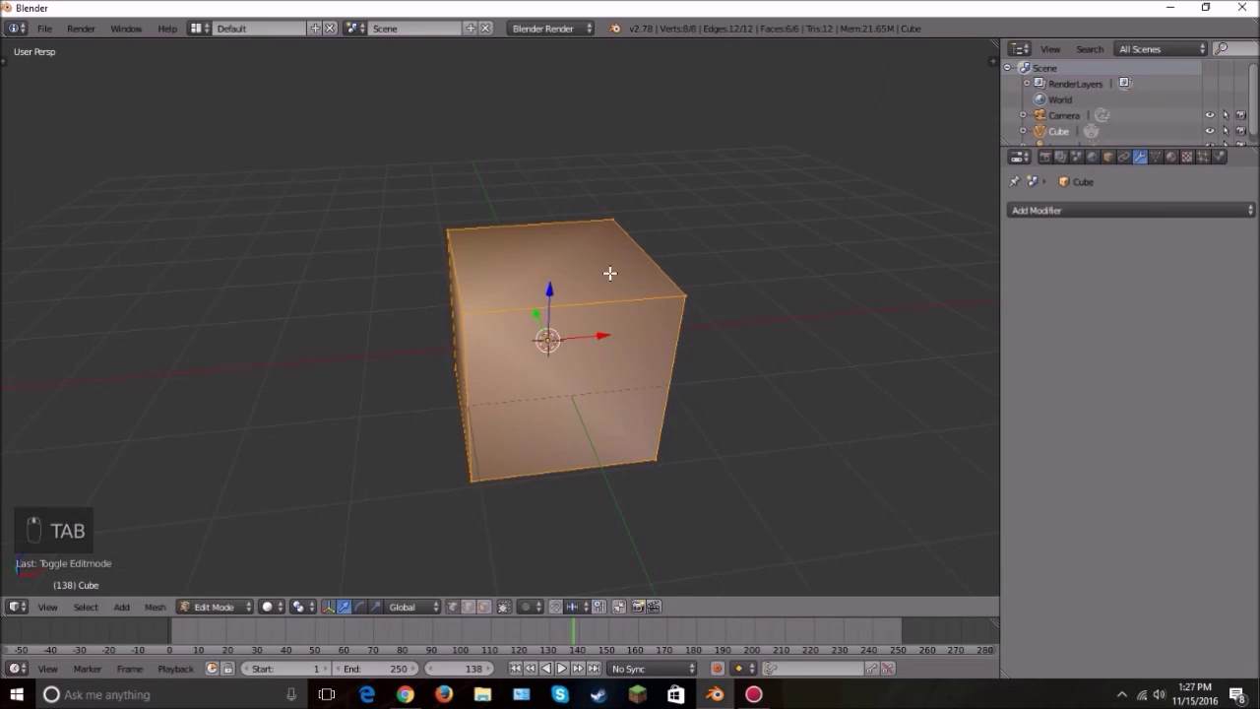
Step: Add a fresh cube and subdivide its faces repeatedly into a fine grid
{"action": "key", "text": "t"}
{"action": "key", "text": "Tab"}
{"action": "key", "text": "Tab"}
{"action": "left_click_drag", "start_coordinate": [97, 286], "coordinate": [848, 293]}
{"action": "key", "text": "t"}
{"action": "key", "text": "w"}
{"action": "key", "text": "Tab"}
{"action": "key", "text": "w"}
{"action": "key", "text": "w"}
{"action": "key", "text": "w"}
{"action": "key", "text": "Tab"}
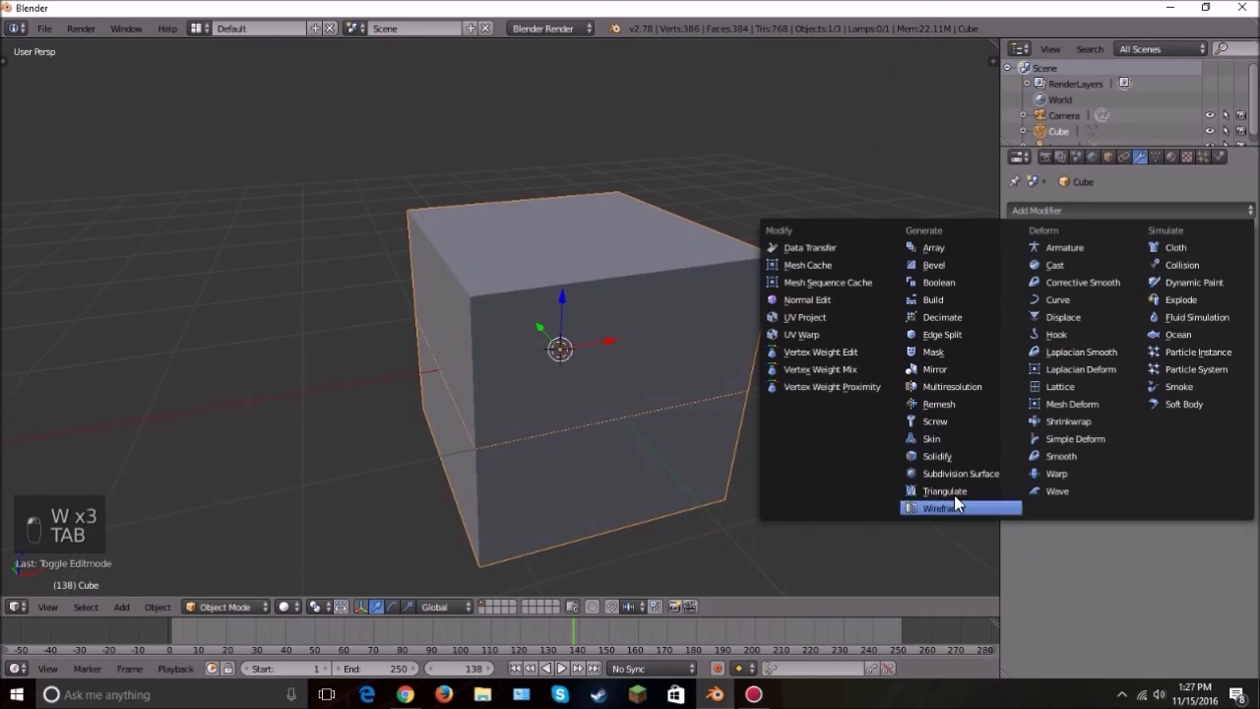
{"action": "key", "text": "z"}
Step: Apply a Triangulate modifier to the subdivided cube, then remove it again
{"action": "left_click_drag", "start_coordinate": [617, 329], "coordinate": [599, 256]}
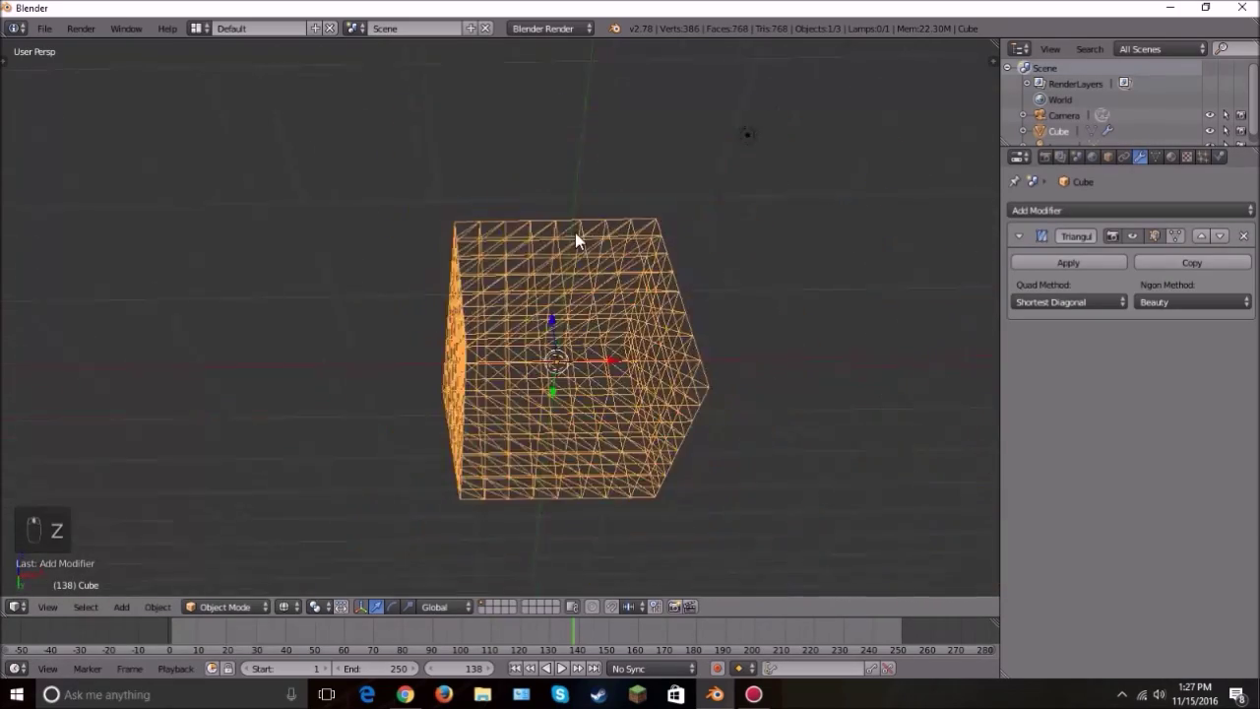
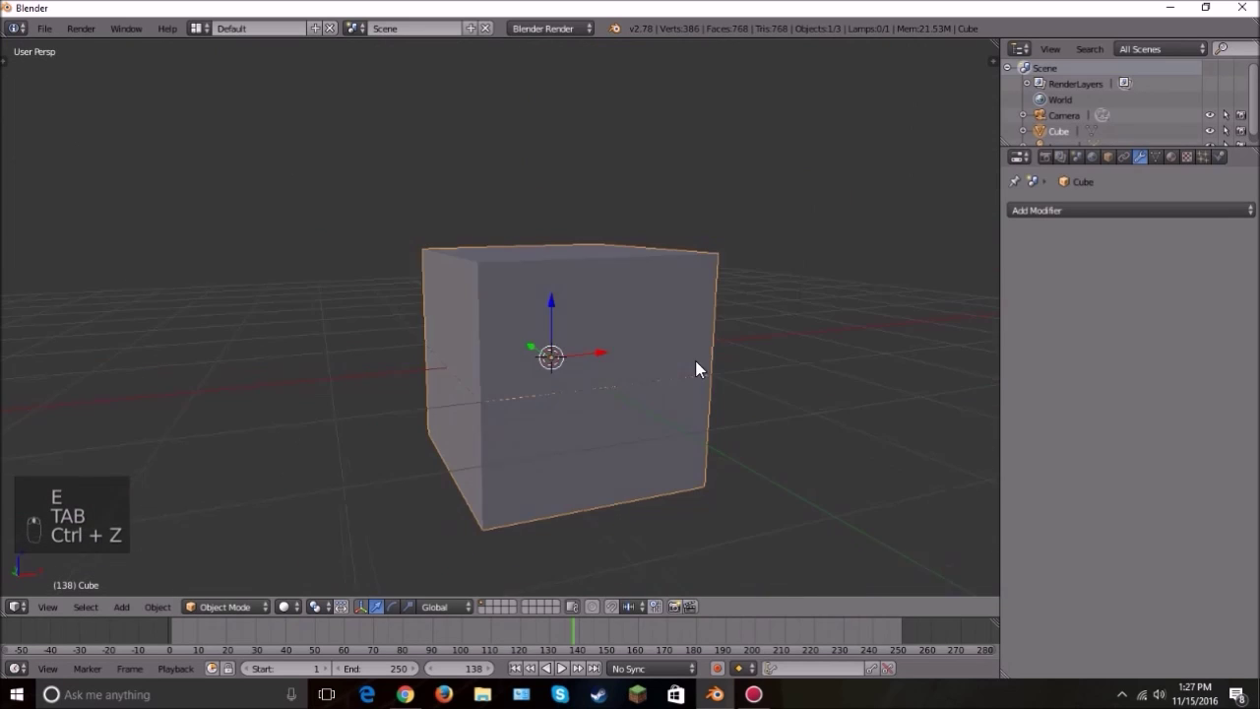
Step: Replace the cube with a new subdivided one and add a Wireframe modifier to it
{"action": "key", "text": "x"}
{"action": "key", "text": "shift+a"}
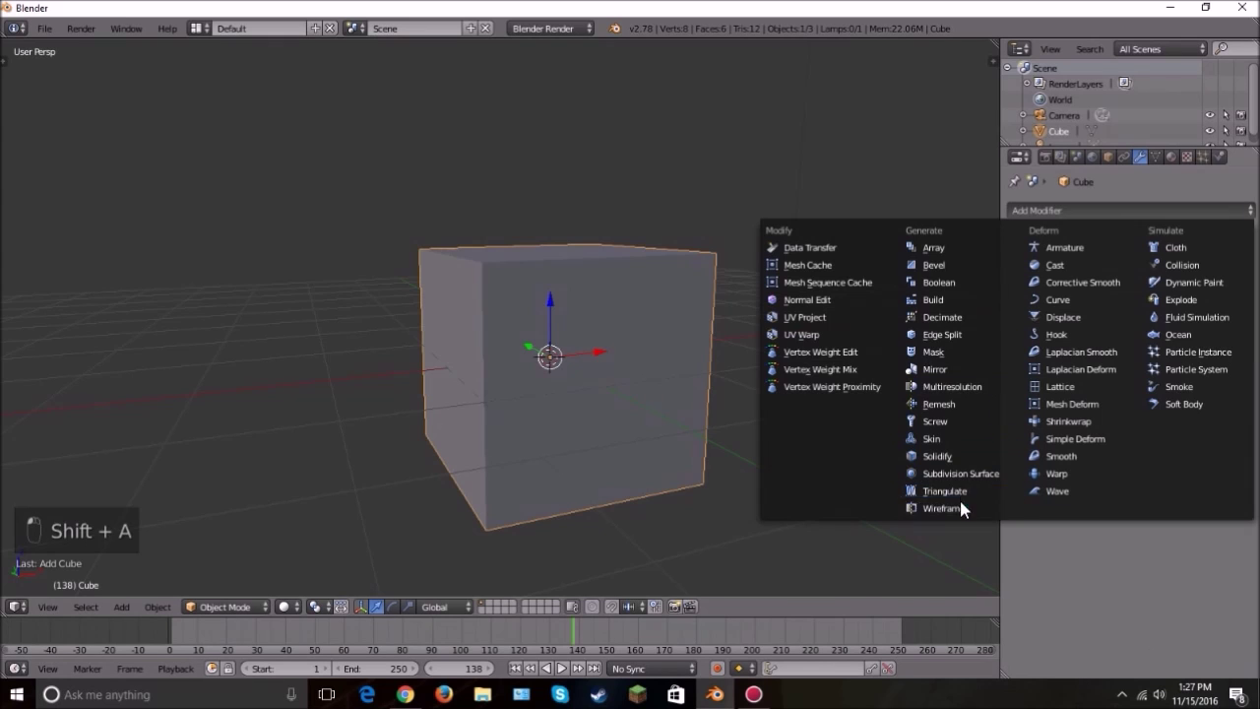
{"action": "key", "text": "Tab"}
{"action": "key", "text": "w"}
{"action": "key", "text": "w"}
{"action": "key", "text": "w"}
{"action": "key", "text": "Tab"}
{"action": "left_click_drag", "start_coordinate": [1125, 216], "coordinate": [710, 315]}
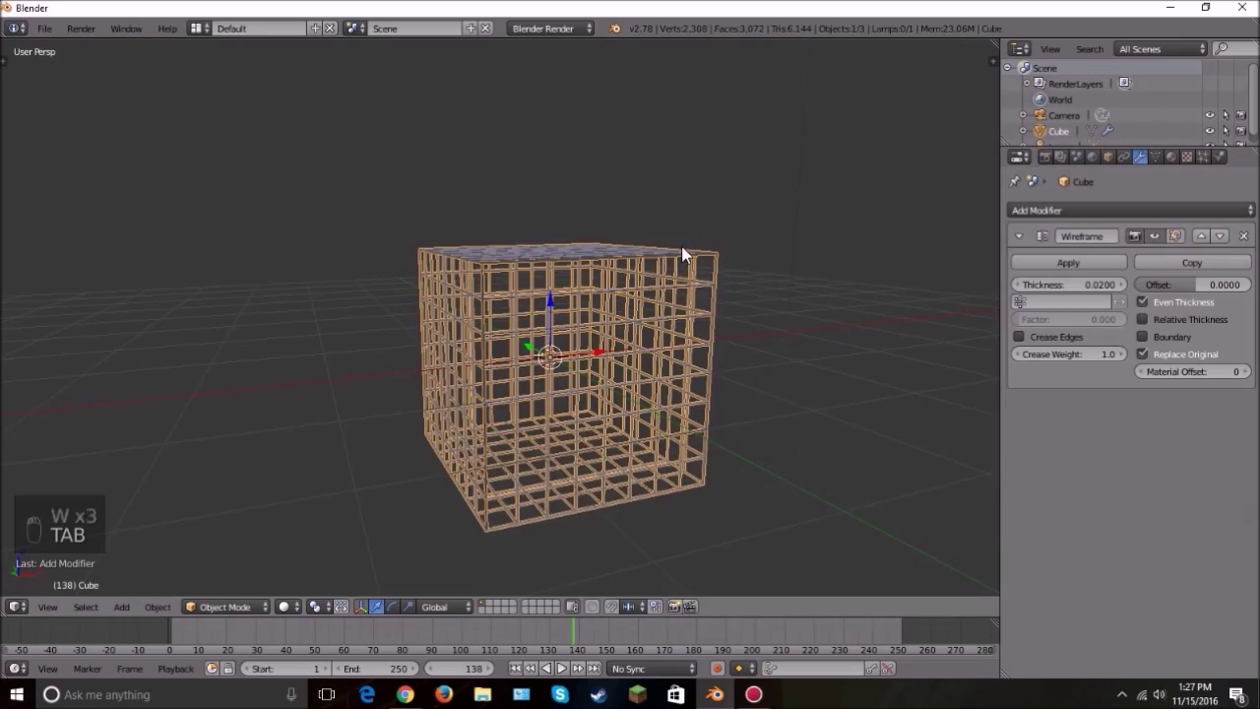
{"action": "left_click_drag", "start_coordinate": [638, 344], "coordinate": [633, 303]}
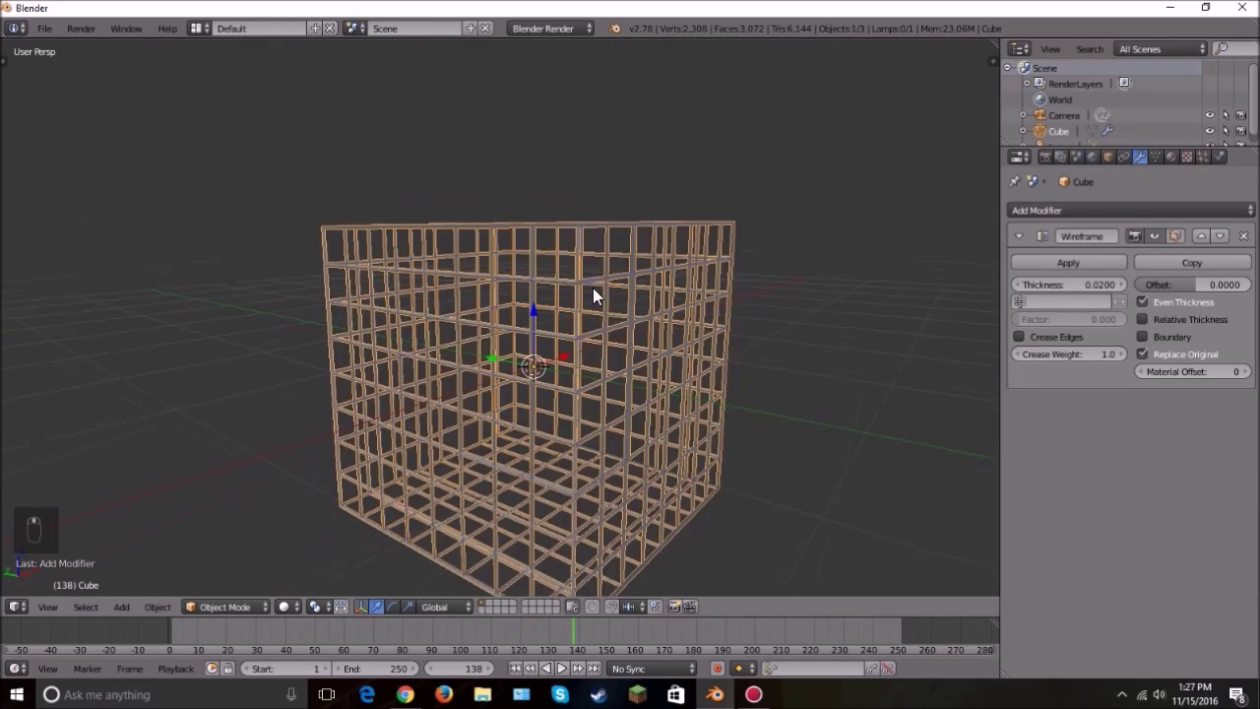
{"action": "key", "text": "Tab"}
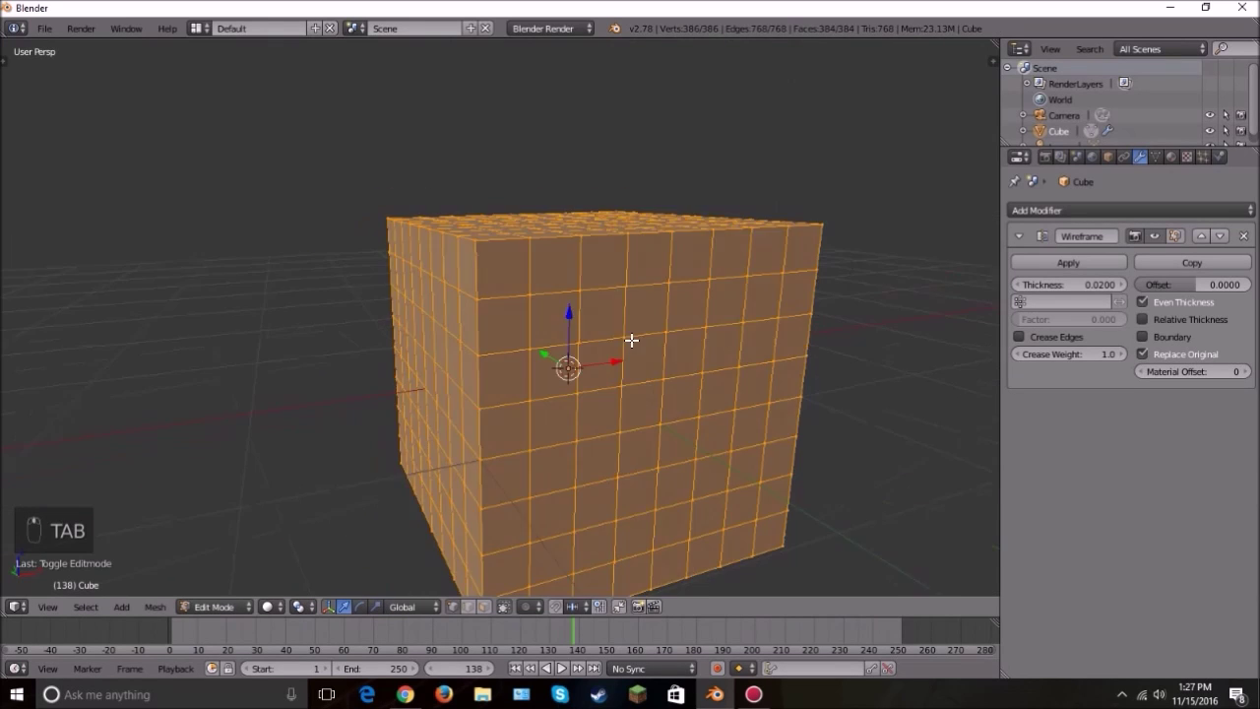
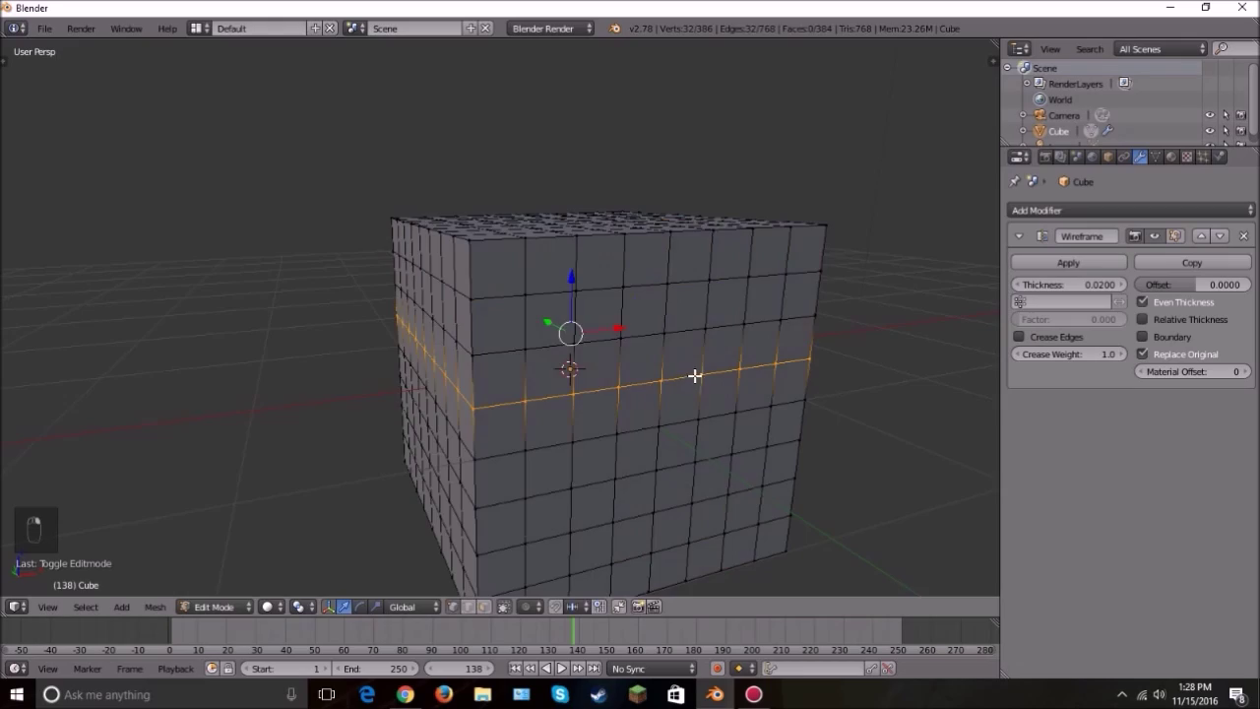
{"action": "key", "text": "Tab"}
{"action": "left_click_drag", "start_coordinate": [684, 309], "coordinate": [663, 347]}
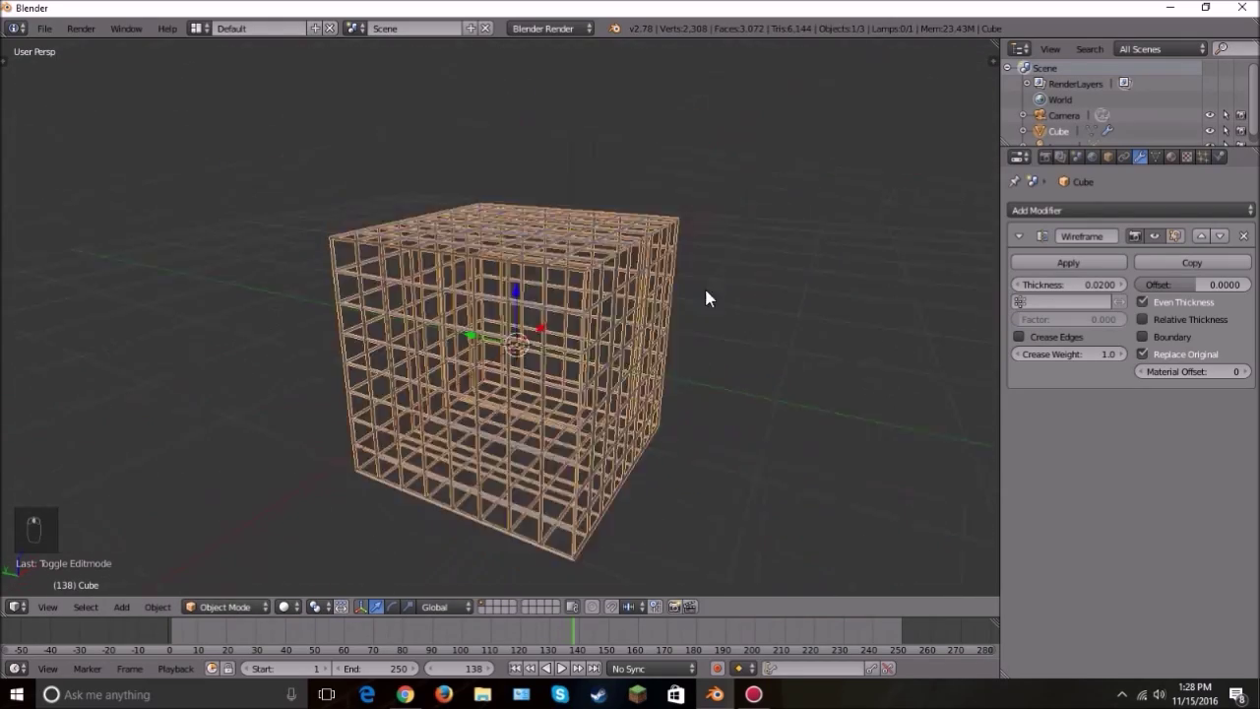
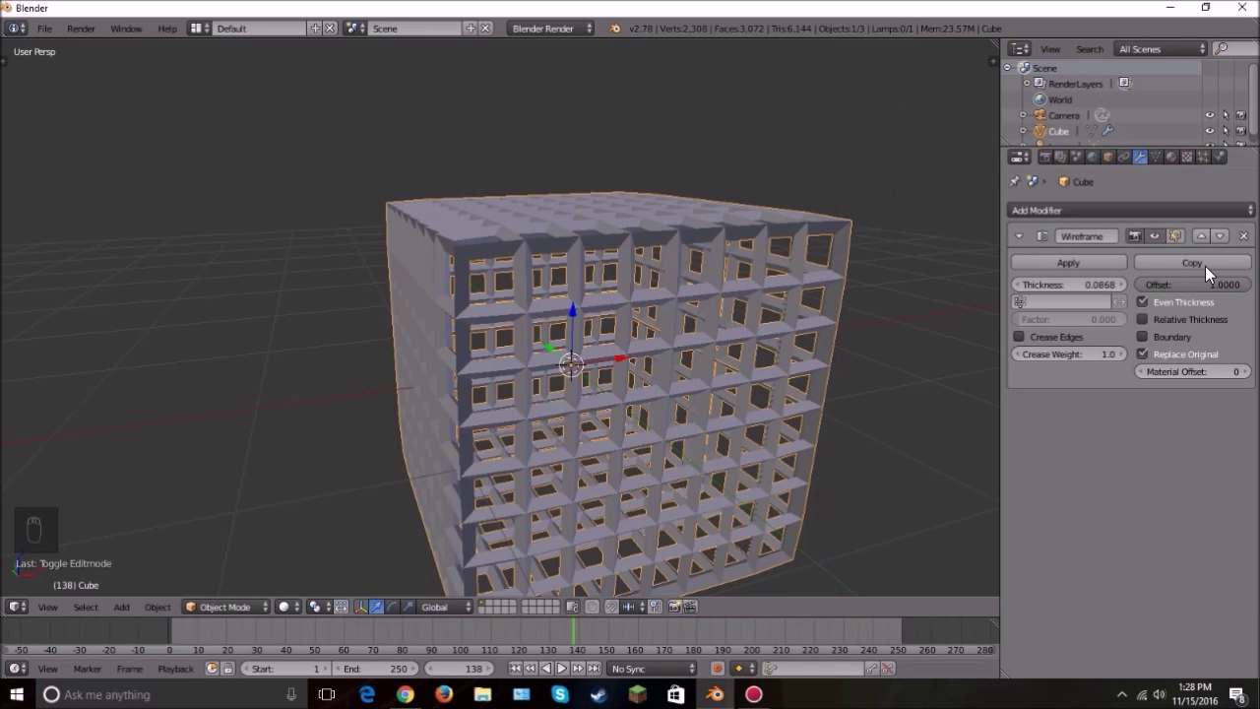
Step: Raise the wireframe strut thickness to 0.0868 and keep the original surface underneath
{"action": "left_click_drag", "start_coordinate": [1177, 280], "coordinate": [719, 345]}
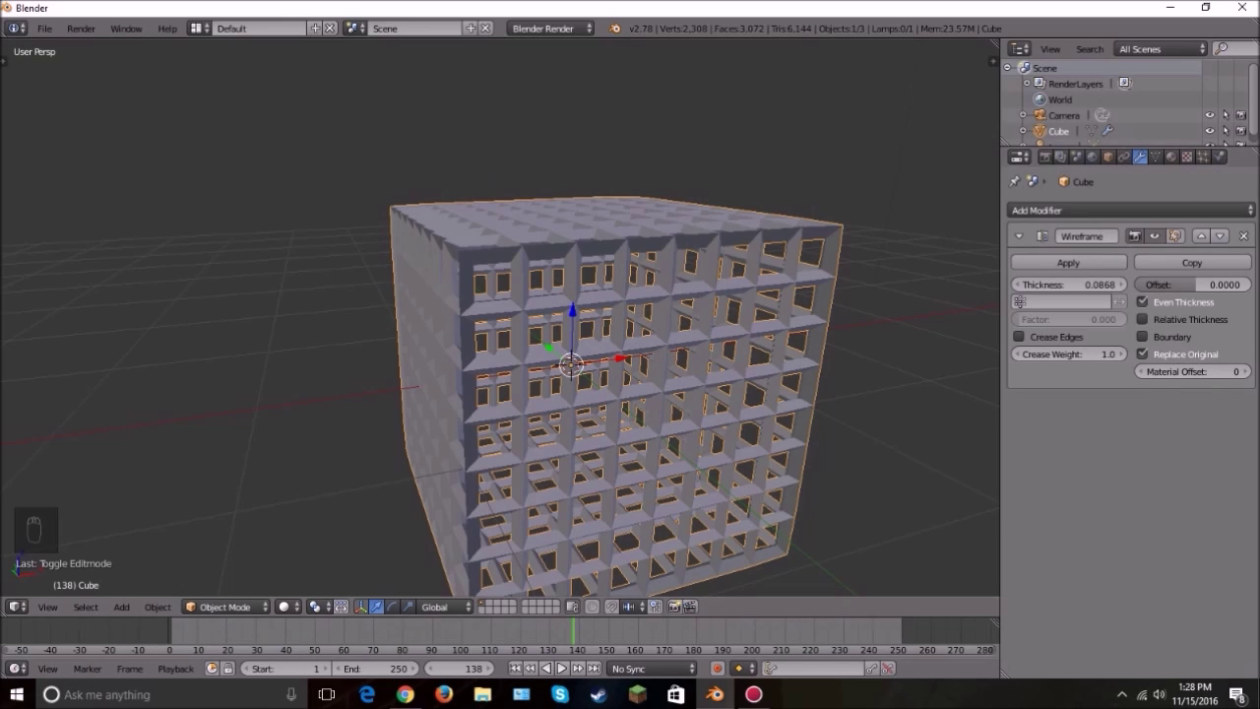
{"action": "left_click_drag", "start_coordinate": [1245, 377], "coordinate": [1120, 376]}
{"action": "left_click_drag", "start_coordinate": [729, 327], "coordinate": [720, 326]}
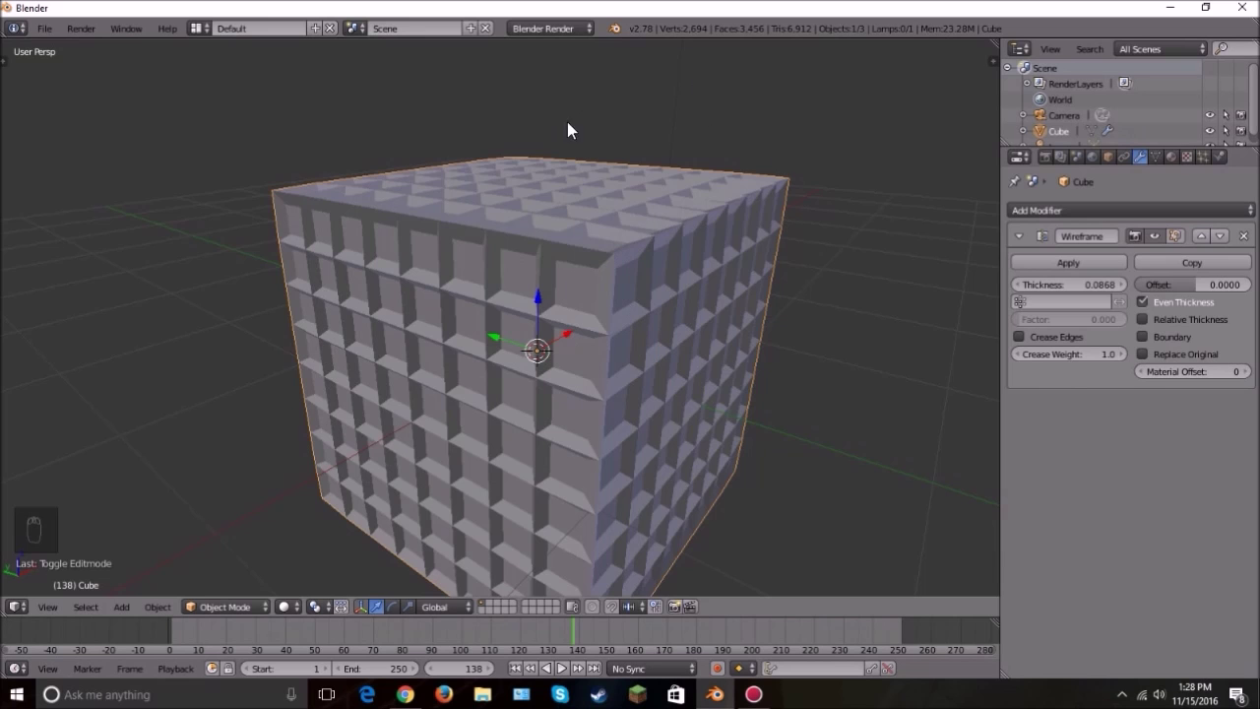
{"action": "left_click_drag", "start_coordinate": [793, 339], "coordinate": [509, 358]}
{"action": "left_click", "coordinate": [1198, 327]}
{"action": "left_click_drag", "start_coordinate": [517, 346], "coordinate": [614, 274]}
{"action": "left_click", "coordinate": [617, 322]}
{"action": "left_click", "coordinate": [621, 280]}
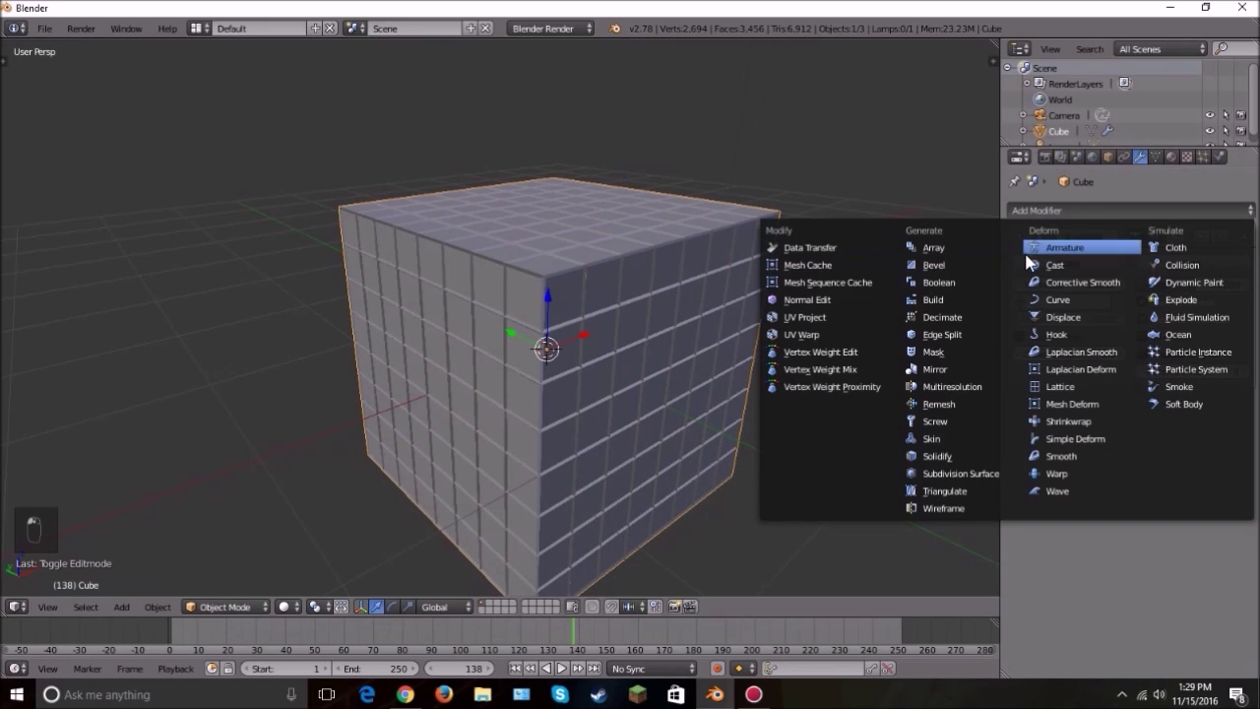
Step: Delete the wireframe cube, leaving only the camera and lamp in the scene
{"action": "left_click_drag", "start_coordinate": [1064, 211], "coordinate": [595, 297]}
{"action": "left_click_drag", "start_coordinate": [596, 297], "coordinate": [509, 292]}
{"action": "key", "text": "x"}
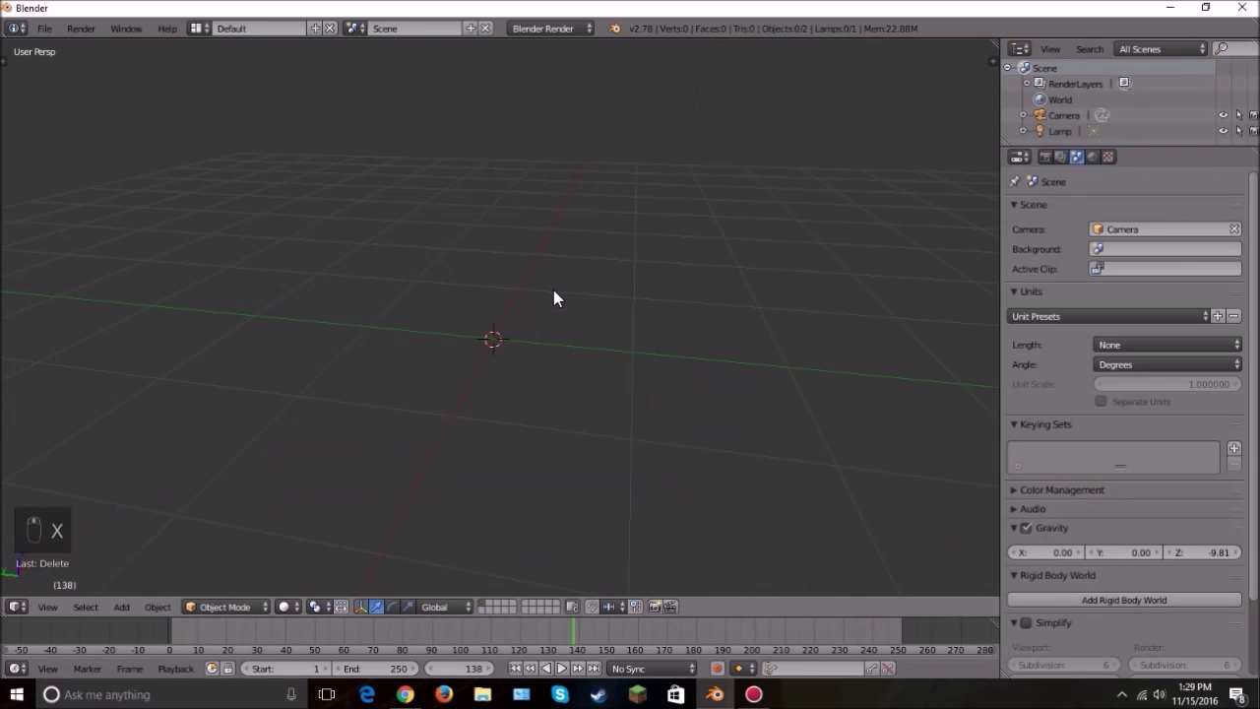